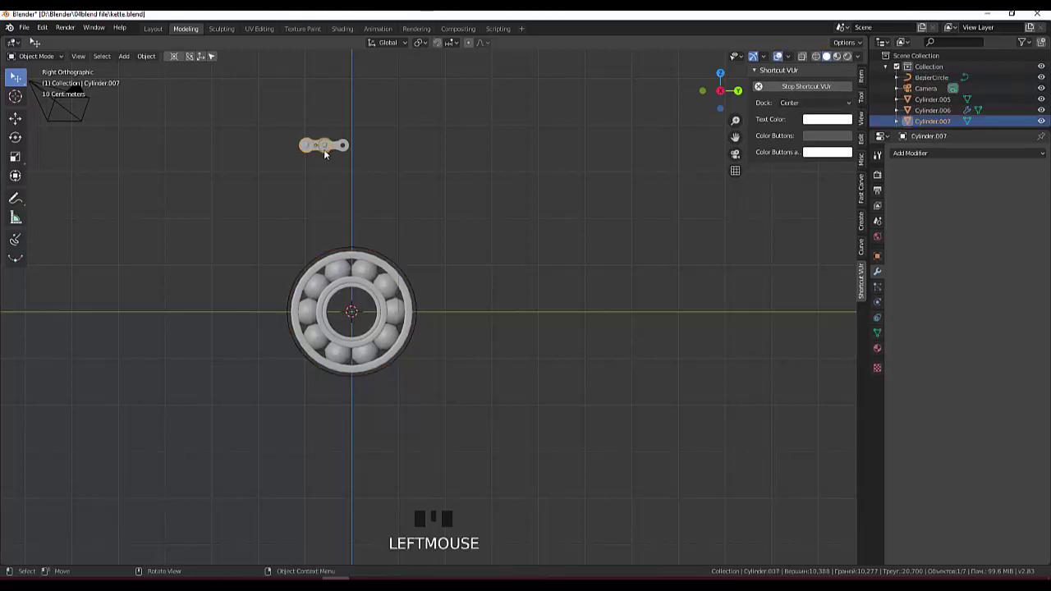
Deselect the chain link and hide the ball bearing from the viewport.
left_click(484, 248)
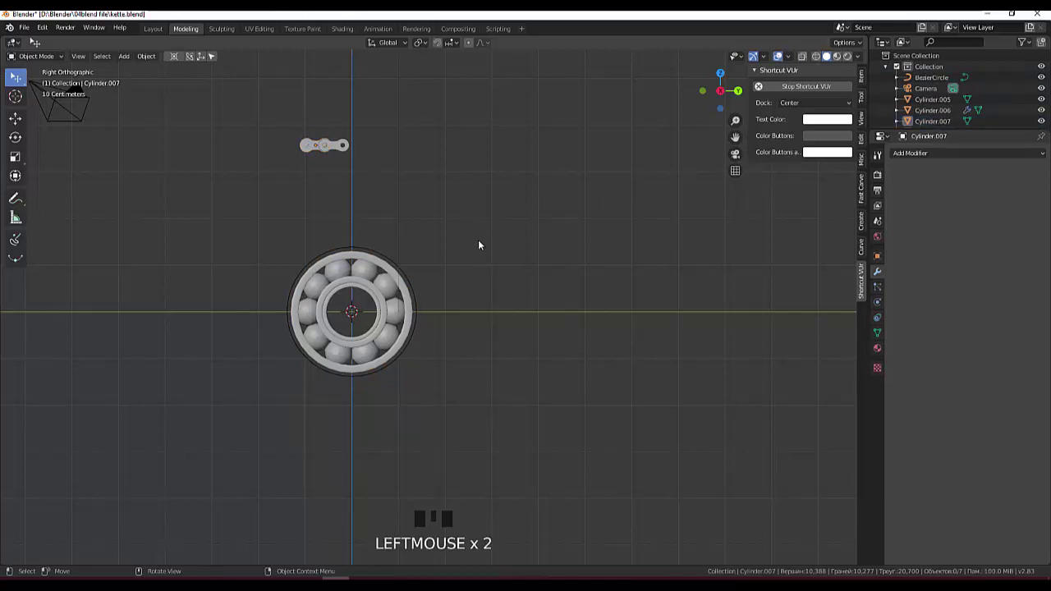
left_click(401, 269)
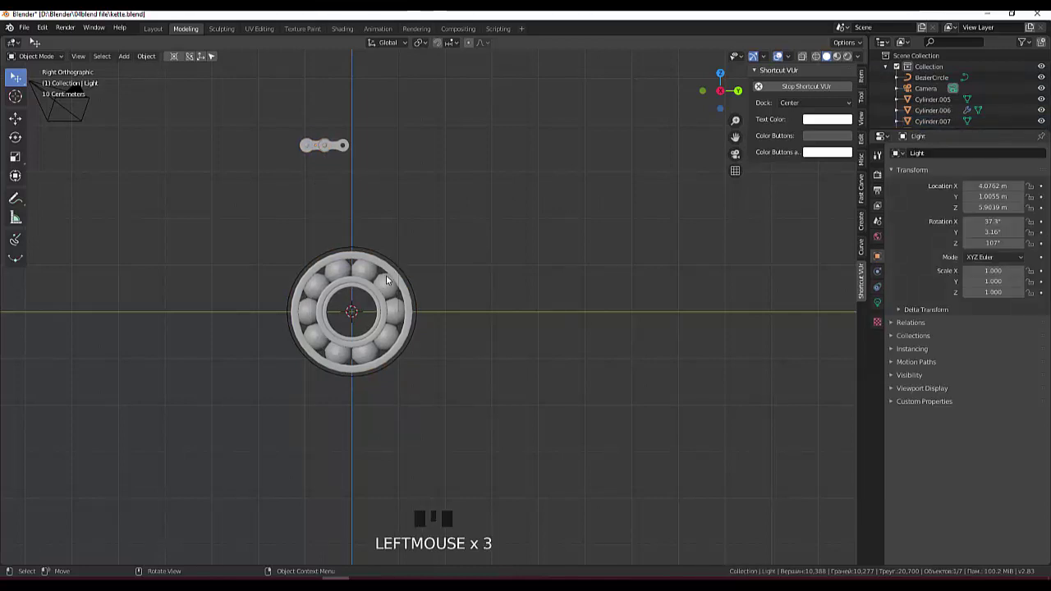
left_click(398, 276)
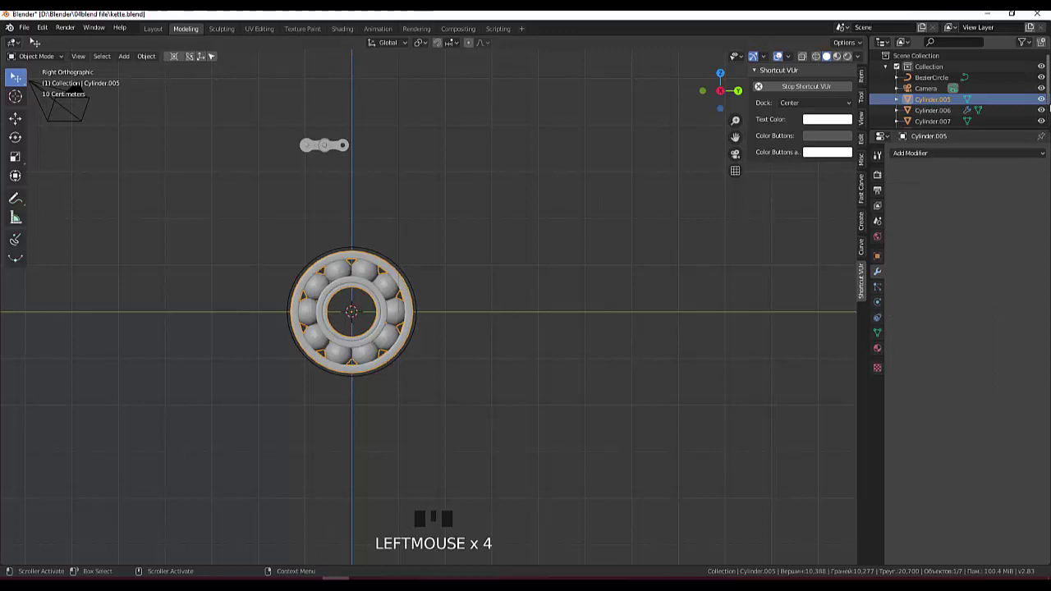
left_click(1046, 100)
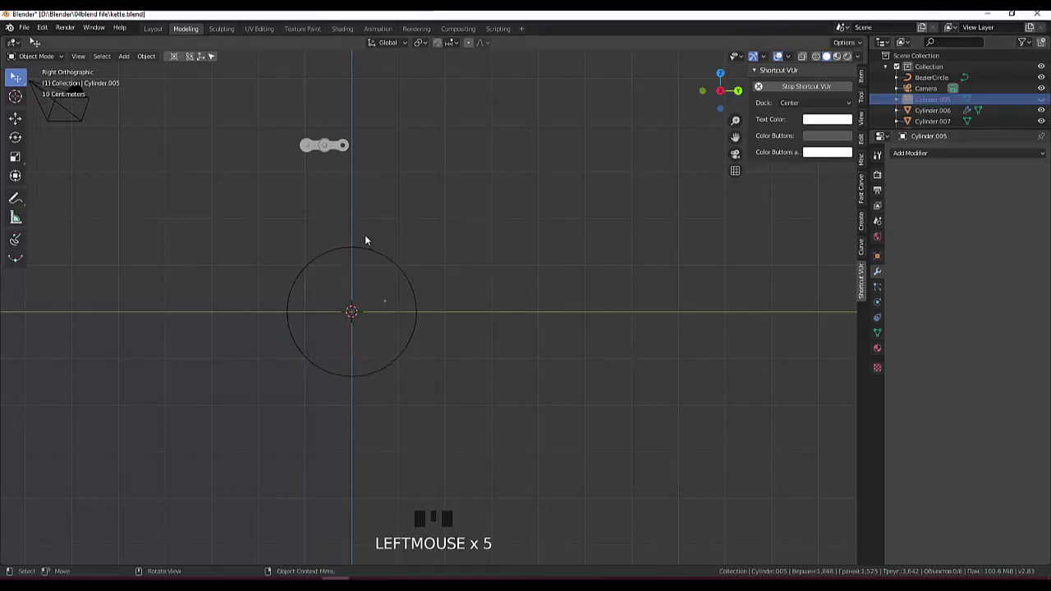
Select both chain link halves and duplicate them with Shift+D.
left_click(286, 128)
left_click(319, 150)
left_click(339, 149)
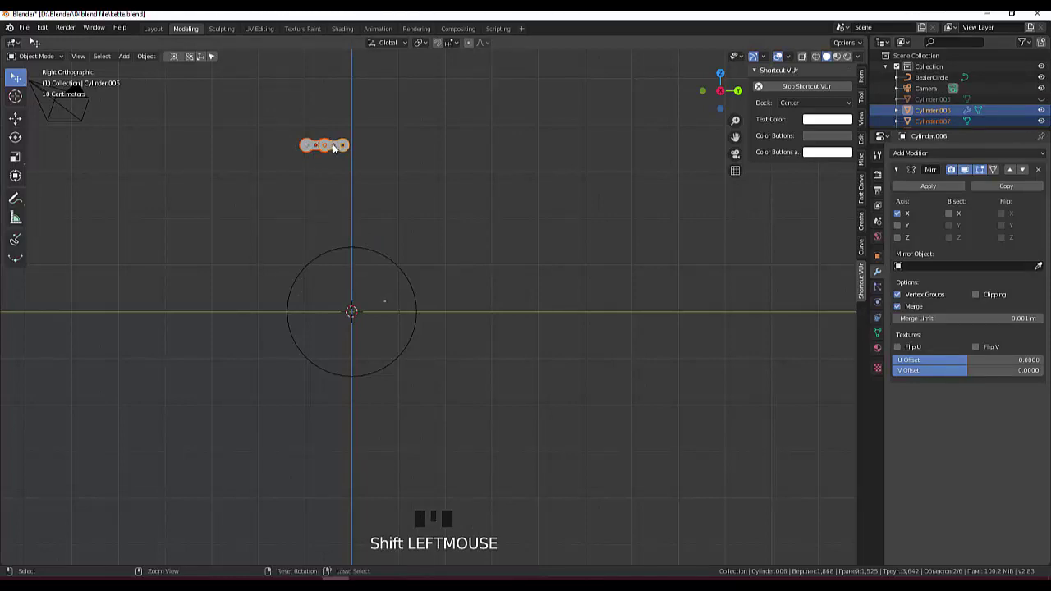
key("shift+d")
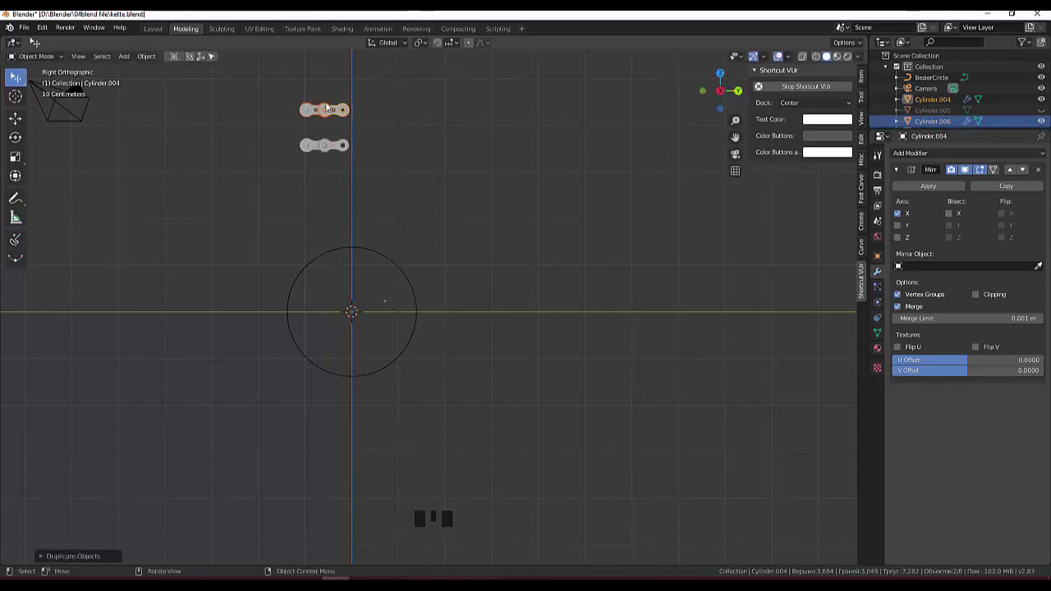
Join the duplicated link halves into one link object and select it.
left_click(295, 138)
left_click(344, 150)
left_click(311, 148)
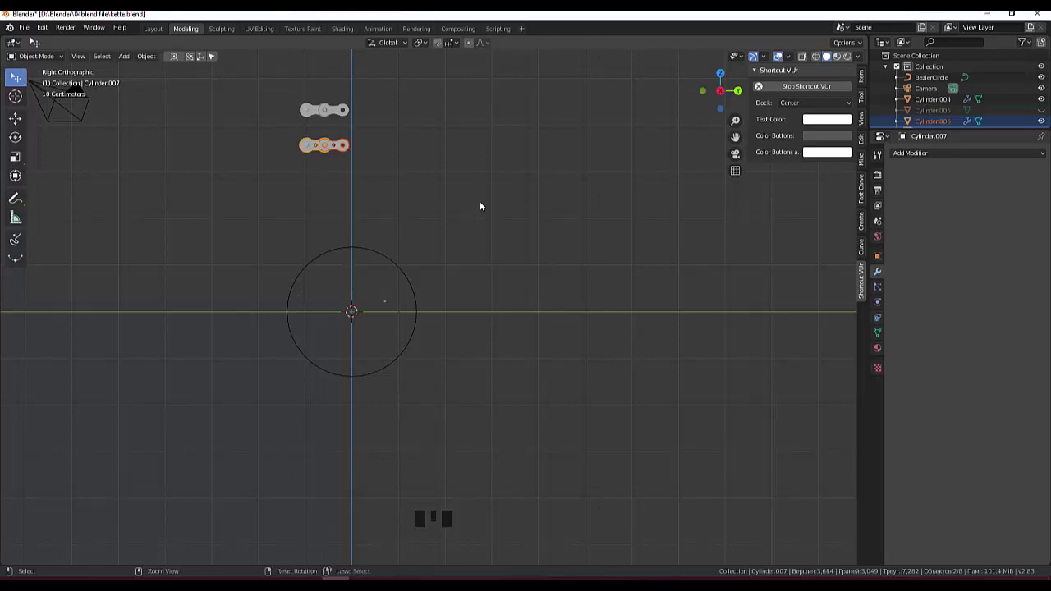
key("ctrl+j")
key("ctrl+j")
left_click(355, 160)
left_click(336, 148)
Move the joined link onto the circle's centre and set its origin there.
key("g")
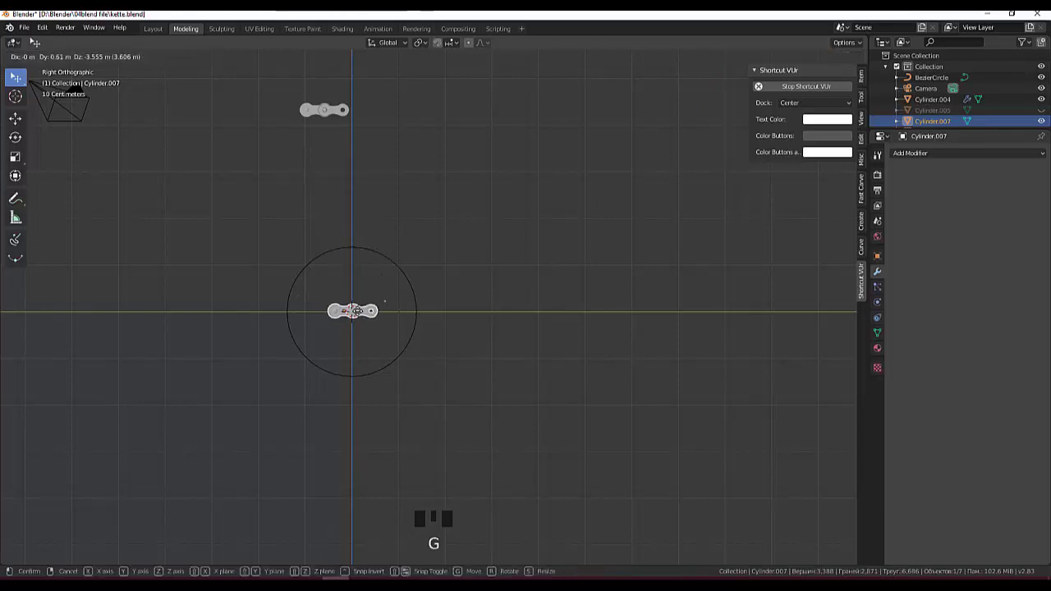
scroll("up", 3)
left_click_drag(376, 287, 404, 279)
left_click(404, 279)
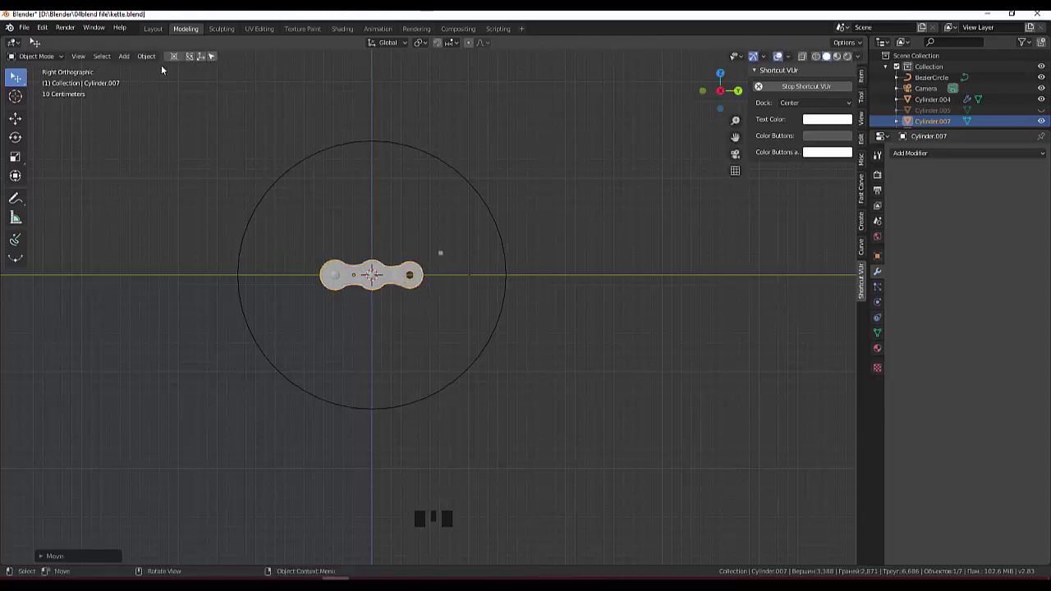
left_click_drag(152, 60, 303, 107)
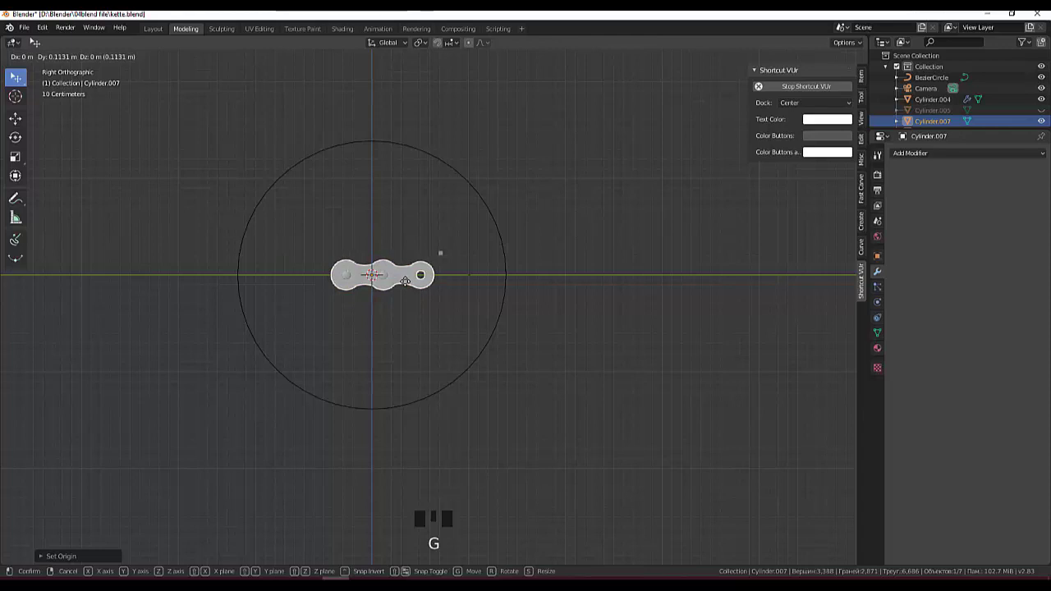
left_click_drag(629, 287, 592, 373)
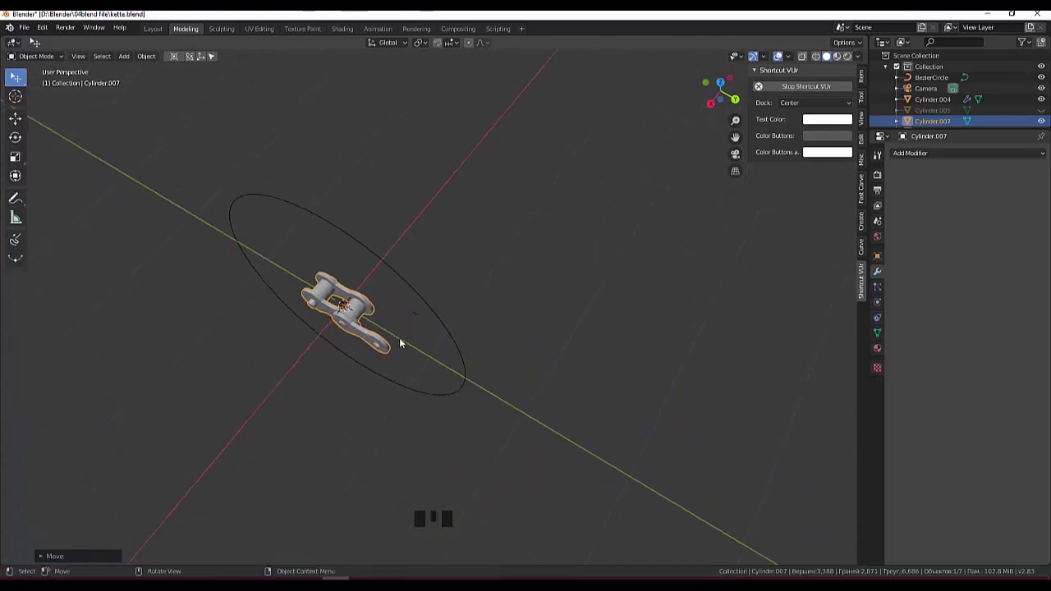
left_click(381, 345)
left_click(381, 344)
Orbit to inspect the link, then remove the link copy from the circle centre.
left_click_drag(504, 293, 543, 226)
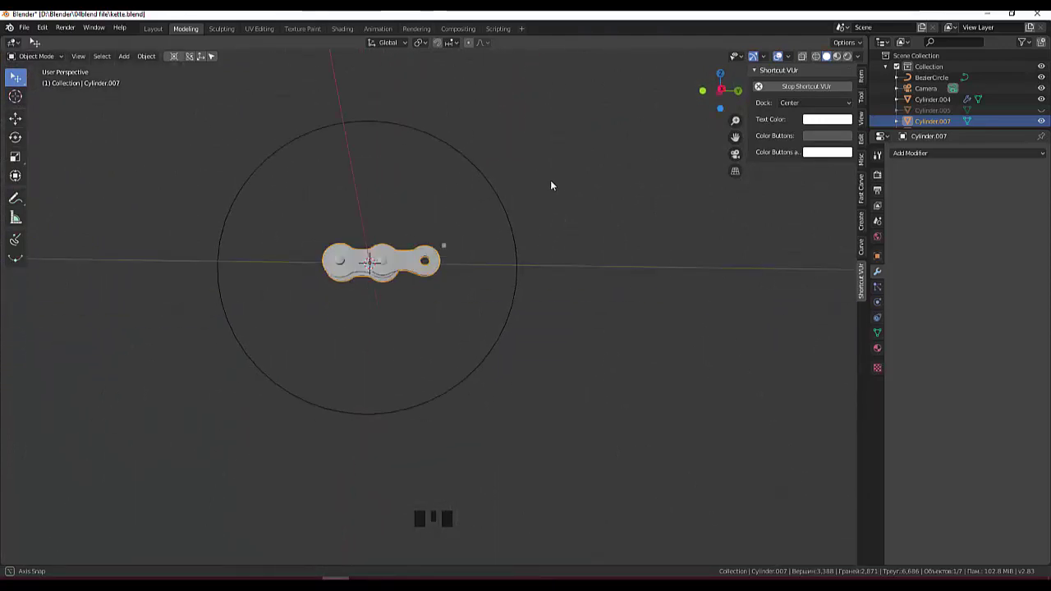
left_click_drag(589, 206, 311, 110)
left_click(310, 110)
left_click(345, 110)
left_click_drag(387, 139, 388, 387)
left_click(389, 380)
key("Delete")
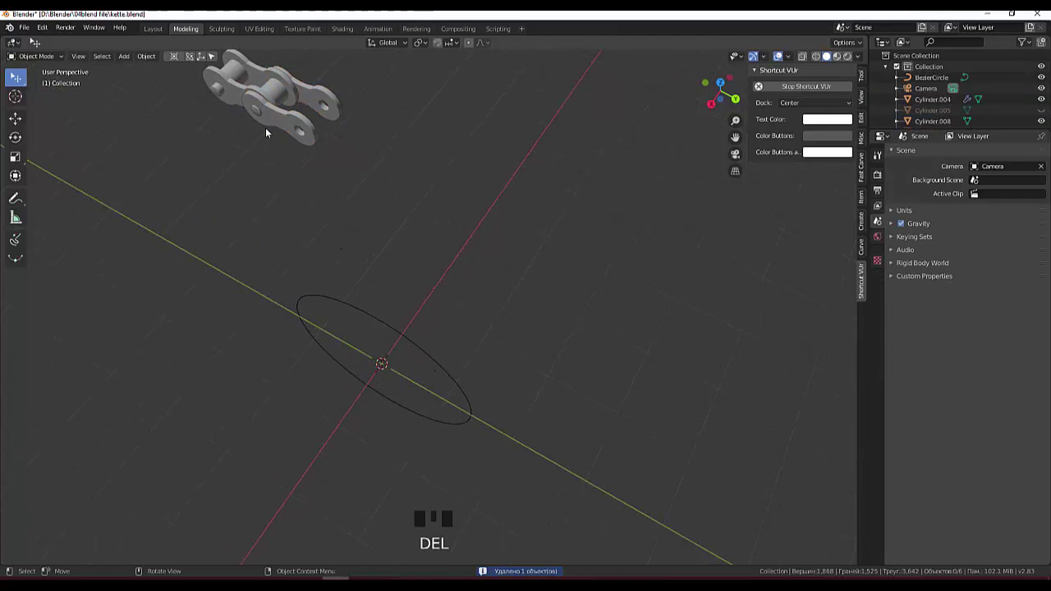
Select both pieces of the chain link and duplicate a second copy beside it.
scroll("down", 3)
left_click_drag(250, 98, 277, 144)
left_click(338, 177)
left_click(316, 144)
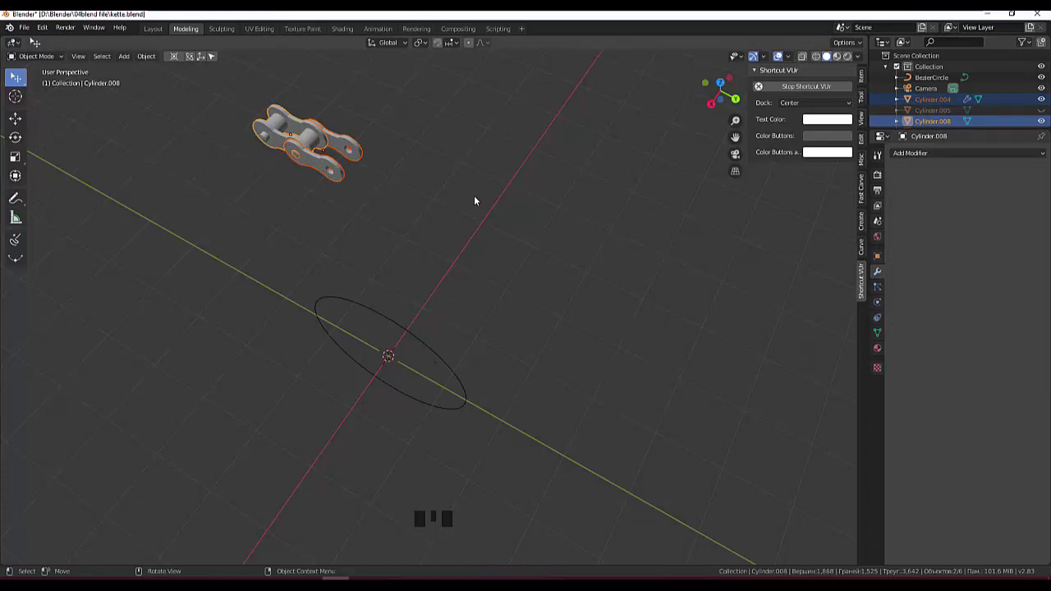
key("shift+d")
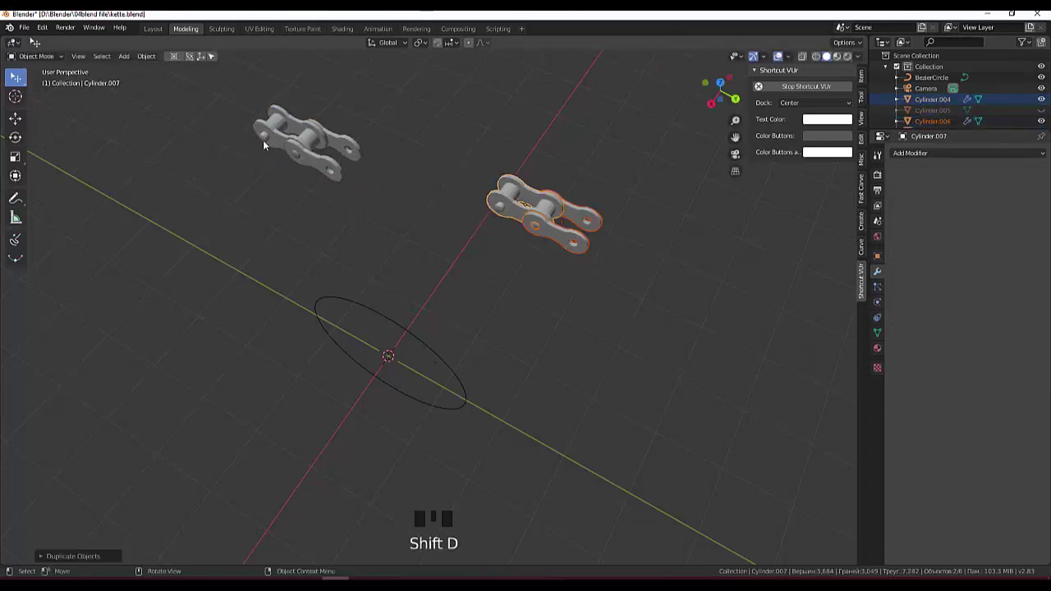
Select the first link's two pieces, try joining them and undo the join.
left_click(247, 89)
left_click(312, 171)
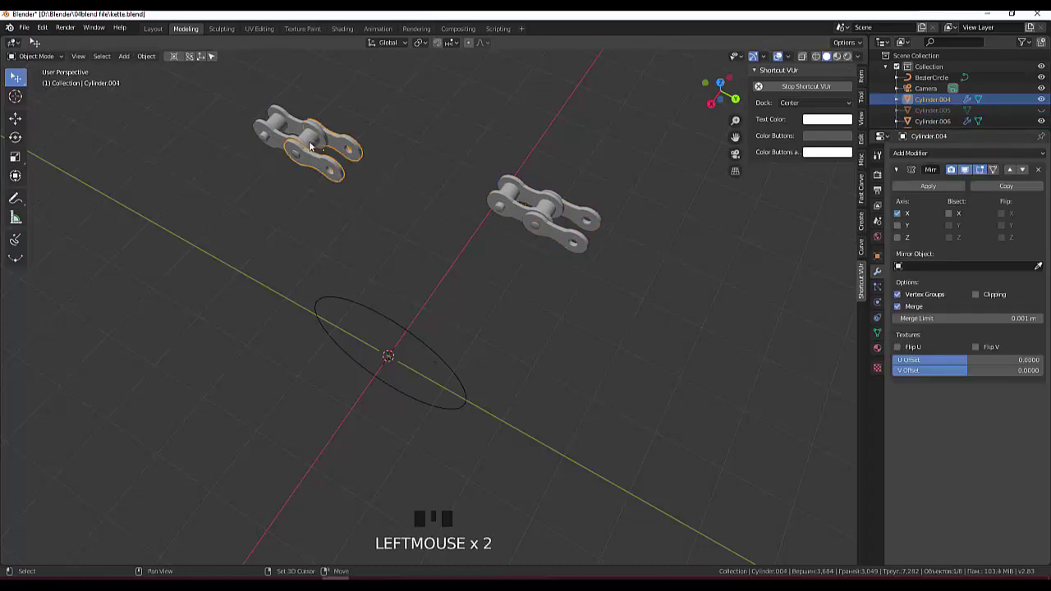
left_click(314, 147)
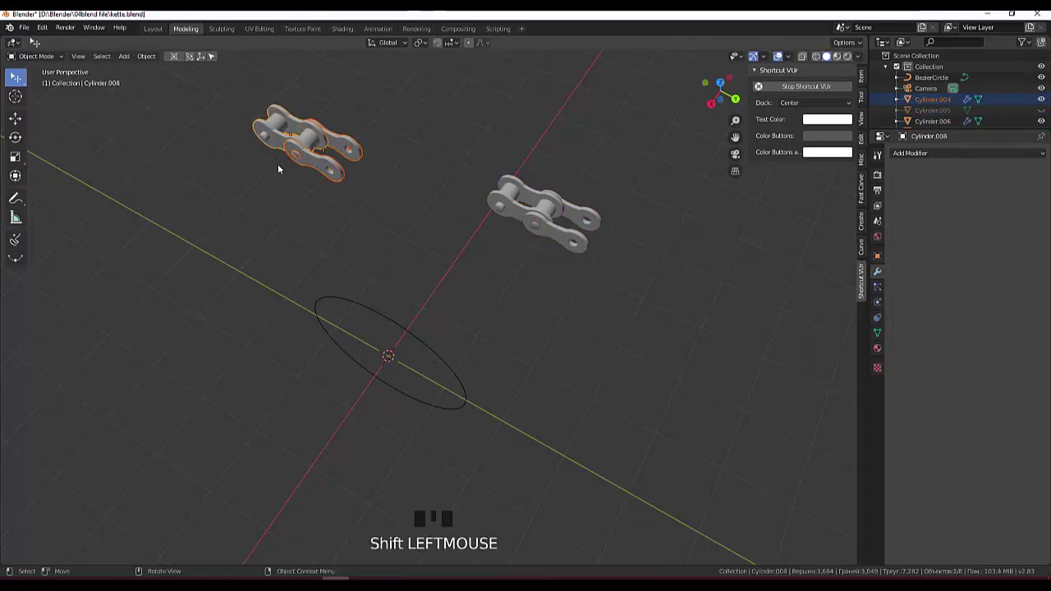
left_click(269, 141)
left_click(269, 141)
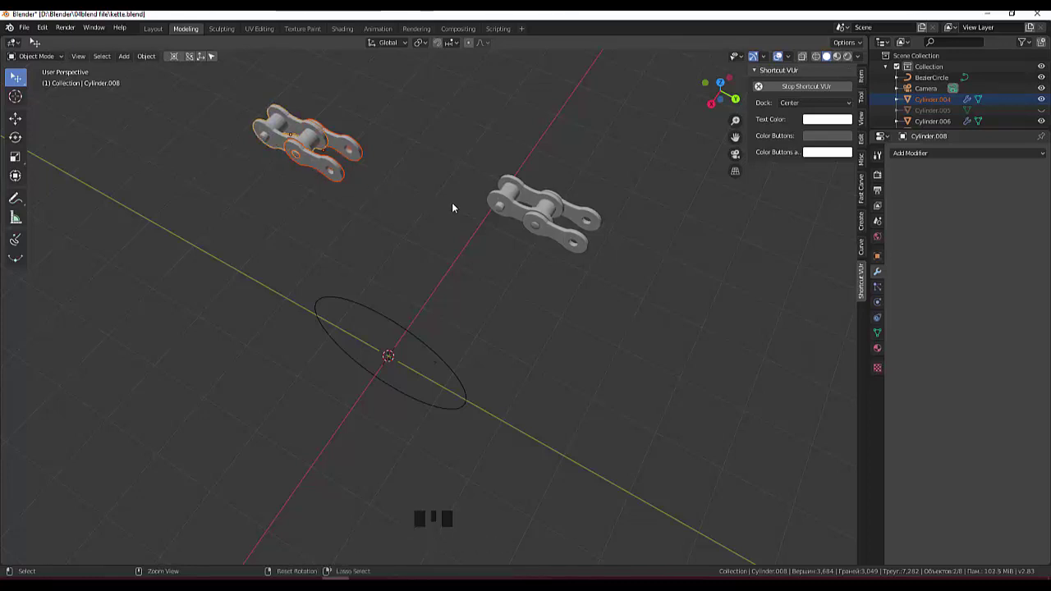
key("ctrl+j")
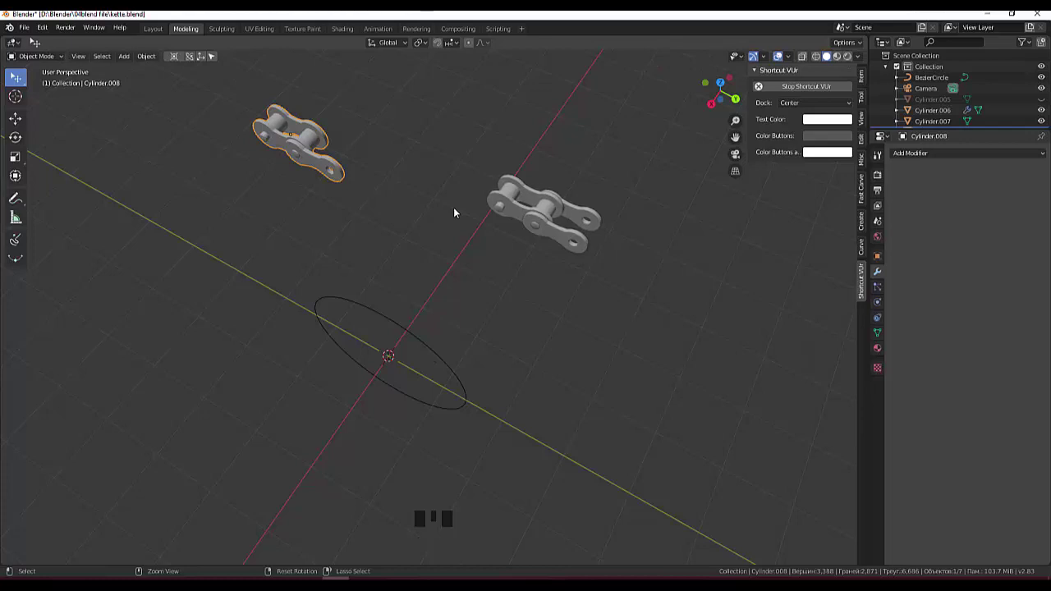
key("ctrl+z")
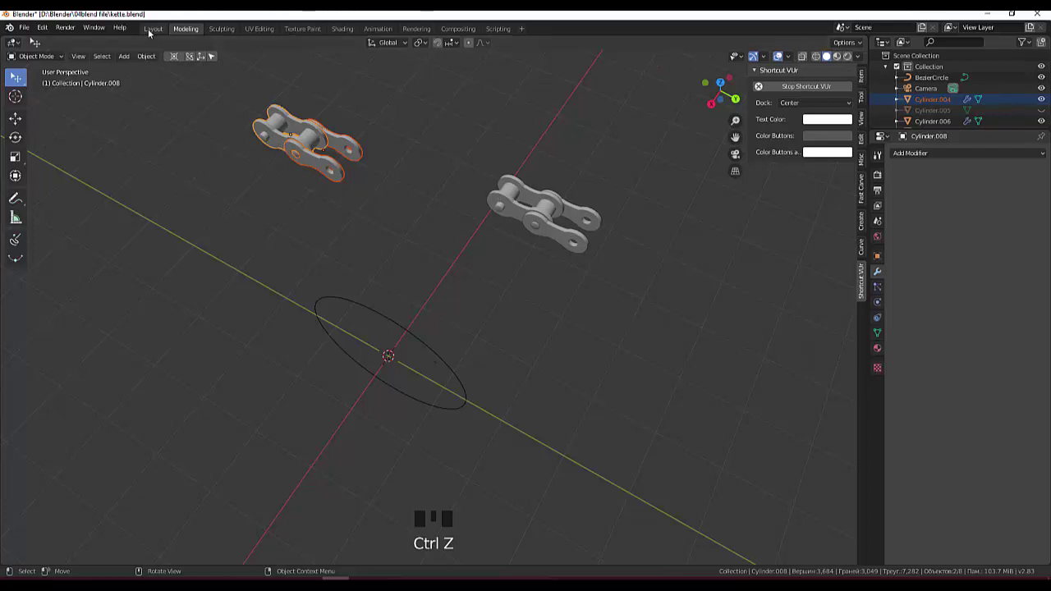
Reset the first link's origin via Object > Set Origin and select its outer side plate.
left_click_drag(148, 59, 306, 96)
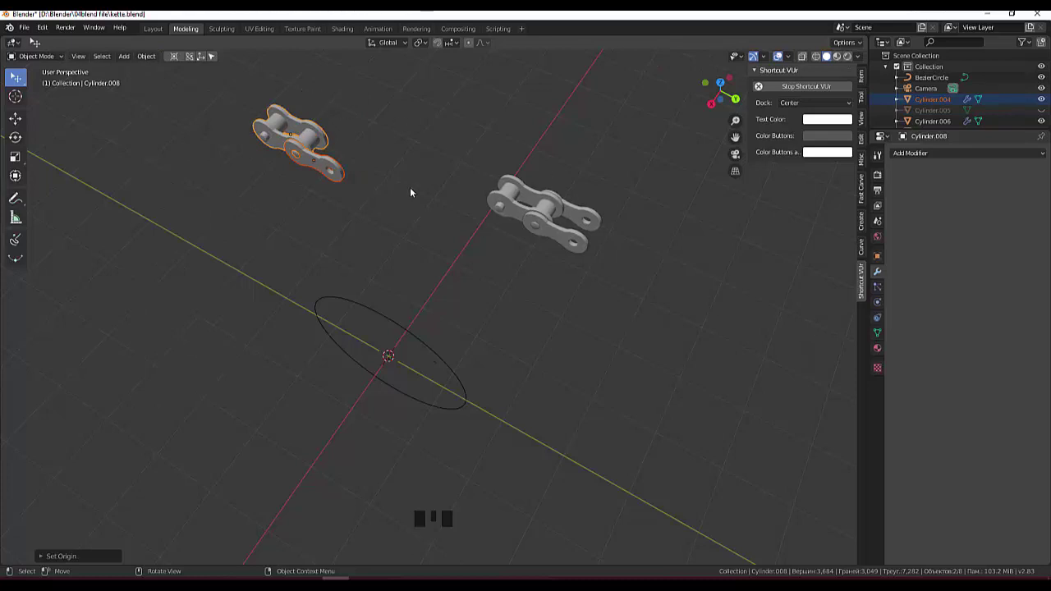
left_click_drag(409, 203, 408, 233)
left_click(408, 233)
left_click(365, 224)
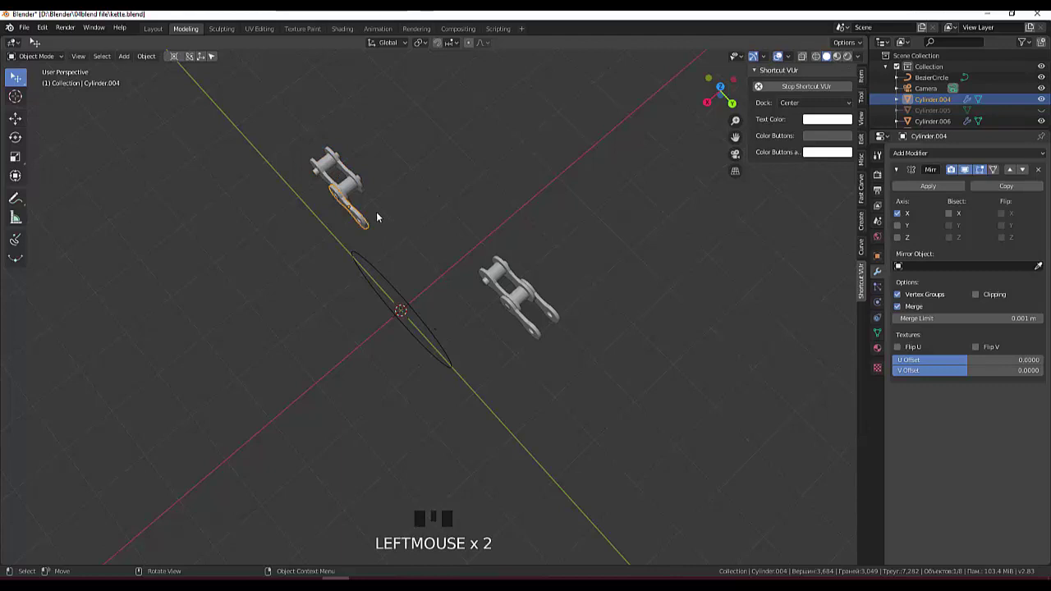
In top view, duplicate the side plate and move the copy across the link along X.
left_click_drag(380, 217, 356, 223)
key("KP_7")
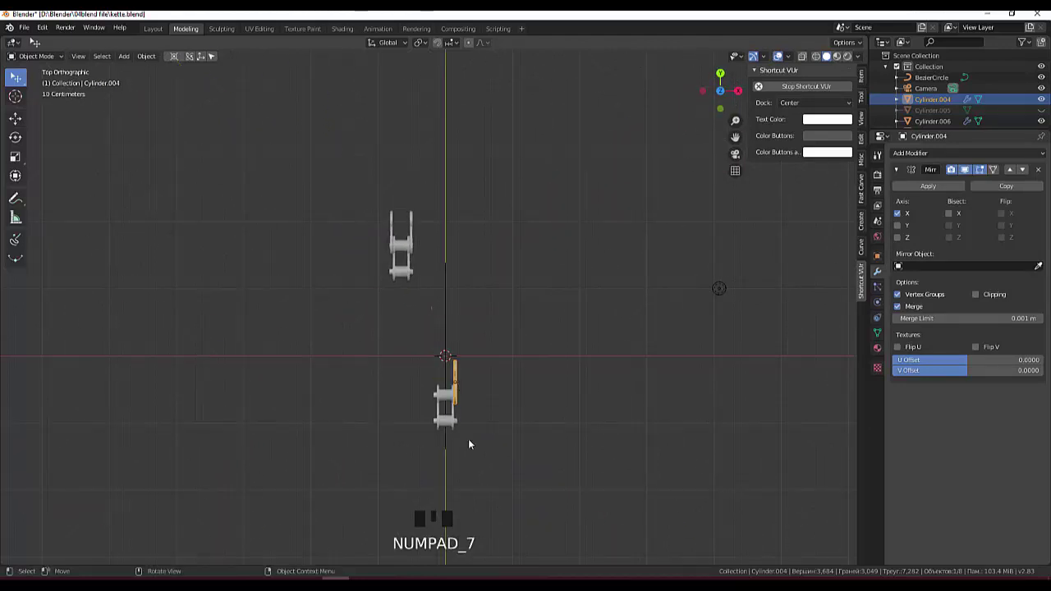
scroll("up", 3)
left_click_drag(552, 435, 470, 284)
left_click(470, 284)
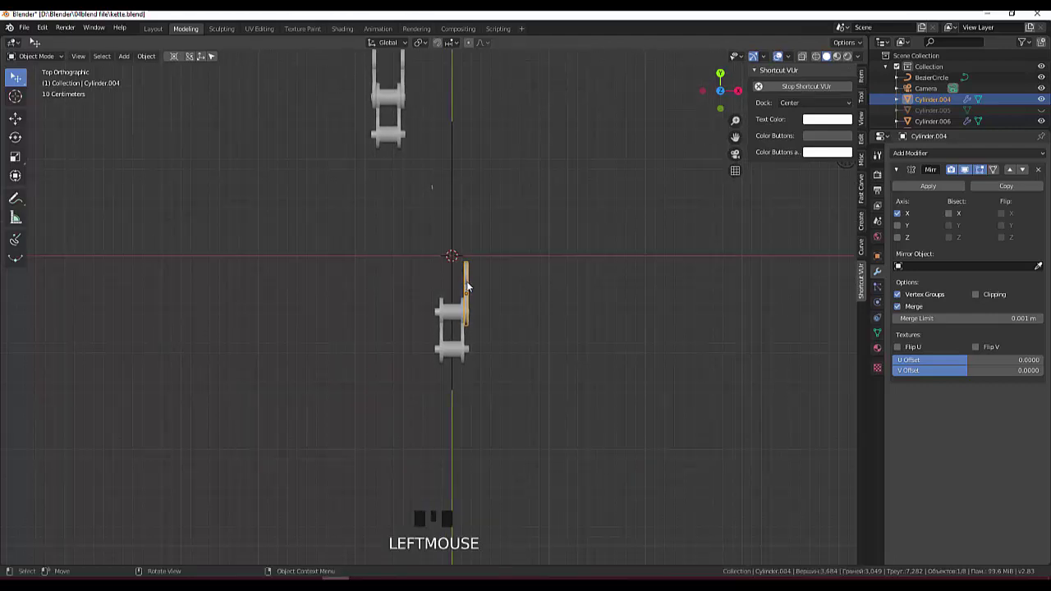
key("shift+d")
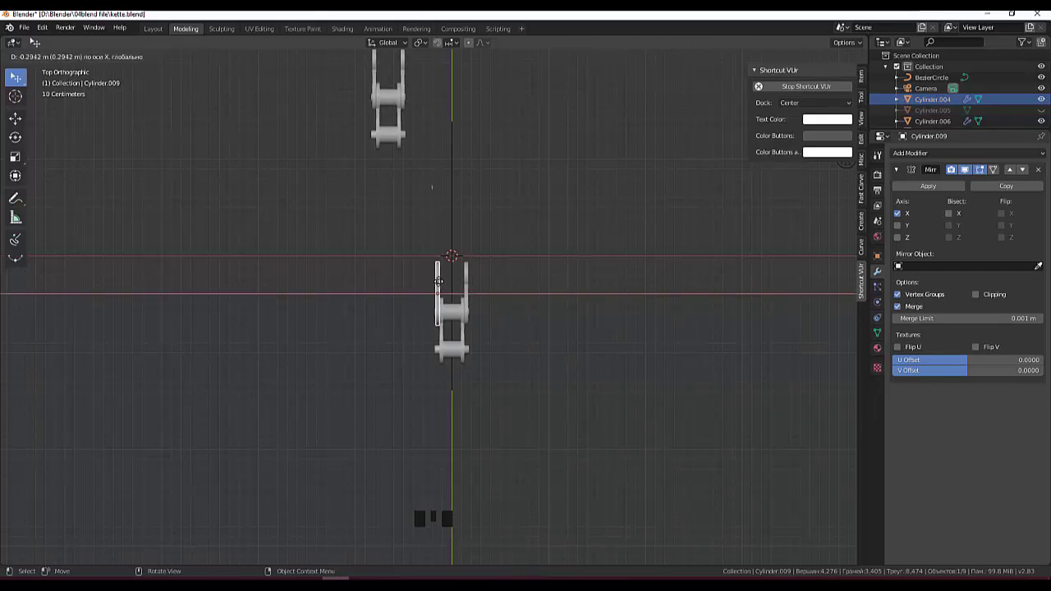
left_click_drag(575, 329, 338, 131)
left_click(338, 131)
Try joining the link pieces, undo it, and reselect the plate pieces.
left_click(461, 197)
left_click(464, 162)
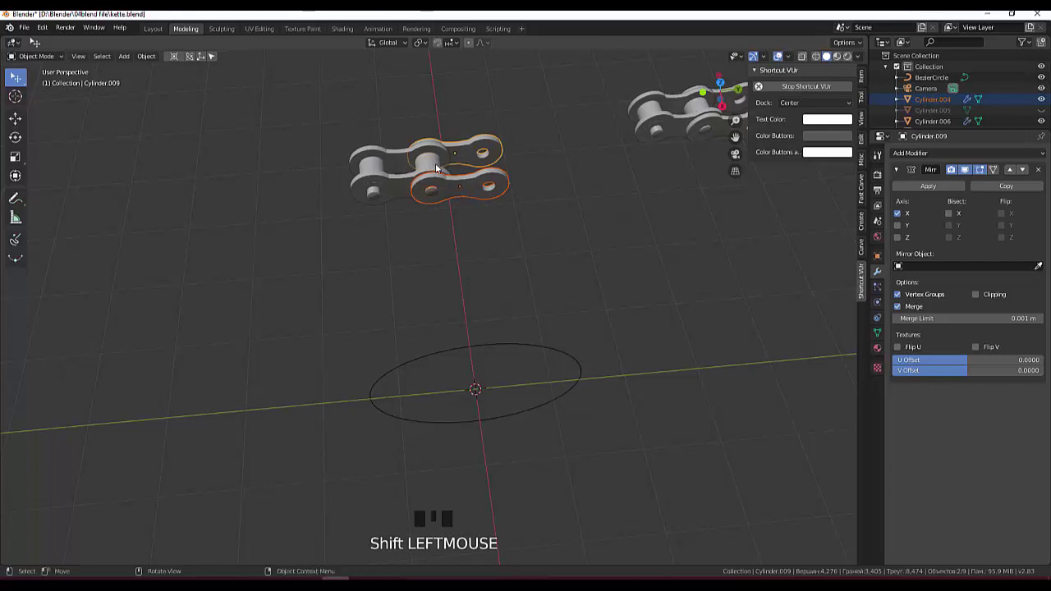
key("ctrl+j")
left_click_drag(495, 201, 493, 264)
key("ctrl+z")
left_click(497, 460)
left_click_drag(548, 407, 397, 248)
left_click(397, 248)
left_click(446, 246)
left_click(467, 210)
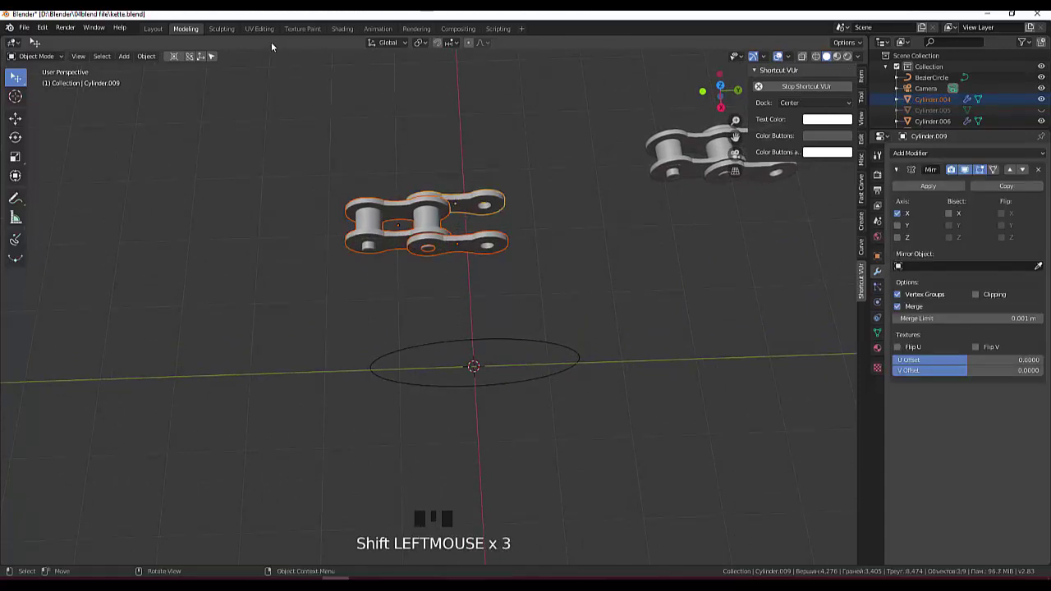
Adjust the Mirror modifier to widen the link into a double-row link.
left_click_drag(144, 59, 315, 203)
left_click_drag(315, 202, 410, 241)
left_click_drag(487, 210, 571, 310)
left_click(570, 310)
left_click_drag(573, 303, 915, 210)
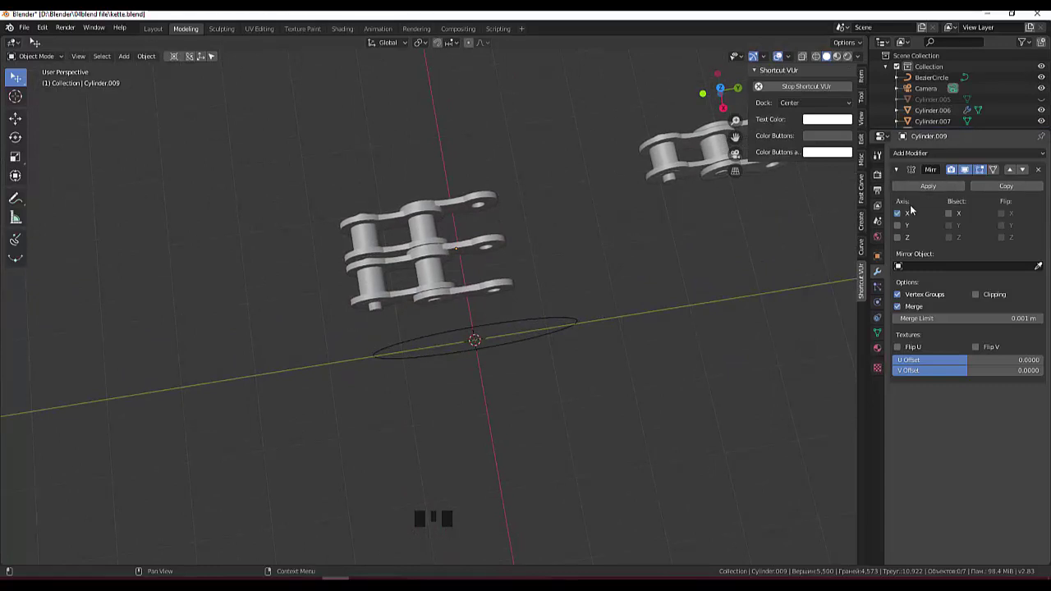
Toggle X mirroring, apply the Mirror modifier permanently, and orbit toward a side view.
left_click(901, 218)
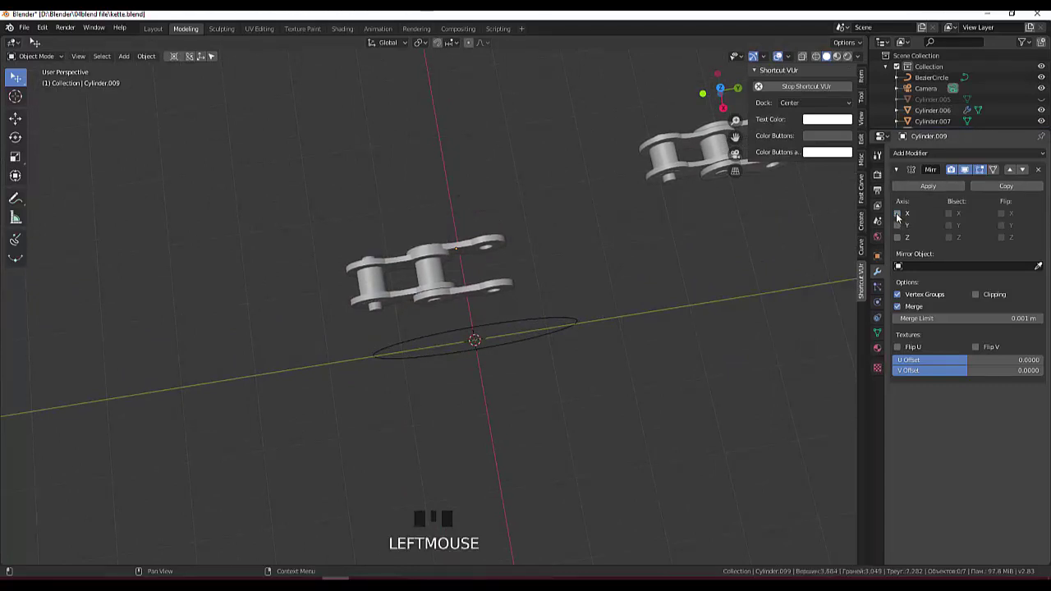
left_click(901, 217)
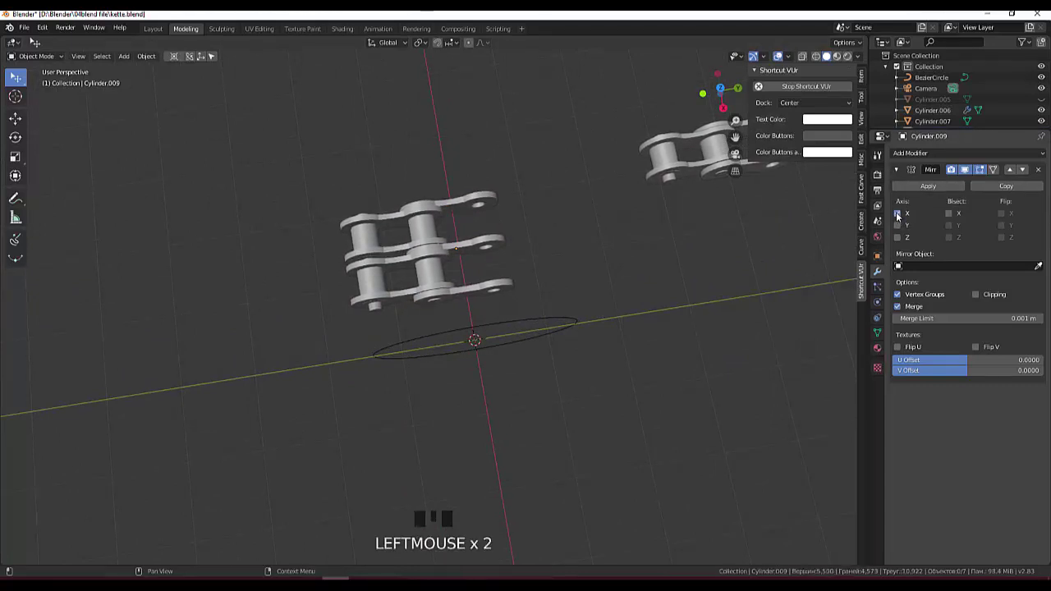
left_click(901, 217)
left_click(903, 217)
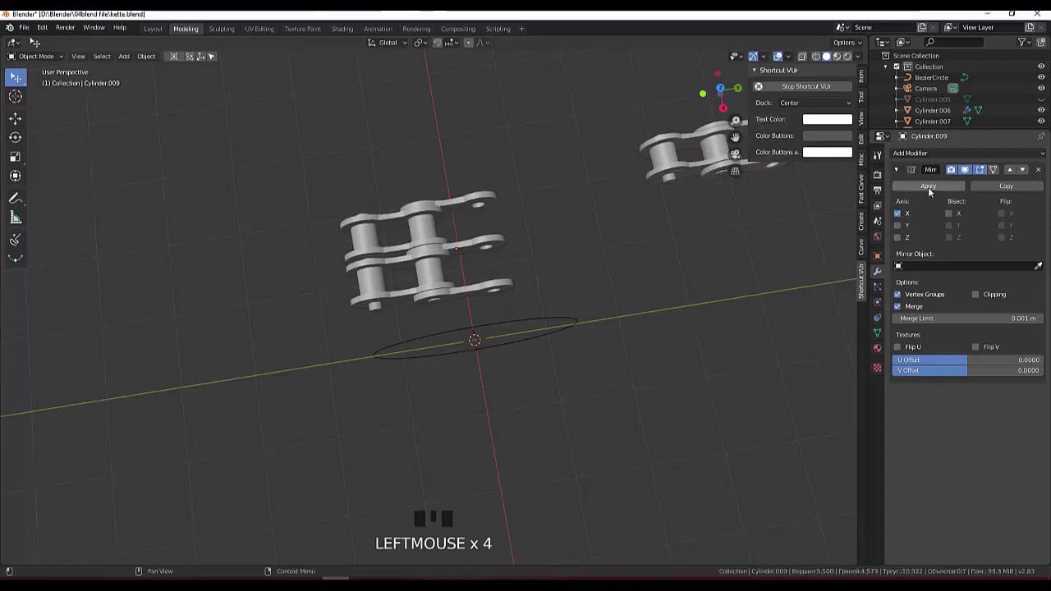
left_click(933, 191)
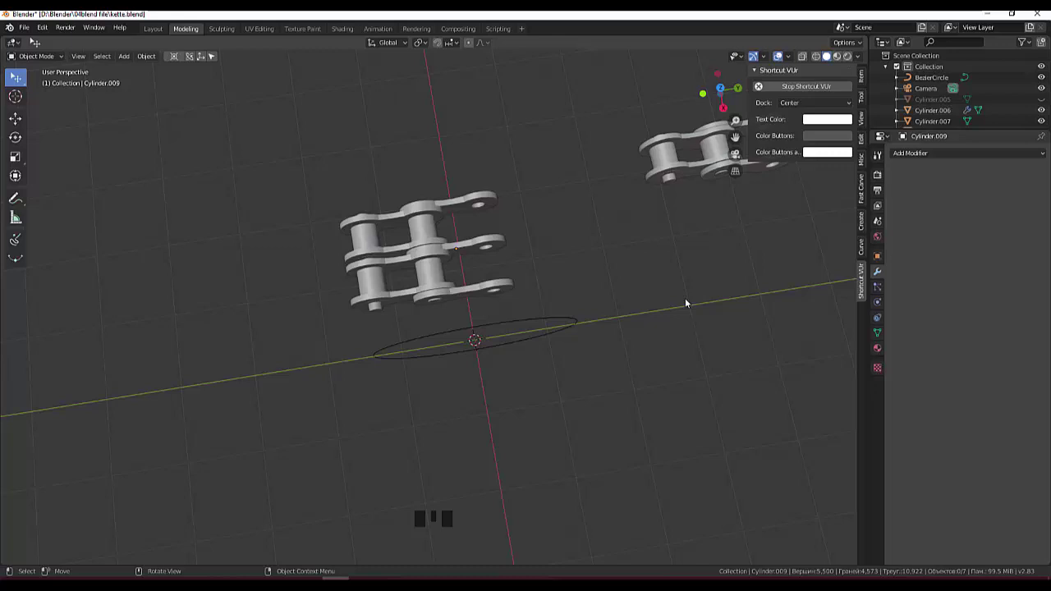
left_click_drag(561, 312, 555, 301)
scroll("down", 3)
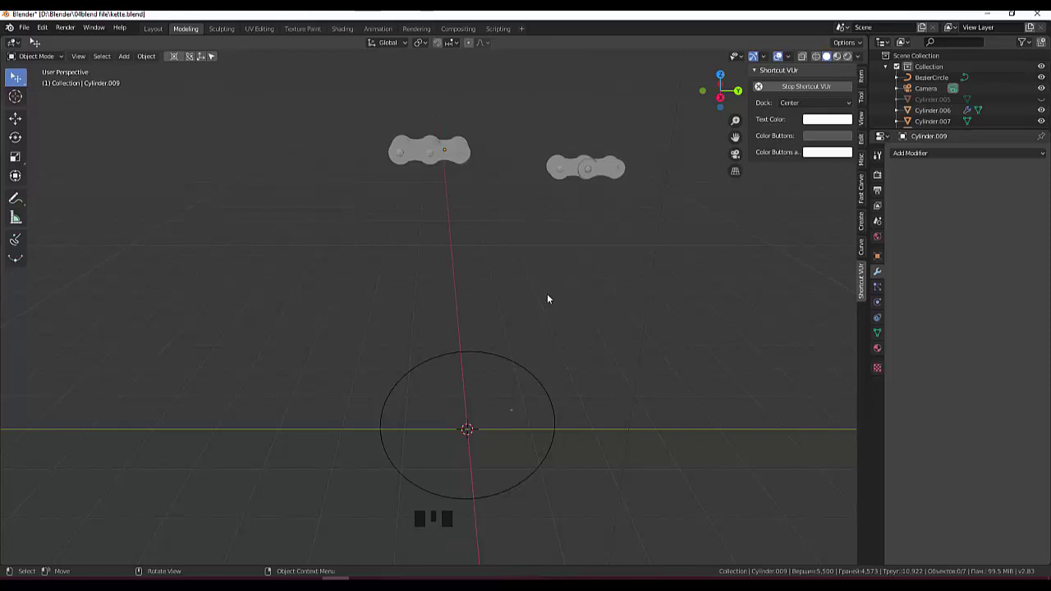
In right view, set the link piece's origin and move it down to the circle centre.
key("KP_3")
left_click(433, 160)
left_click_drag(143, 62, 292, 94)
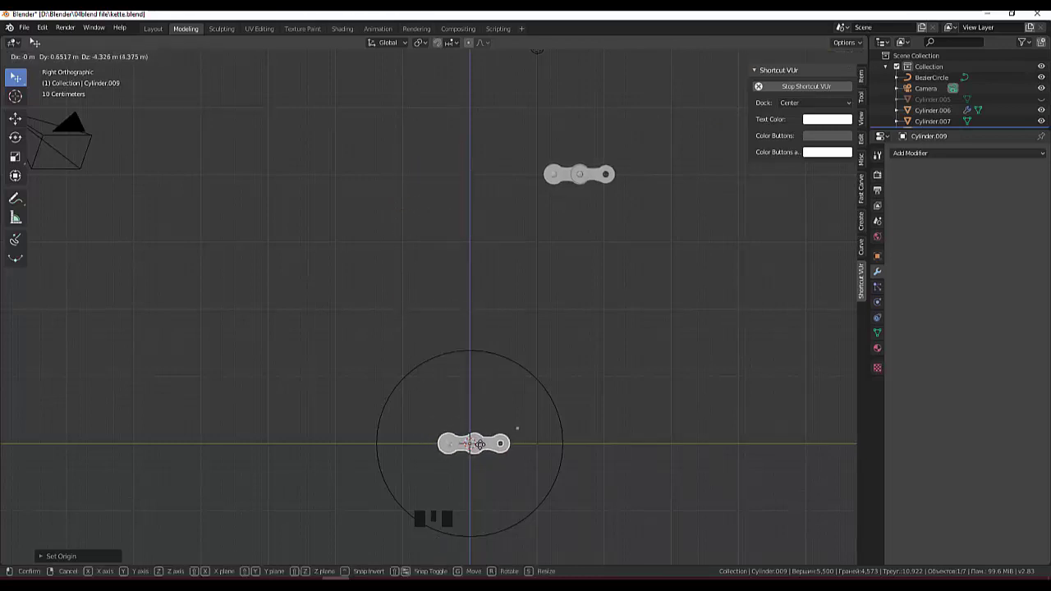
left_click_drag(618, 489, 502, 567)
scroll("up", 3)
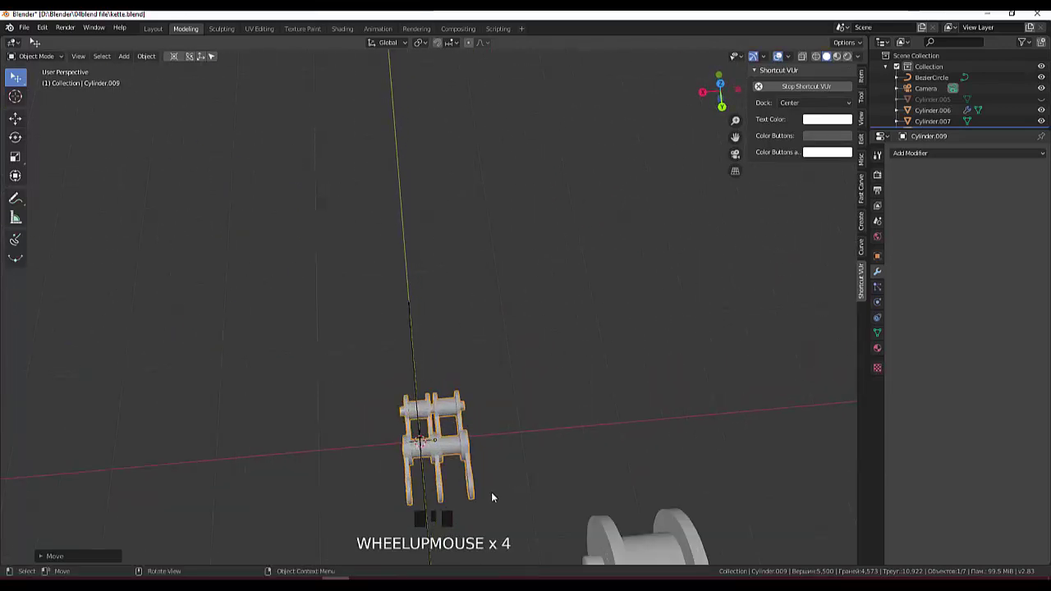
From top view, shift the link piece along X to centre it over the world origin.
key("KP_7")
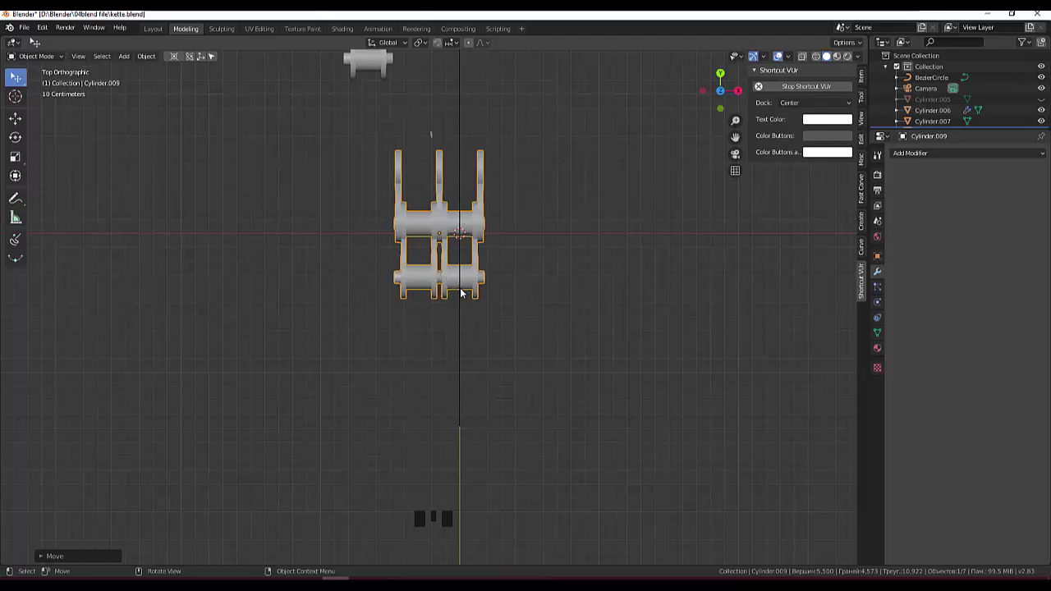
left_click(606, 269)
left_click(468, 229)
key("g")
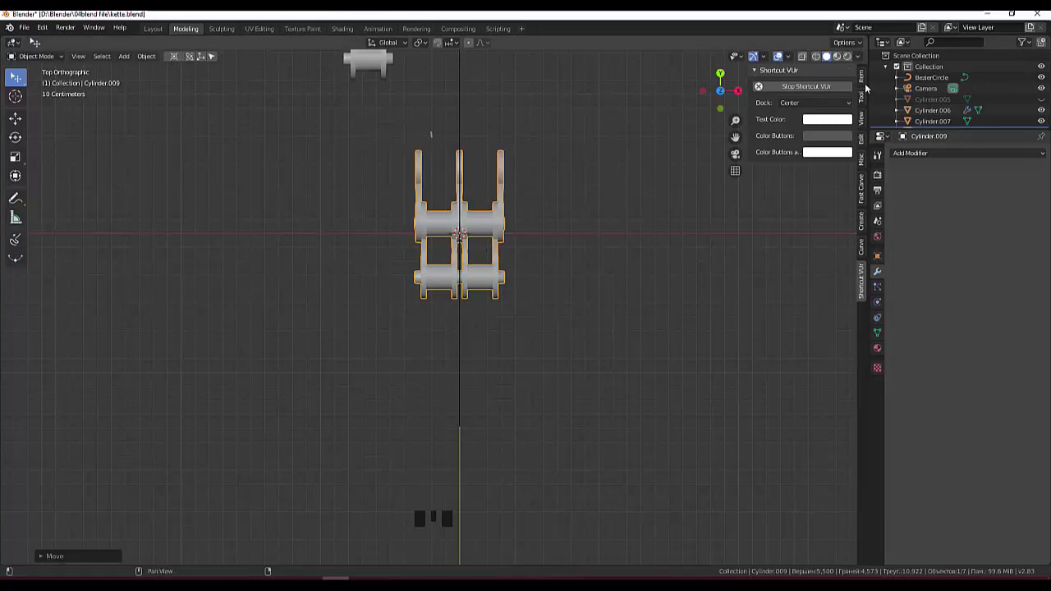
In the N sidebar, reset the link's location to 0,0,0 and return to perspective view.
left_click(868, 83)
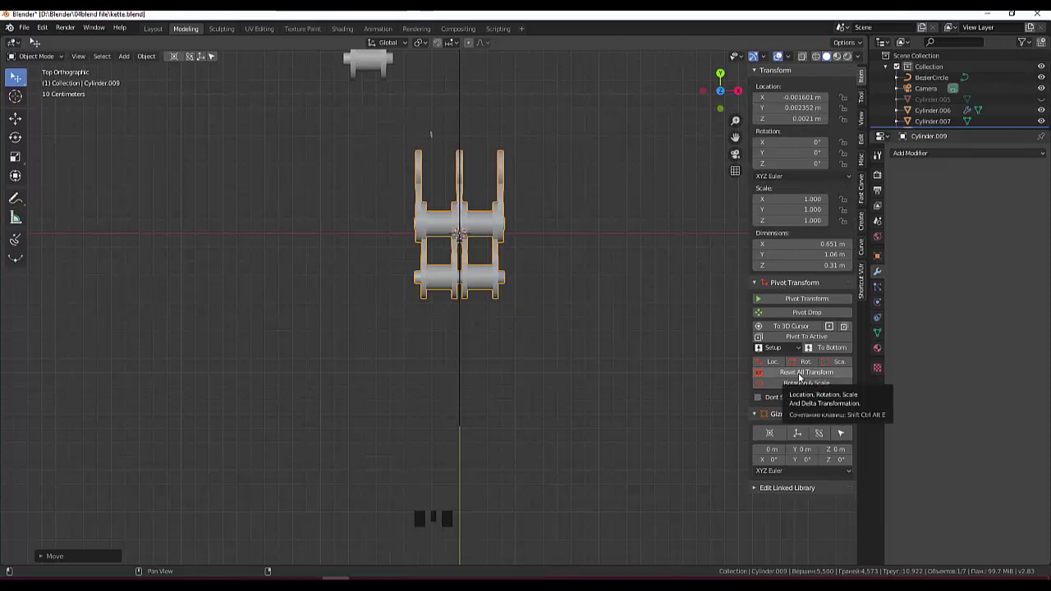
left_click(802, 376)
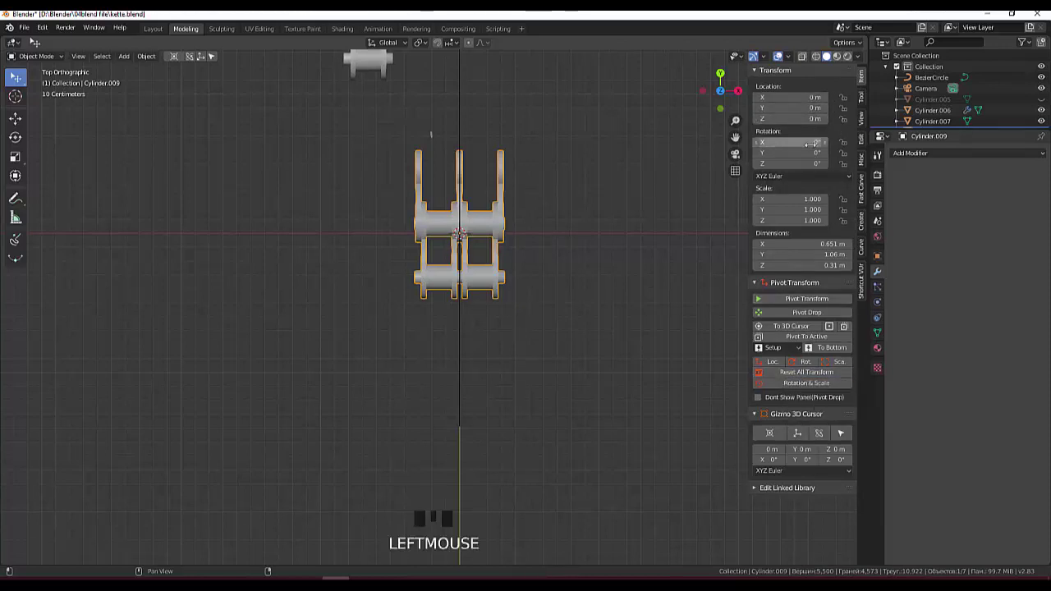
left_click(627, 400)
left_click_drag(633, 366, 541, 294)
scroll("down", 3)
scroll("up", 3)
Add an Array modifier with Relative Offset X 0 and Y 0.720 to repeat the link.
left_click(543, 380)
left_click_drag(603, 429, 488, 489)
left_click(488, 489)
scroll("down", 3)
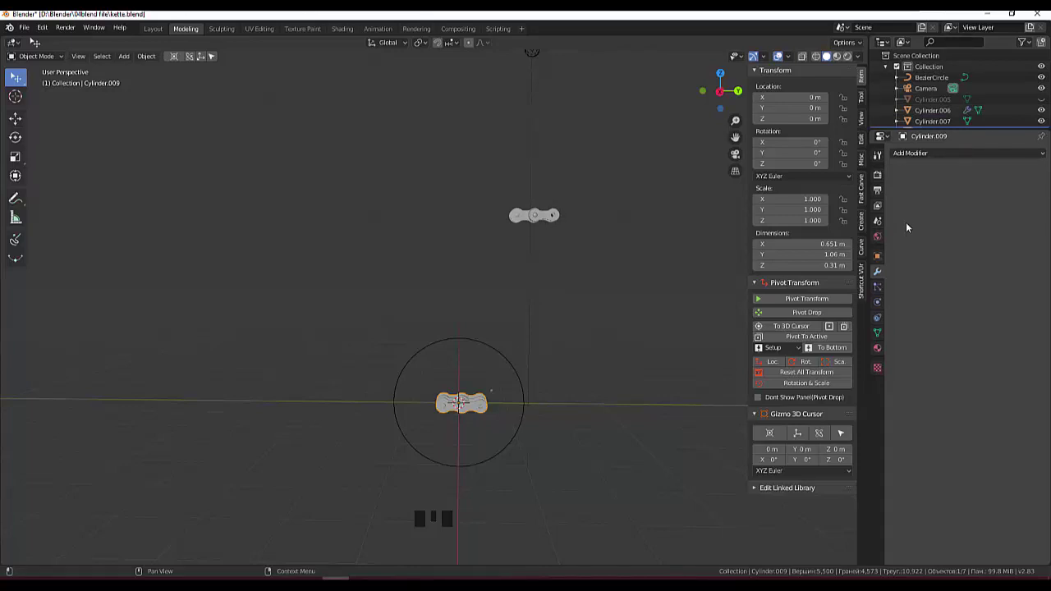
left_click(883, 277)
left_click_drag(916, 159, 832, 187)
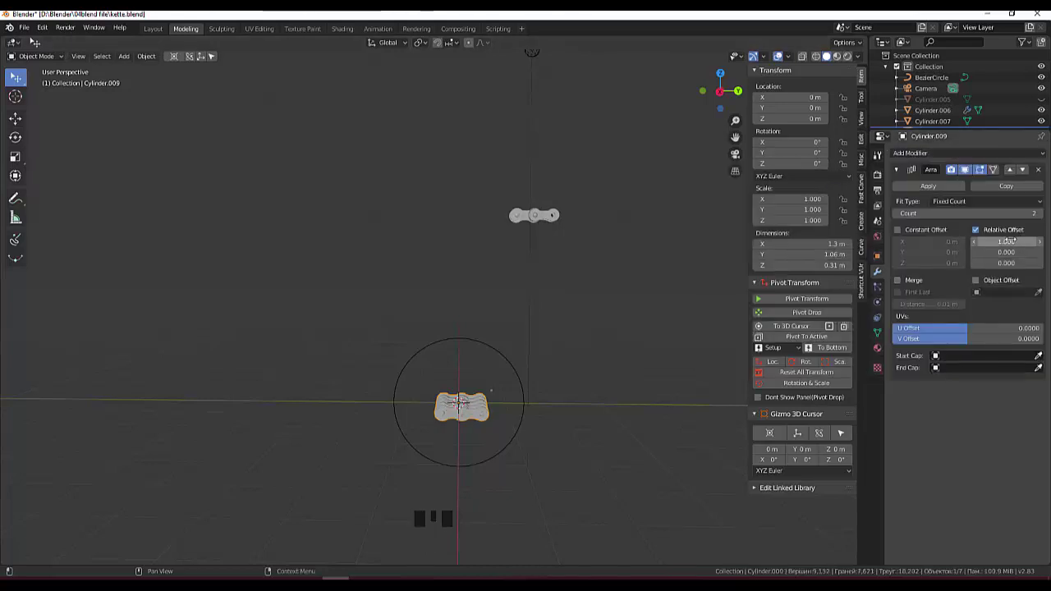
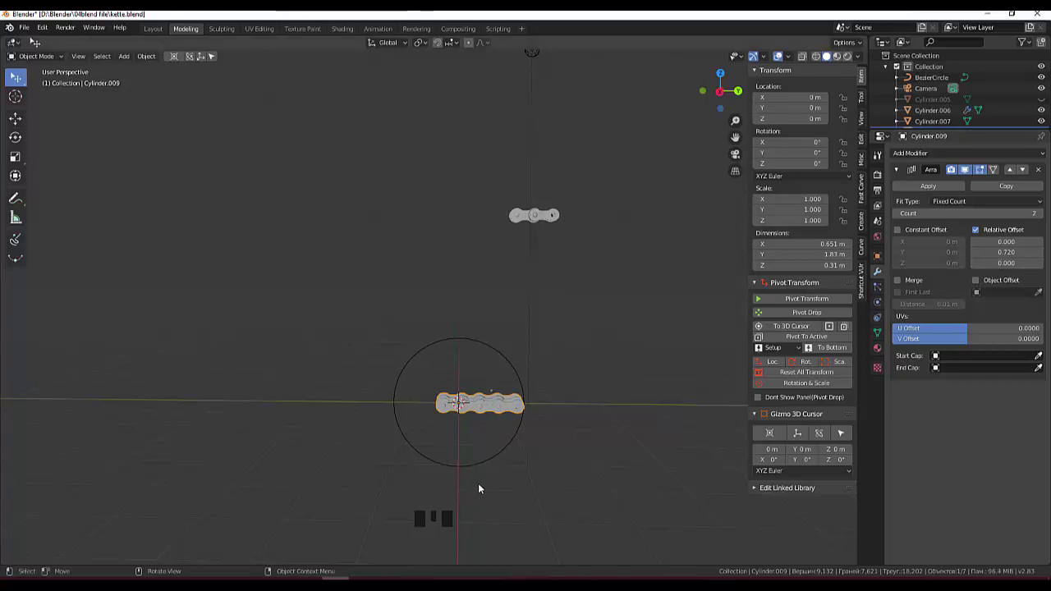
Orbit around the short arrayed chain to inspect it.
left_click_drag(489, 472, 535, 427)
scroll("up", 3)
left_click_drag(536, 468, 538, 429)
scroll("down", 3)
left_click_drag(561, 447, 568, 407)
scroll("down", 3)
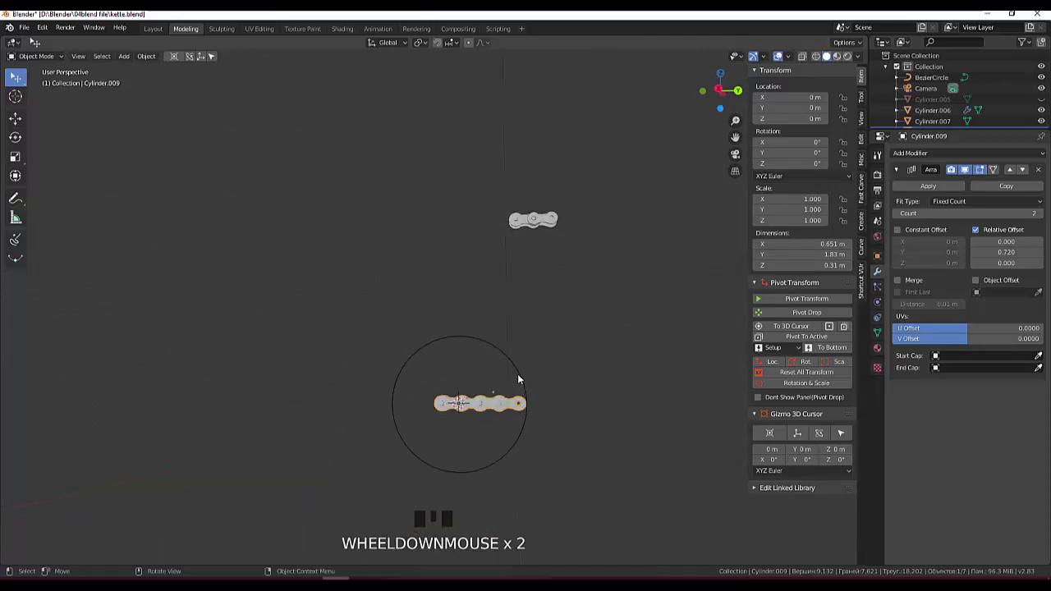
Reselect the chain link piece and add a Curve modifier below the array.
left_click(523, 378)
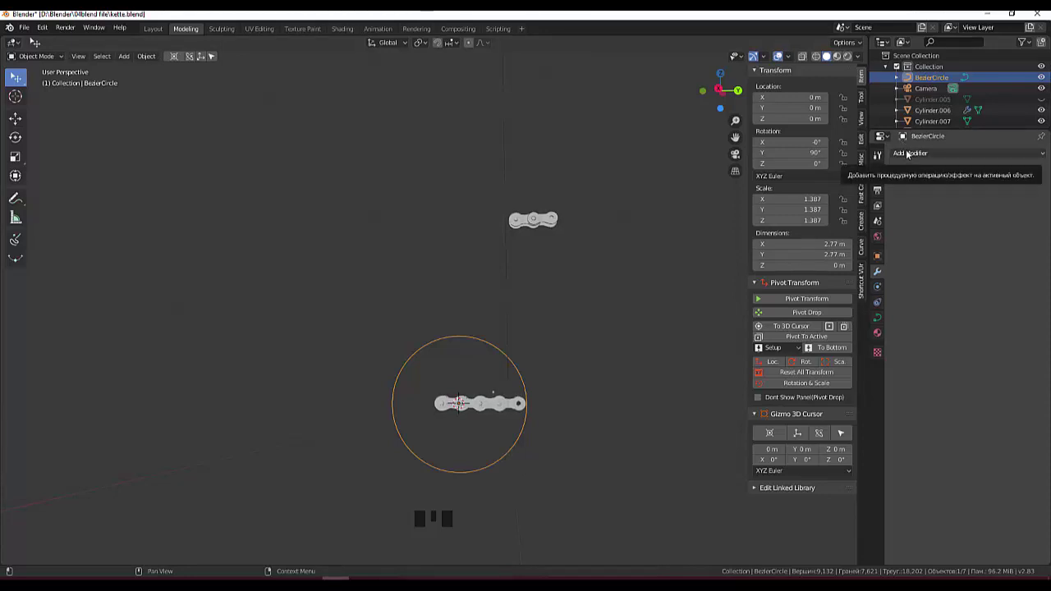
left_click_drag(910, 153, 996, 442)
left_click(995, 450)
left_click_drag(878, 275, 490, 406)
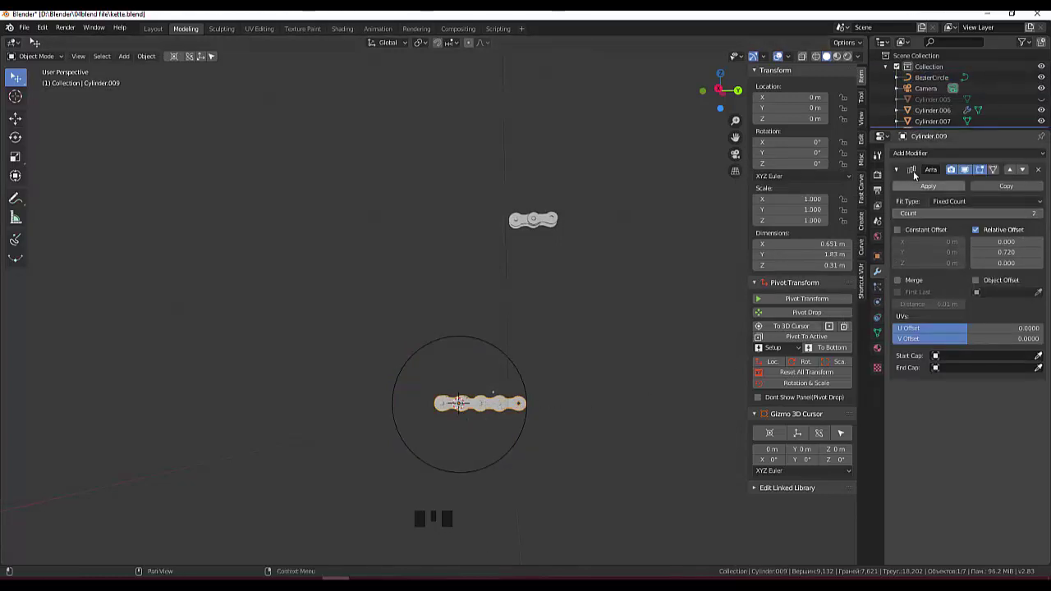
left_click_drag(920, 156, 909, 249)
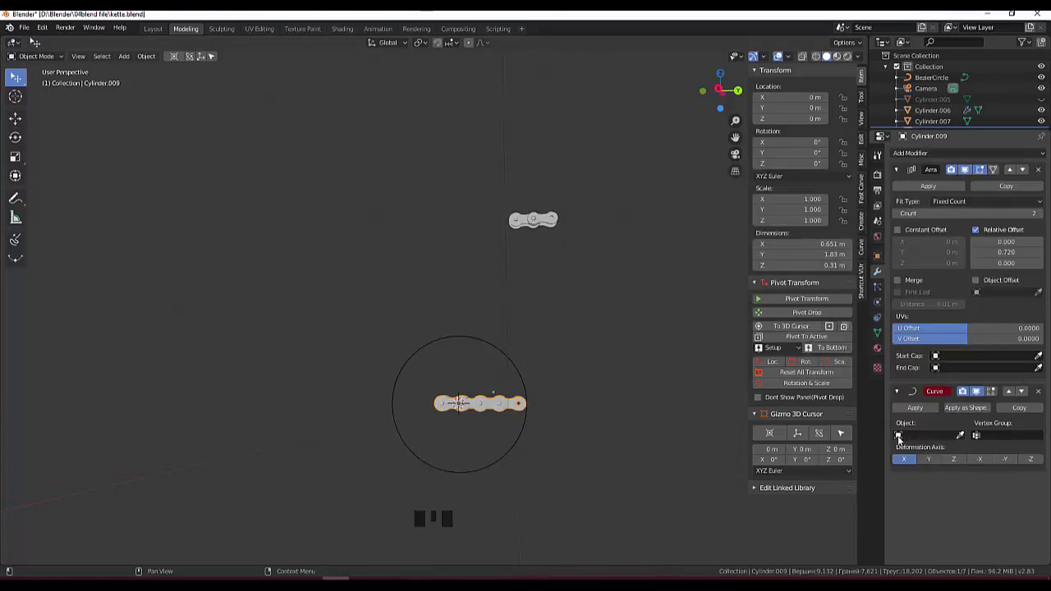
Target the Curve modifier at BezierCircle with Deformation Axis -Y.
left_click_drag(901, 439, 907, 456)
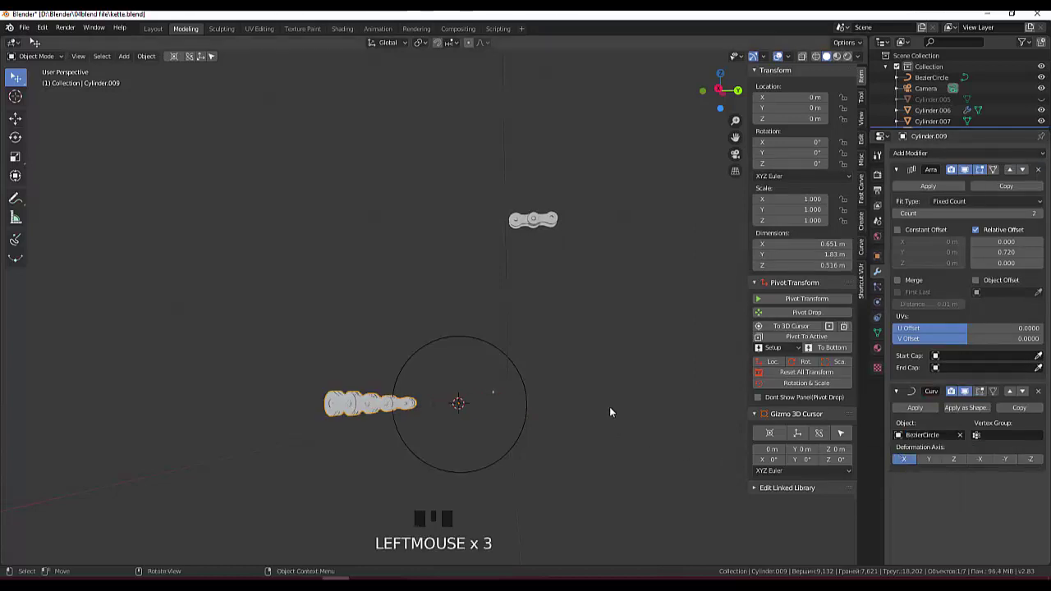
scroll("down", 3)
left_click_drag(614, 434, 625, 439)
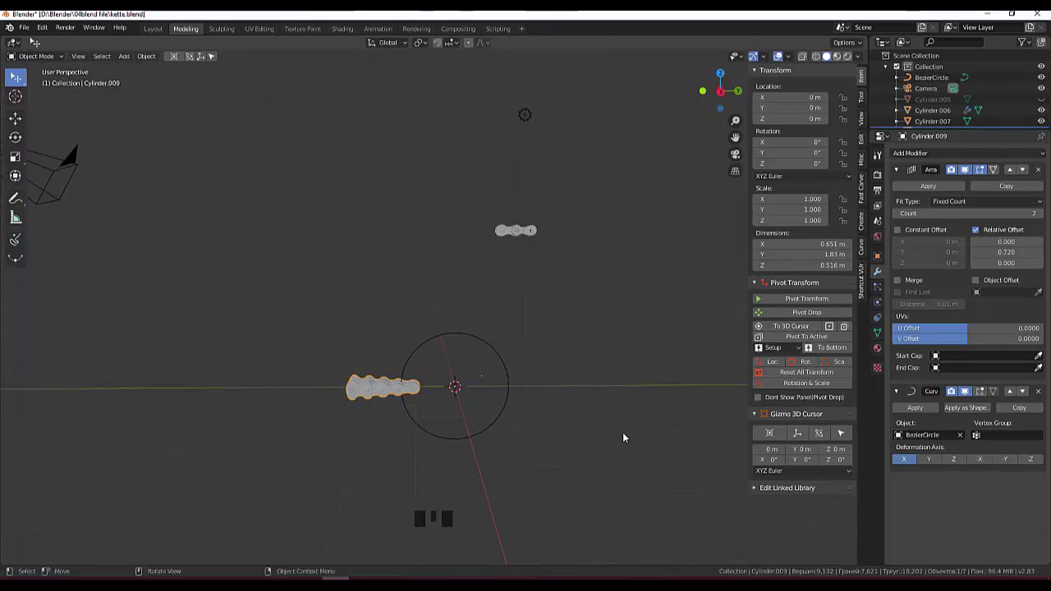
left_click(1010, 464)
Set the Array Count to 6 and view the curved chain from the side.
left_click_drag(576, 451, 546, 437)
scroll("up", 3)
left_click_drag(551, 409, 551, 418)
scroll("down", 3)
scroll("up", 3)
scroll("down", 3)
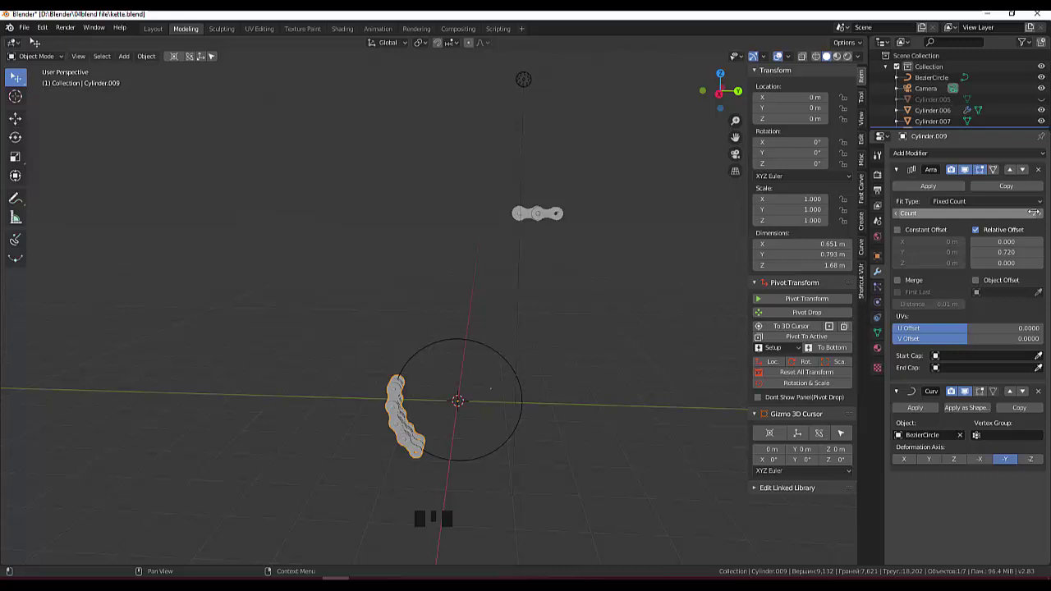
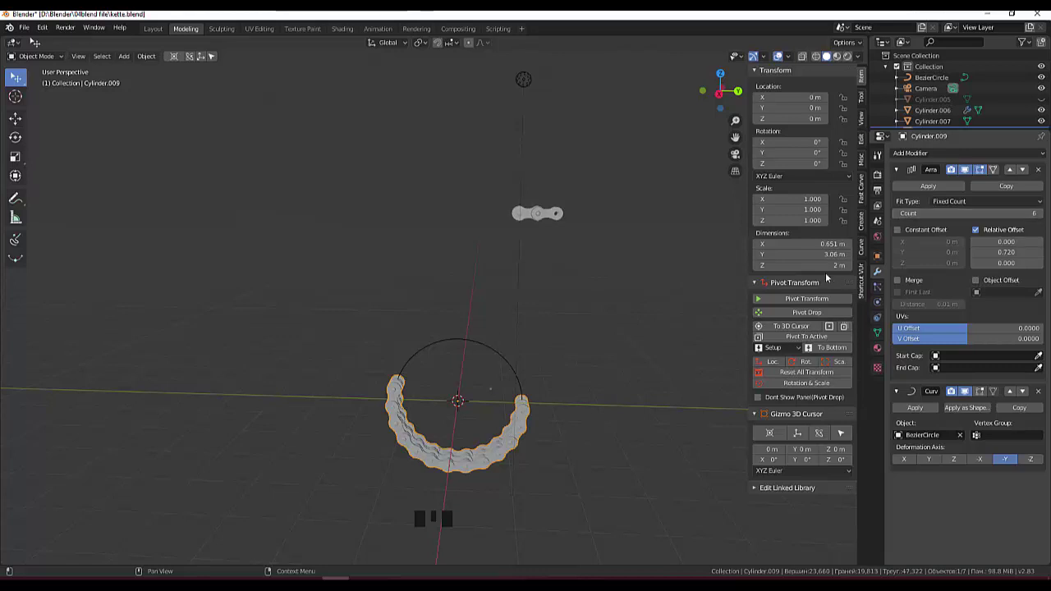
left_click_drag(748, 279, 757, 229)
key("KP_3")
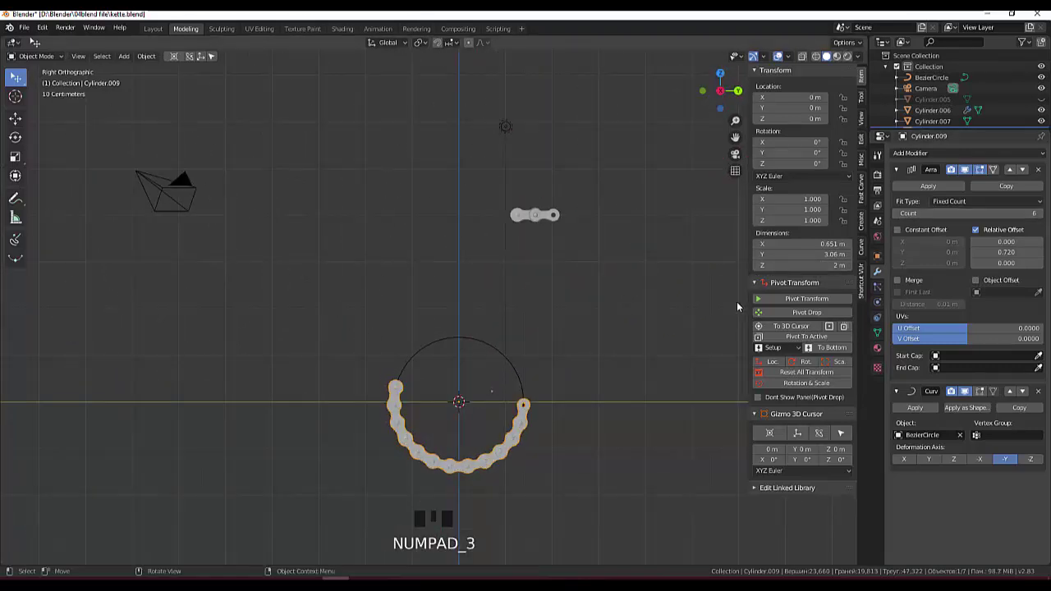
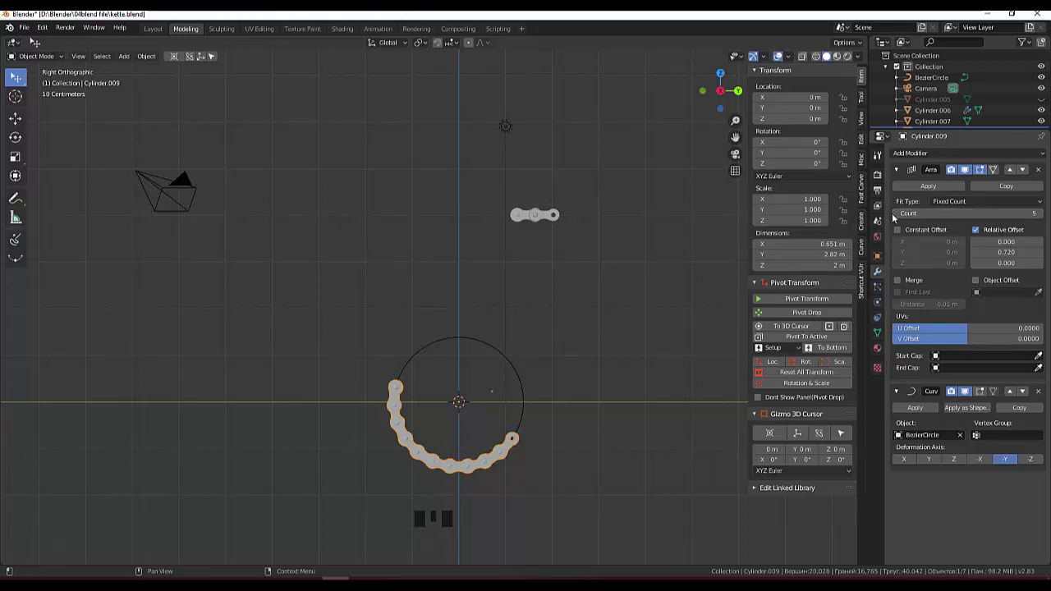
Unhide the ball bearing (Cylinder.005) so it shows inside the chain's circle.
left_click_drag(1047, 217, 1018, 229)
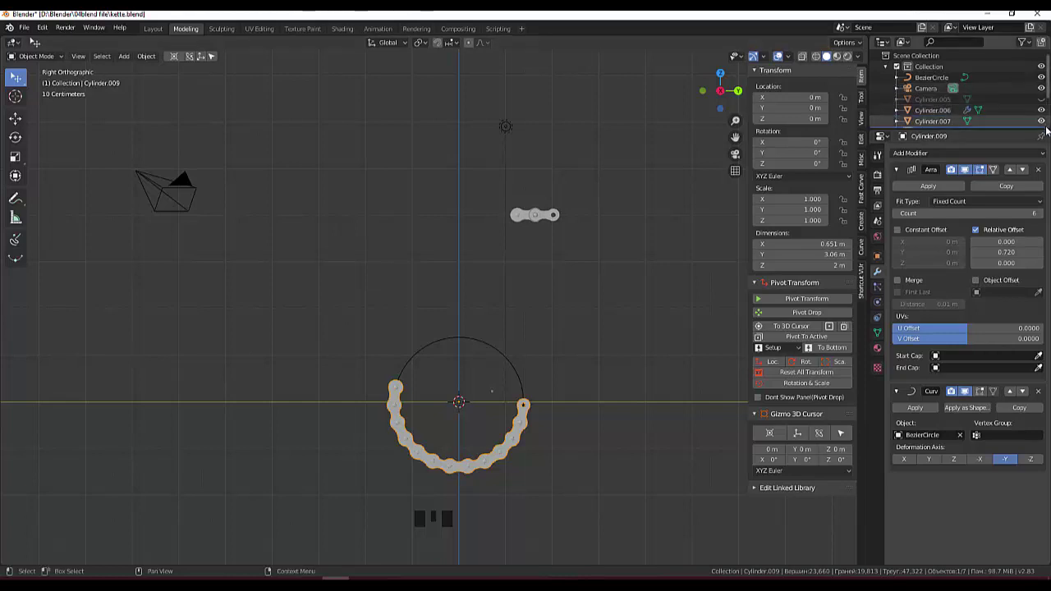
left_click(1046, 104)
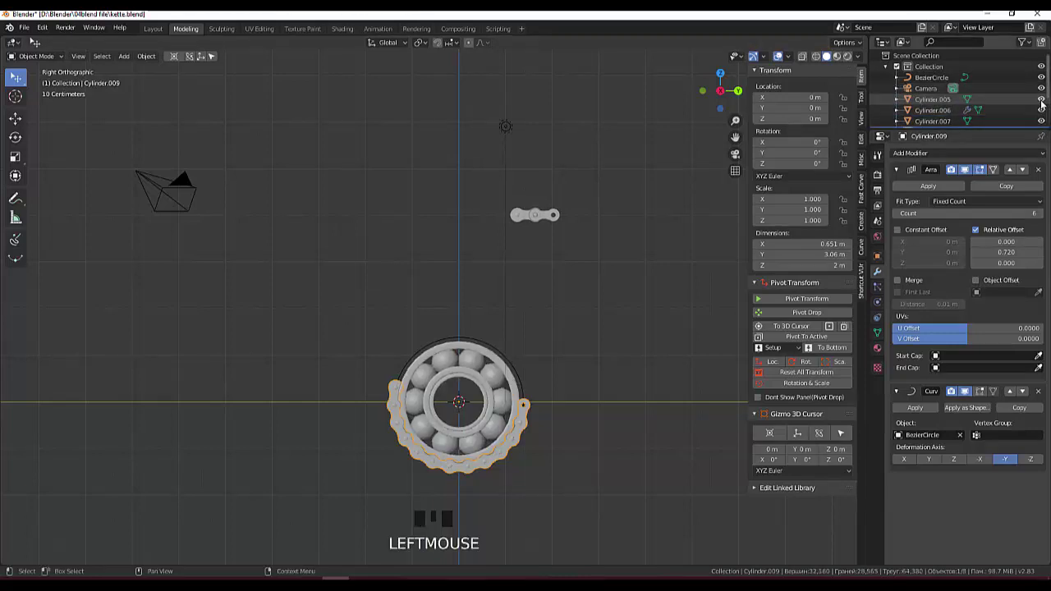
scroll("up", 3)
scroll("up", 3)
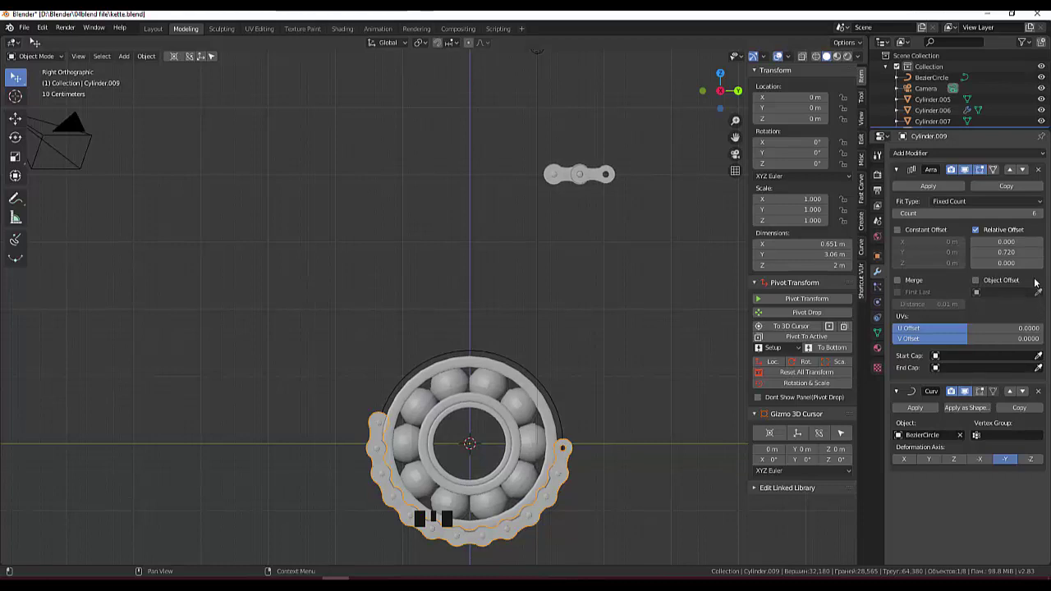
Reduce the chain's Array count from six to five pieces.
left_click_drag(901, 219, 902, 220)
scroll("down", 3)
scroll("down", 3)
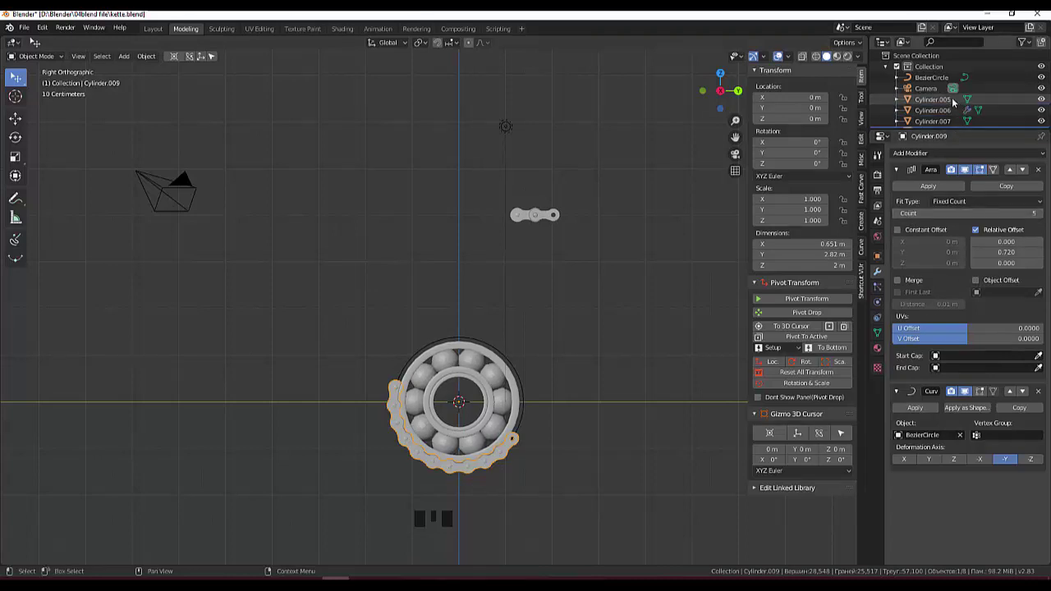
Scale up the BezierCircle so the chain hugs the bearing's lower edge.
left_click(934, 83)
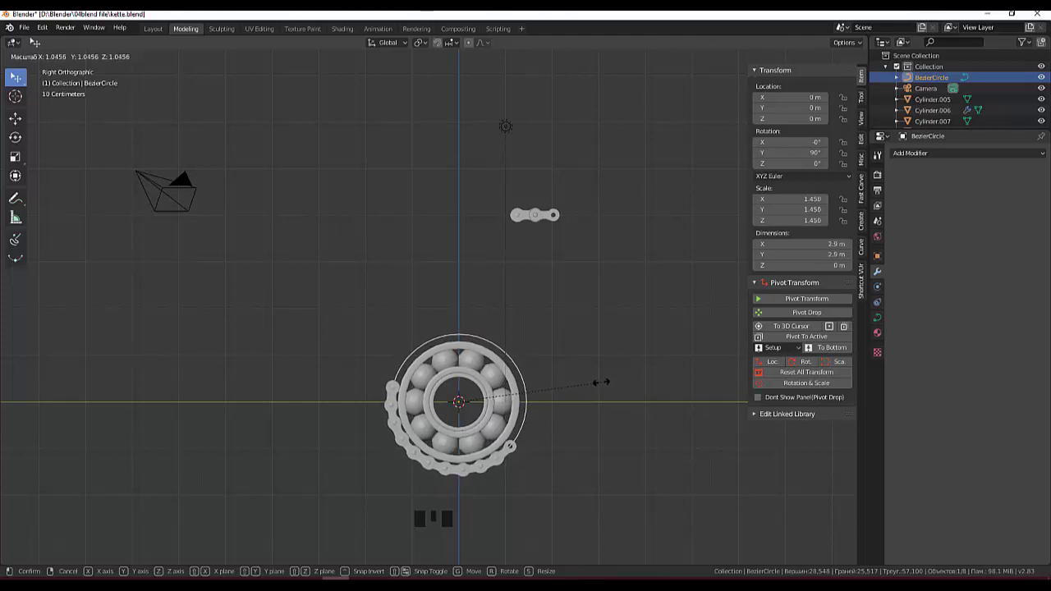
left_click_drag(612, 386, 600, 409)
scroll("down", 3)
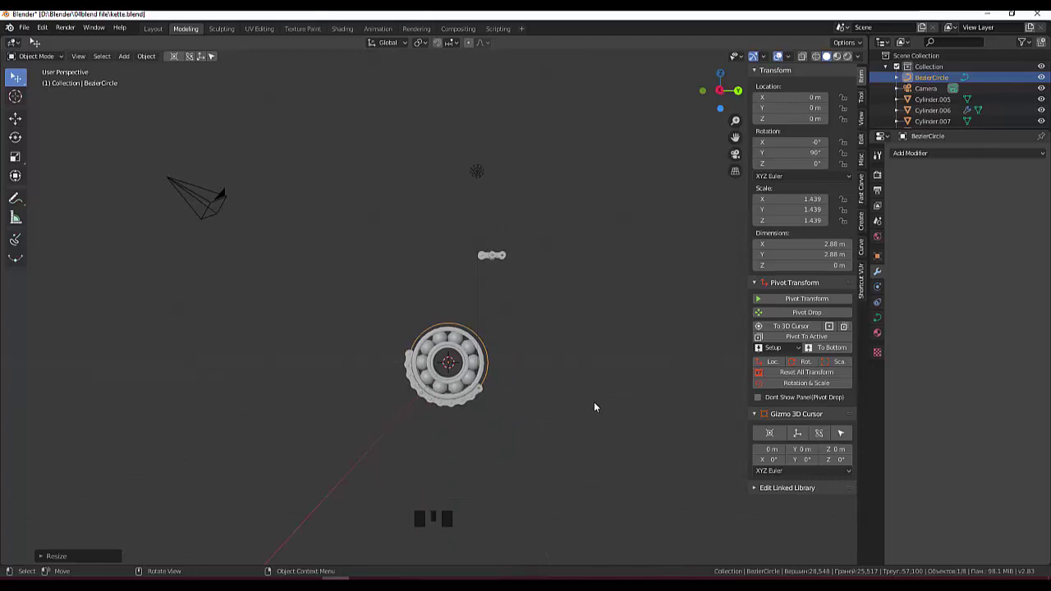
scroll("up", 3)
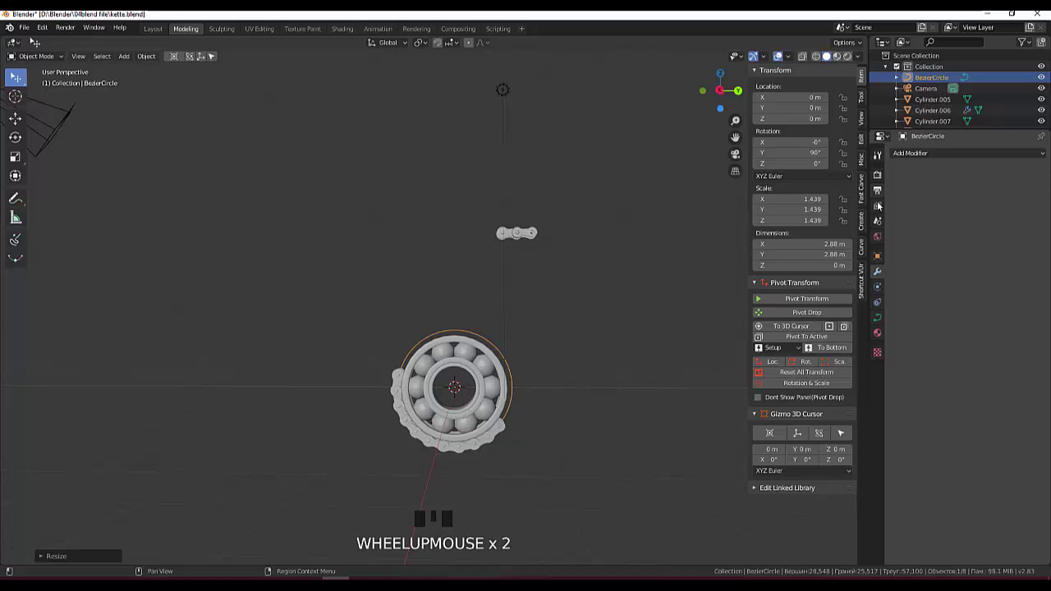
left_click(883, 274)
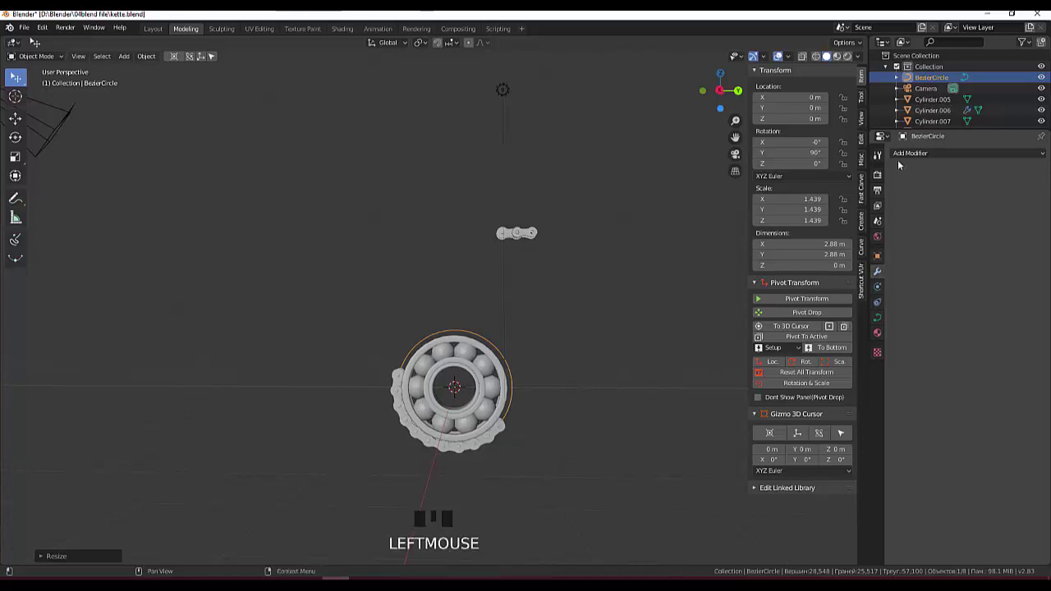
Reselect the chain link, set its Array count to 6 and apply the Array modifier.
left_click(502, 430)
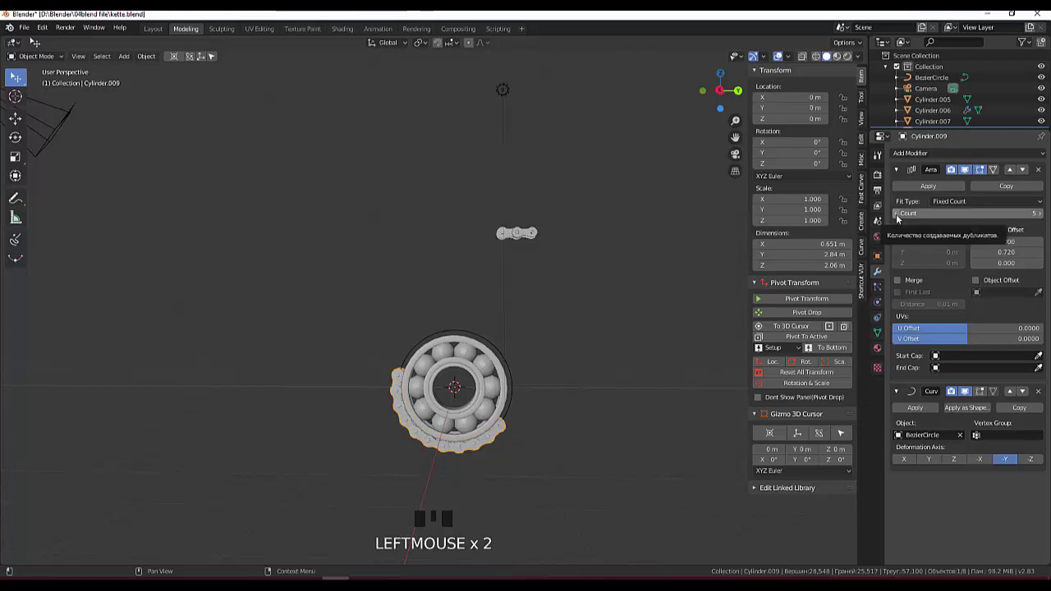
left_click_drag(901, 219, 1024, 224)
left_click(646, 416)
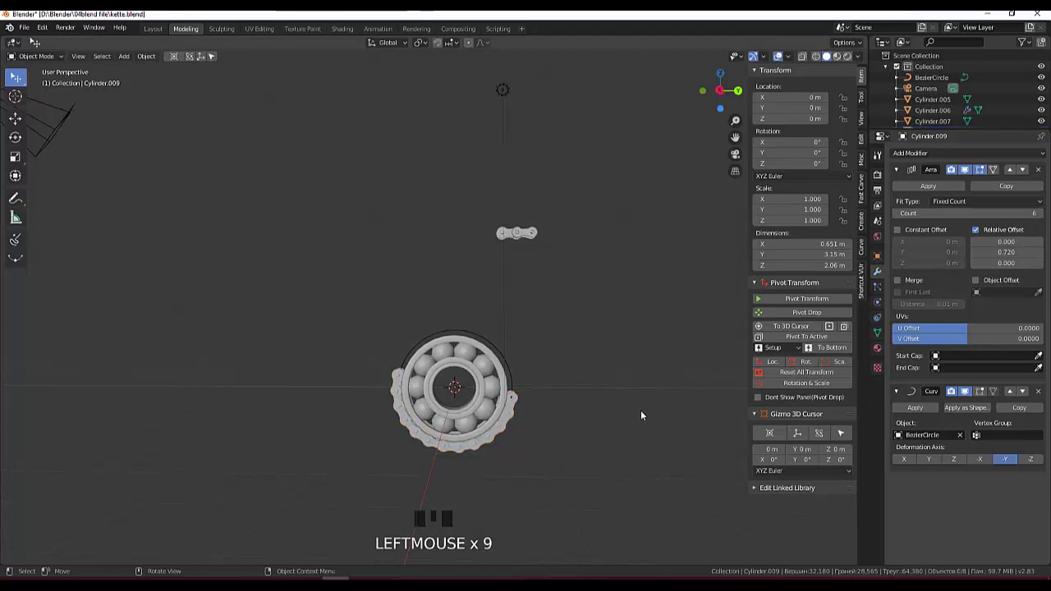
scroll("down", 3)
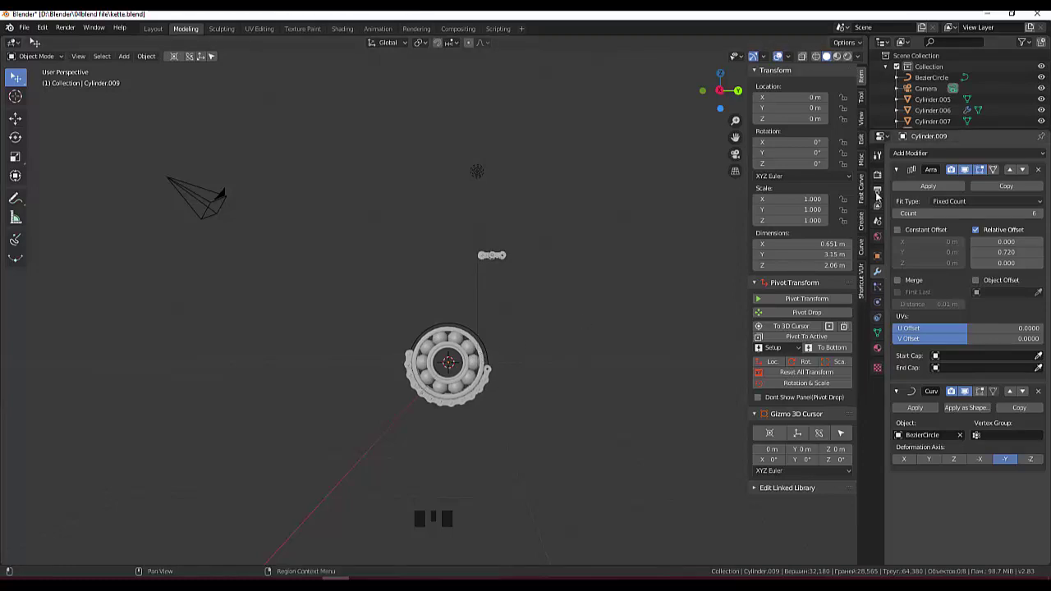
Apply the Curve modifier on Cylinder.009, leaving the bent chain as permanent geometry.
left_click(927, 190)
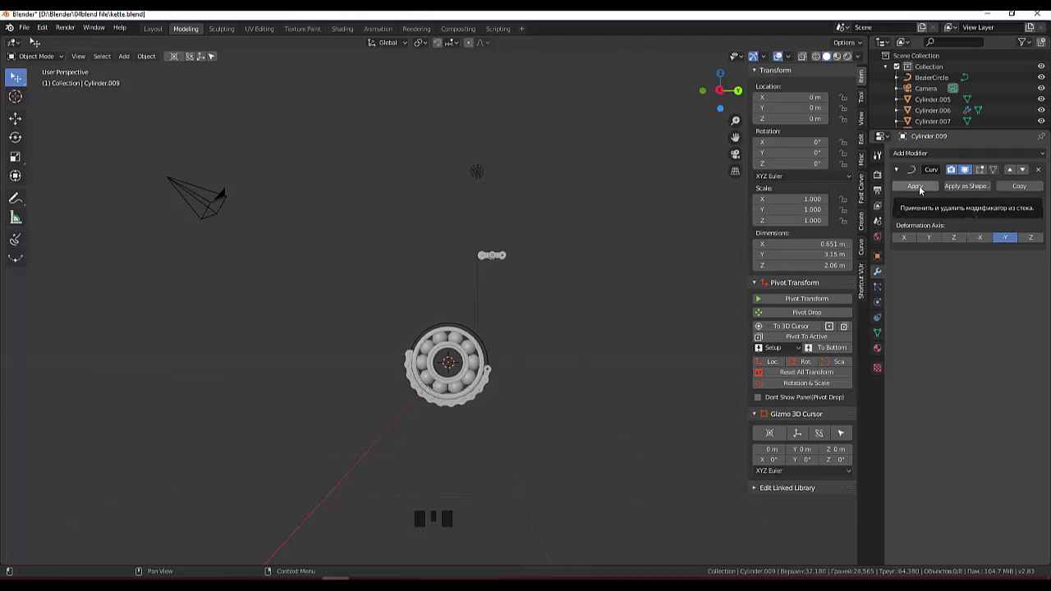
left_click_drag(923, 190, 863, 236)
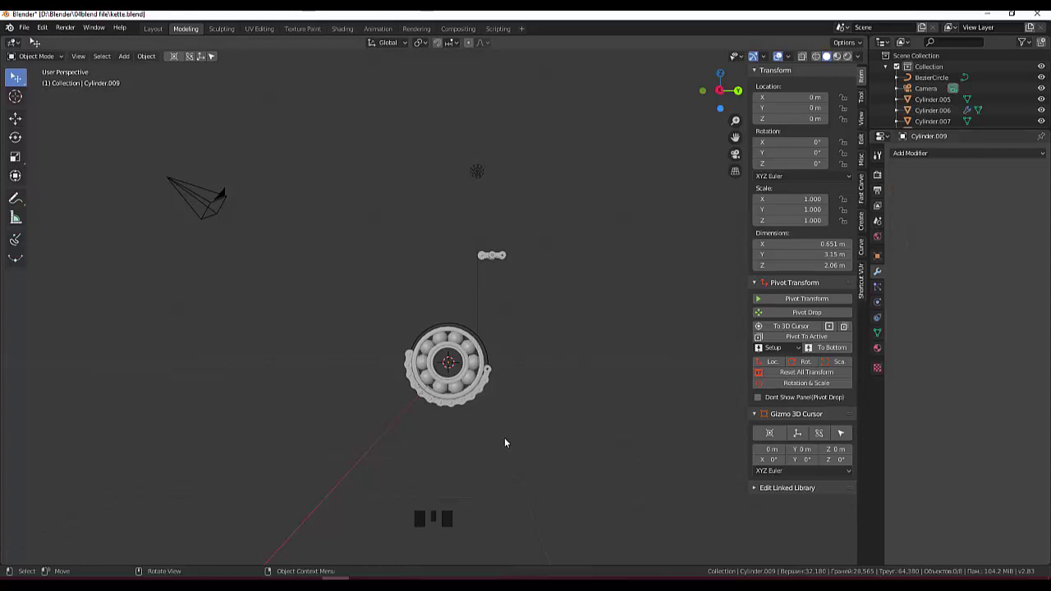
key("KP_3")
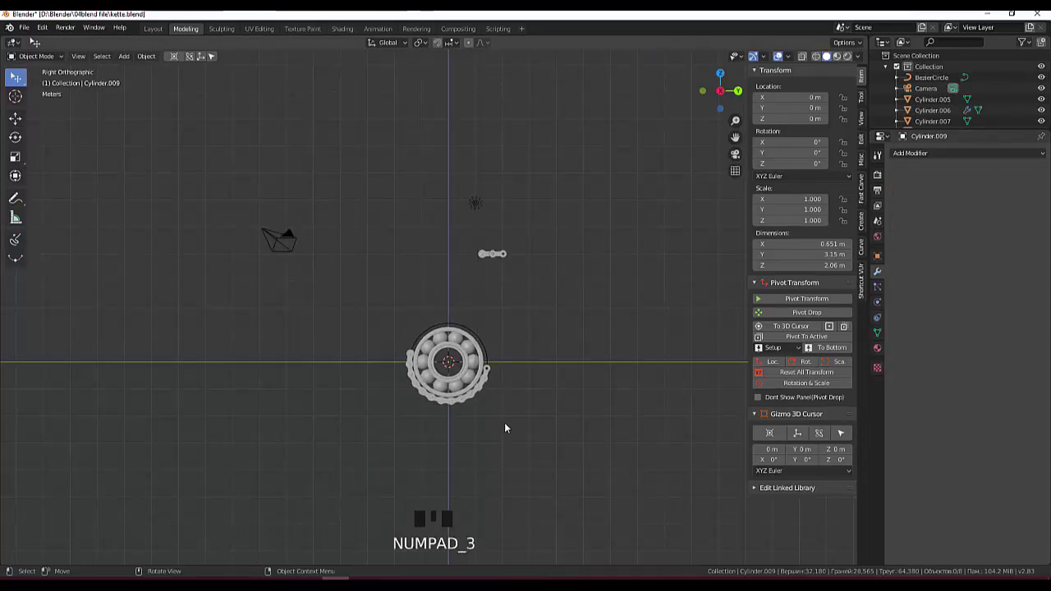
key("r")
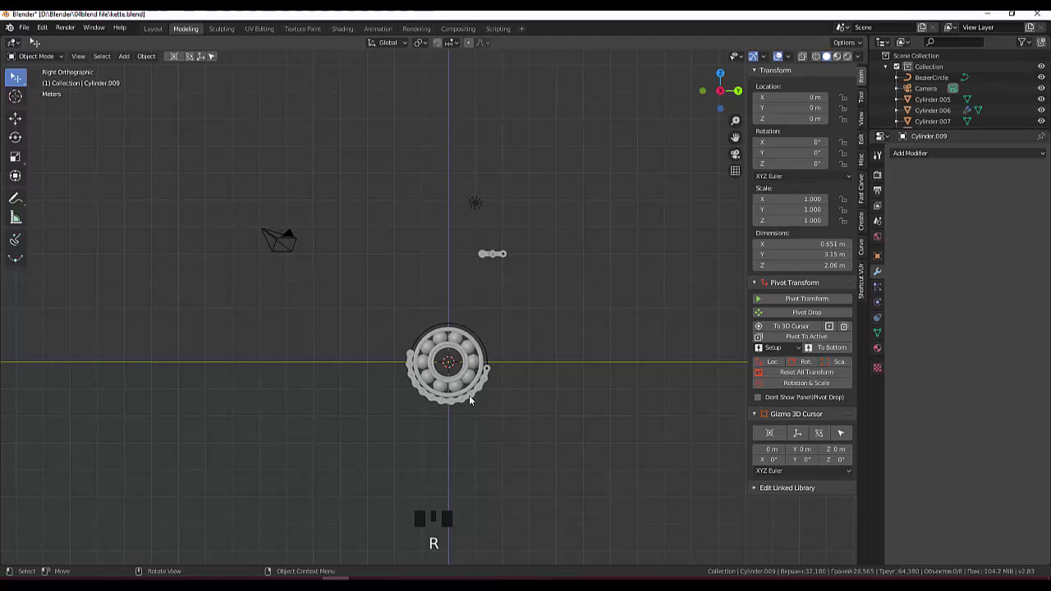
Rotate the curved chain arc −79° around X so it wraps the bearing's rim.
left_click(474, 400)
key("r")
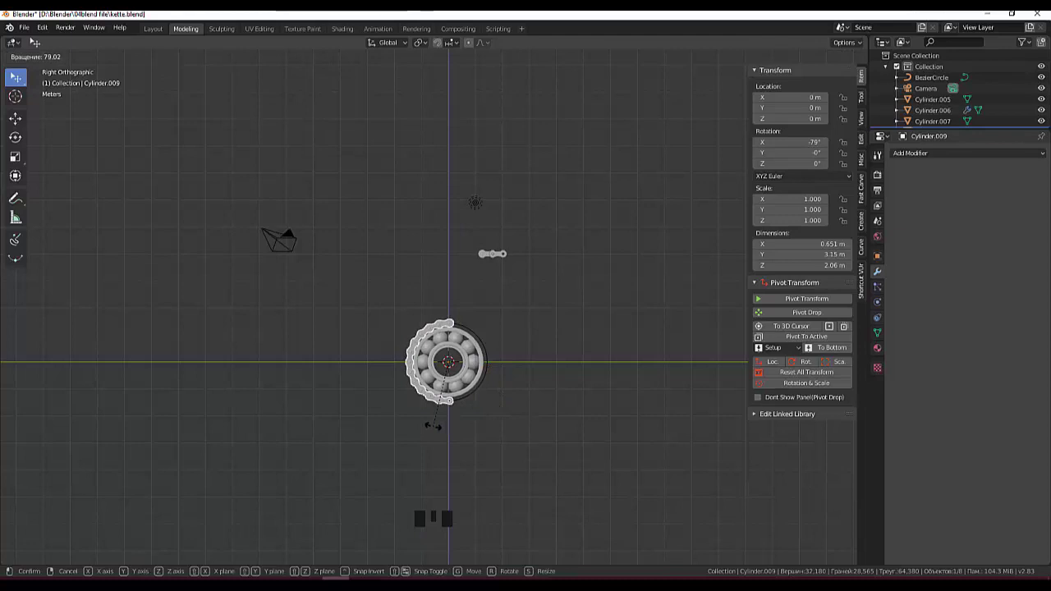
left_click(507, 447)
left_click_drag(536, 430, 557, 474)
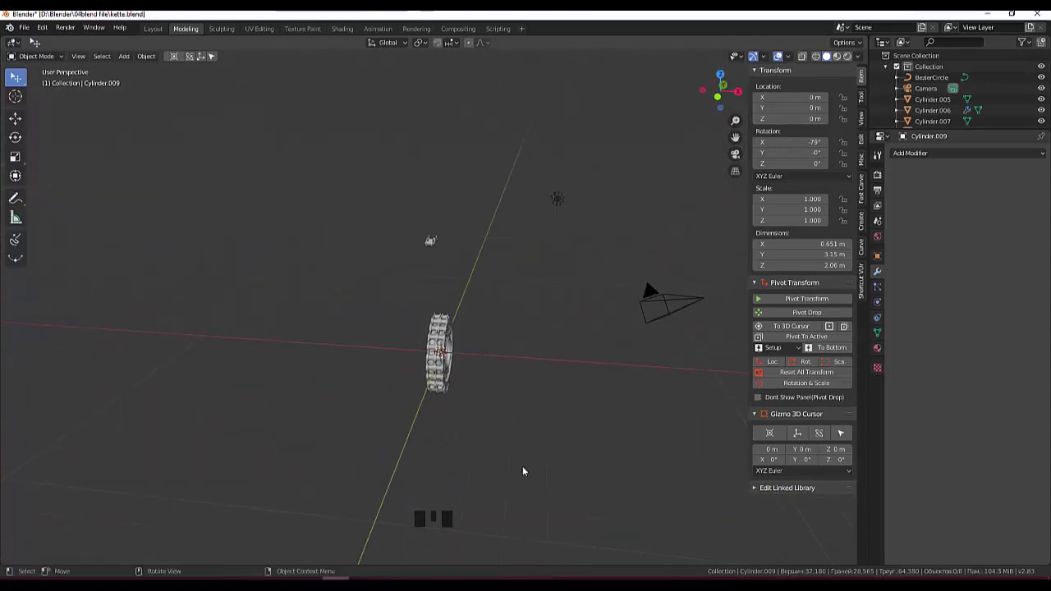
scroll("up", 3)
Try widening the chain arc along X, then revert it to a uniform scale of 1.
left_click(451, 403)
key("s")
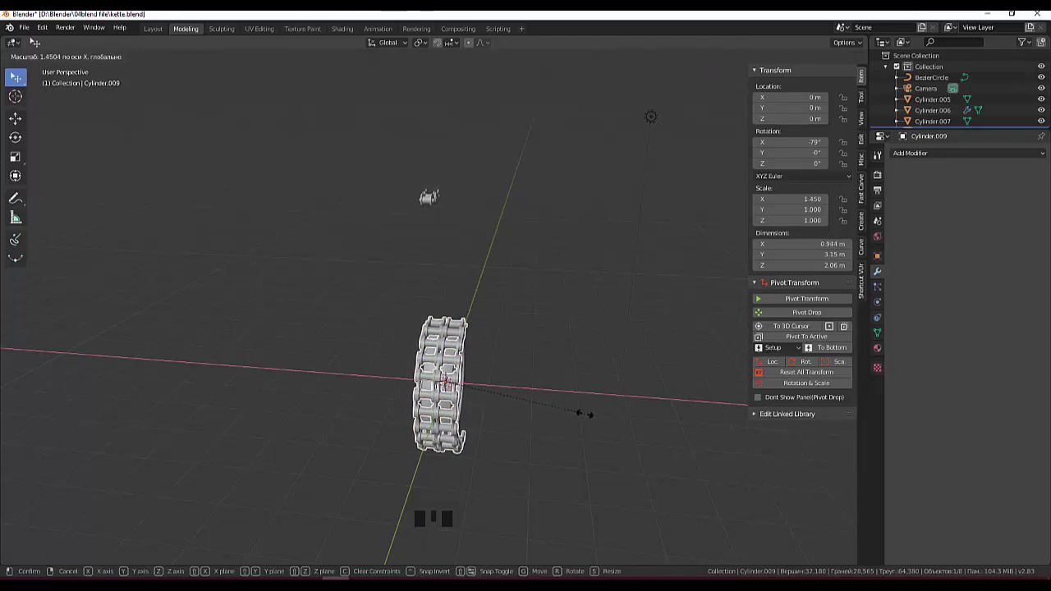
left_click(536, 433)
left_click_drag(589, 397, 486, 385)
scroll("down", 3)
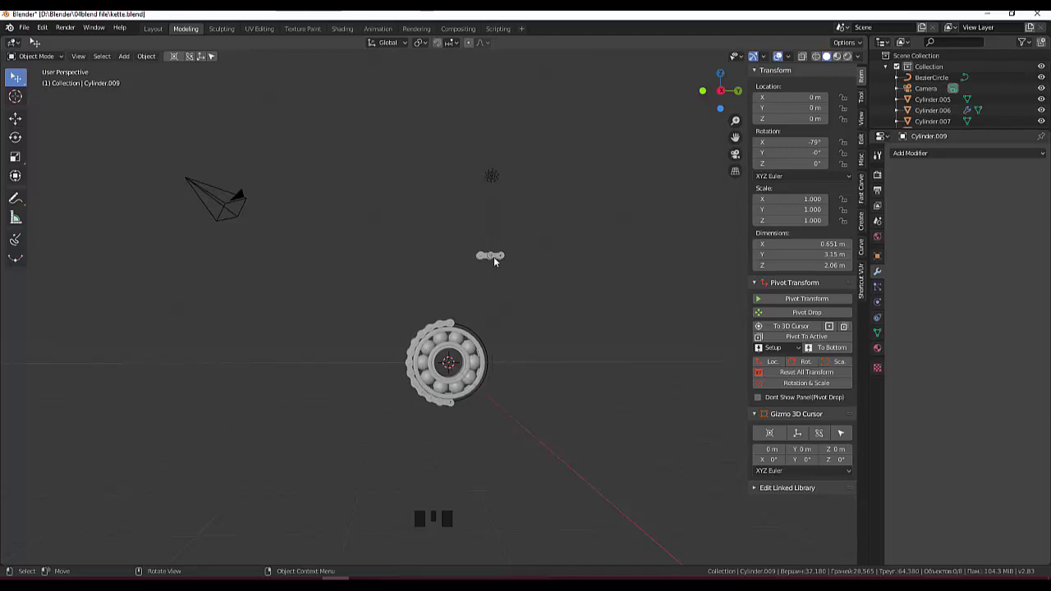
Navigate to the spare link pieces and duplicate/reposition the upper link piece.
left_click(497, 260)
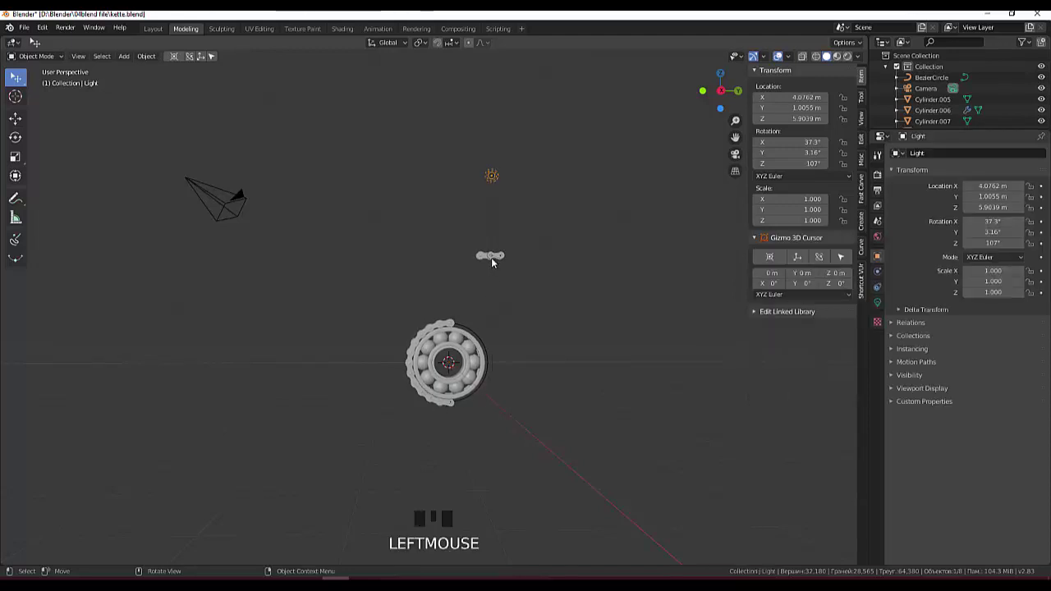
left_click_drag(528, 301, 498, 262)
left_click(498, 262)
left_click(489, 264)
scroll("up", 3)
left_click_drag(532, 260, 586, 230)
key("shift+d")
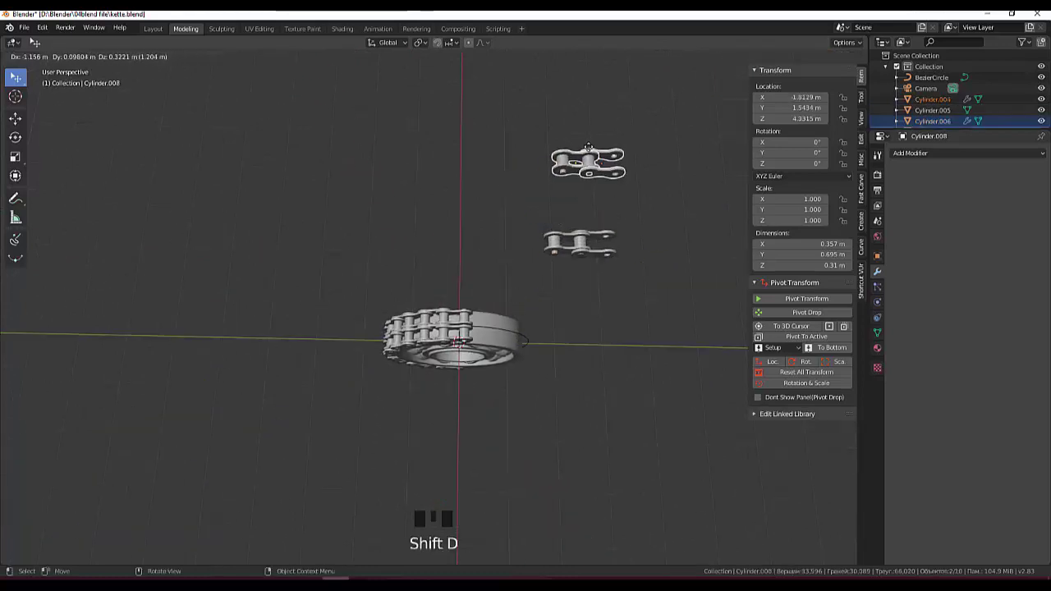
left_click_drag(604, 284, 579, 253)
Select the link parts, apply the Mirror modifier on Cylinder.006 and join them with Ctrl+J.
left_click(579, 251)
left_click(596, 250)
left_click(597, 261)
left_click(565, 250)
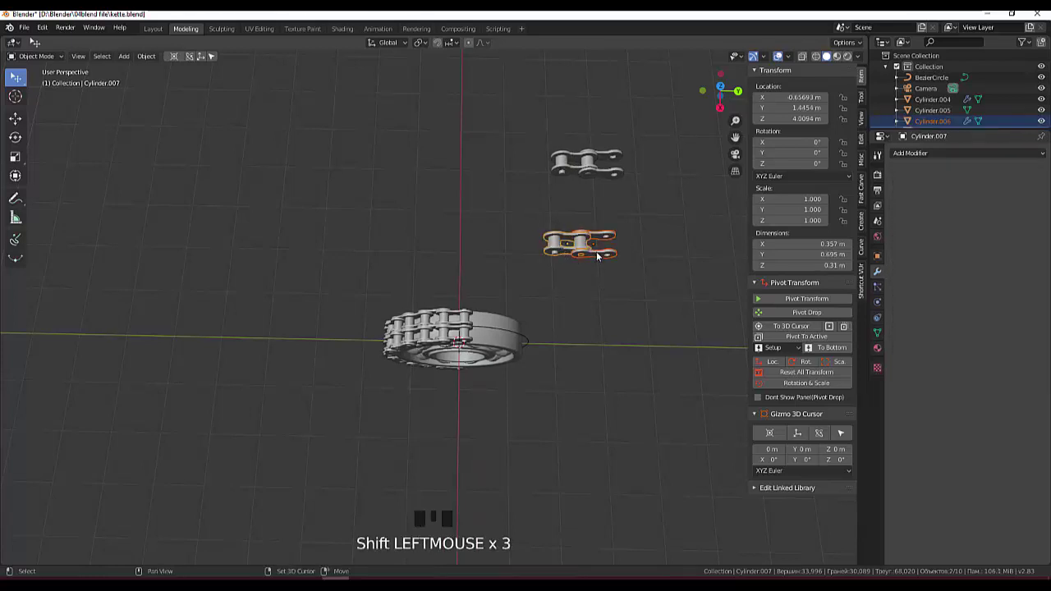
left_click(602, 256)
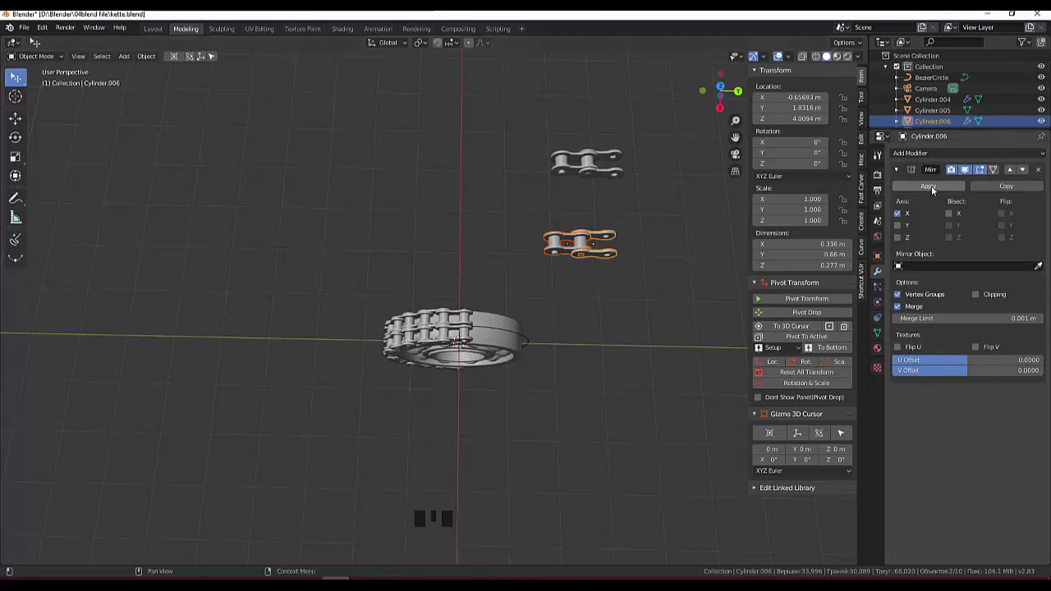
left_click_drag(935, 190, 780, 231)
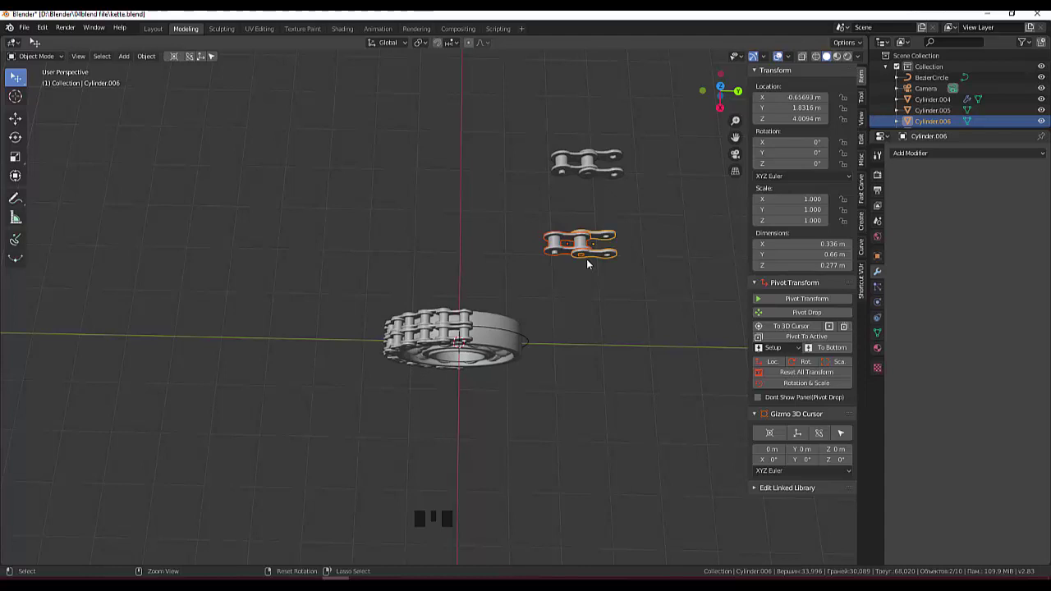
key("ctrl+j")
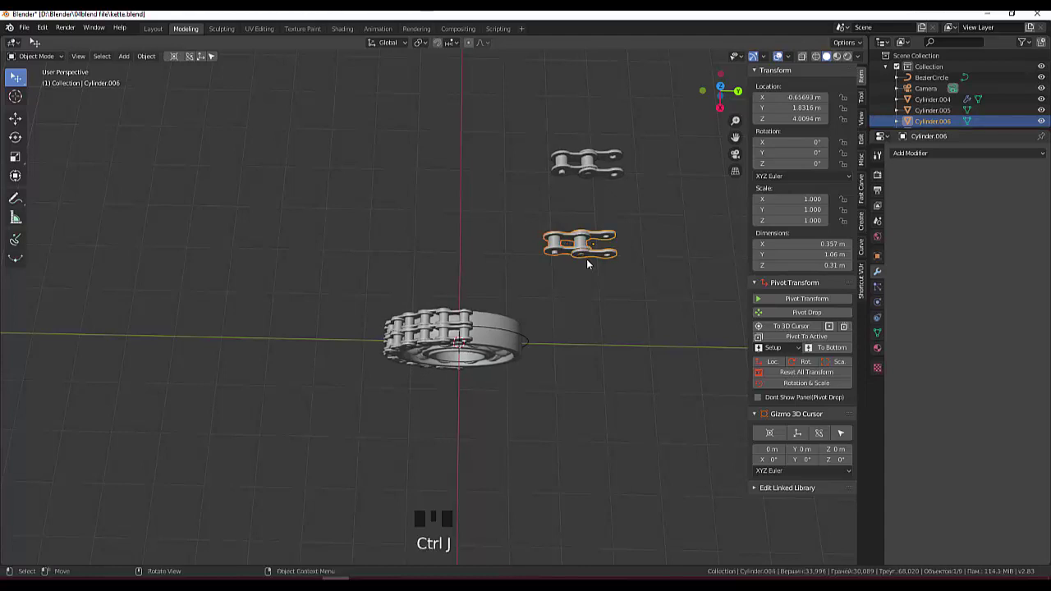
In right ortho view, select the single link and rotate it 180° about X to flip it.
left_click_drag(600, 266, 592, 209)
left_click(592, 210)
key("KP_3")
left_click(556, 204)
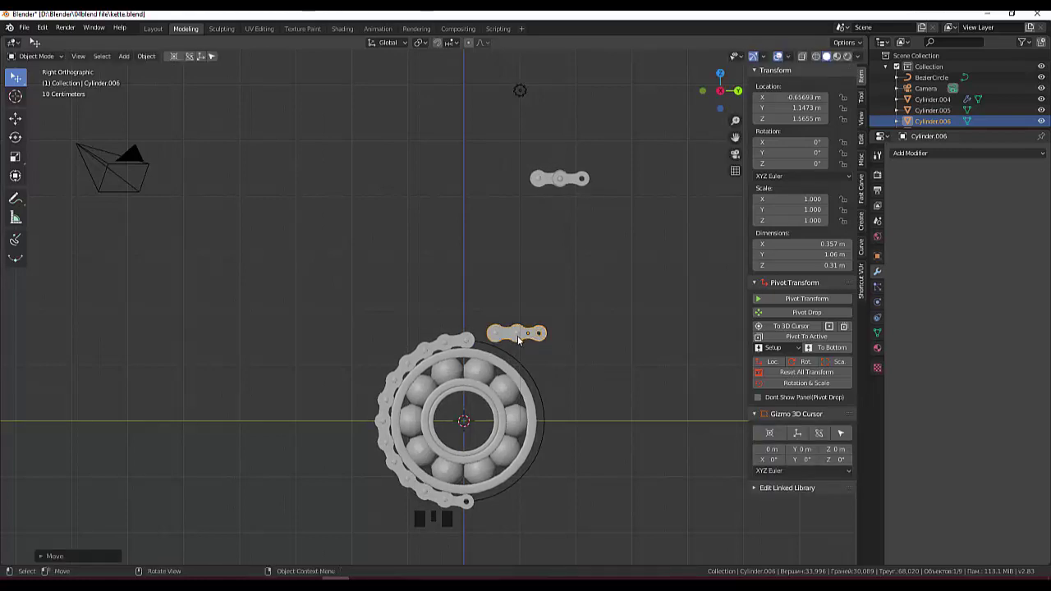
key("r")
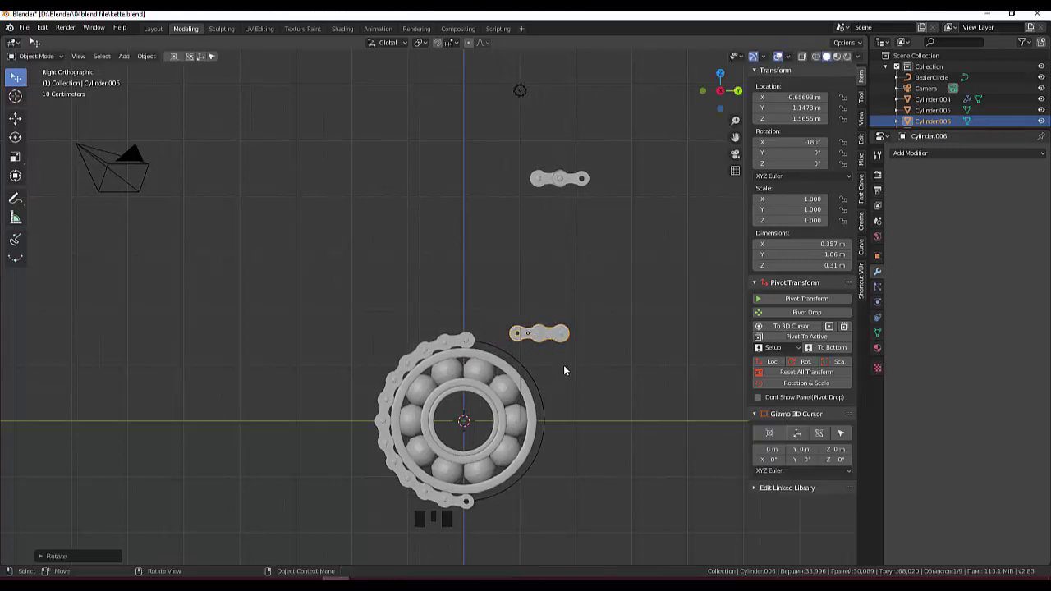
left_click_drag(568, 369, 558, 375)
key("KP_3")
scroll("up", 3)
Grab the link onto the top end of the chain arc and tilt it to match the arc.
left_click_drag(489, 389, 514, 251)
left_click(514, 252)
key("g")
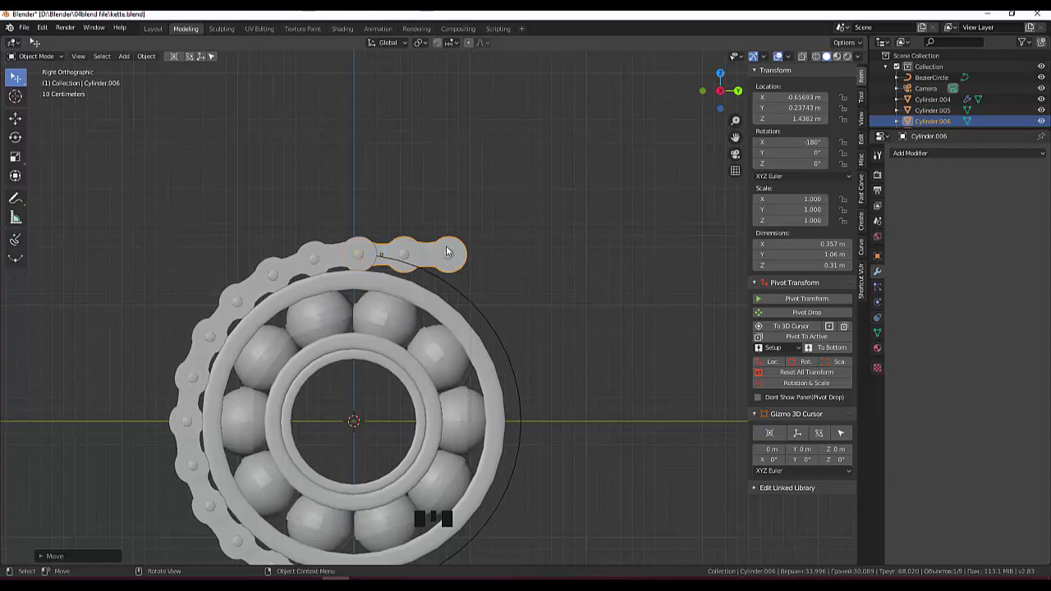
key("r")
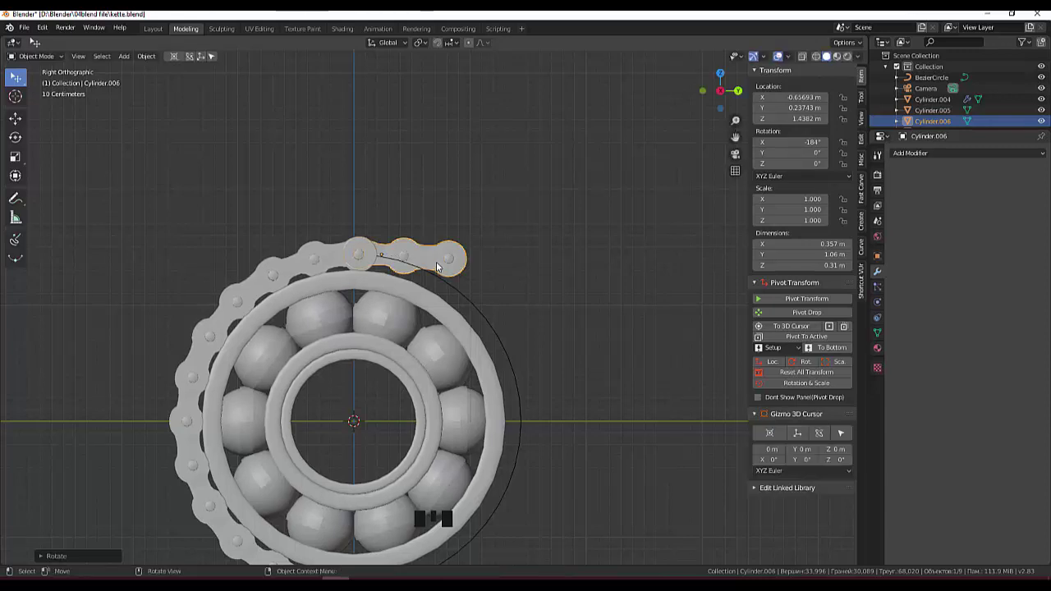
left_click(441, 266)
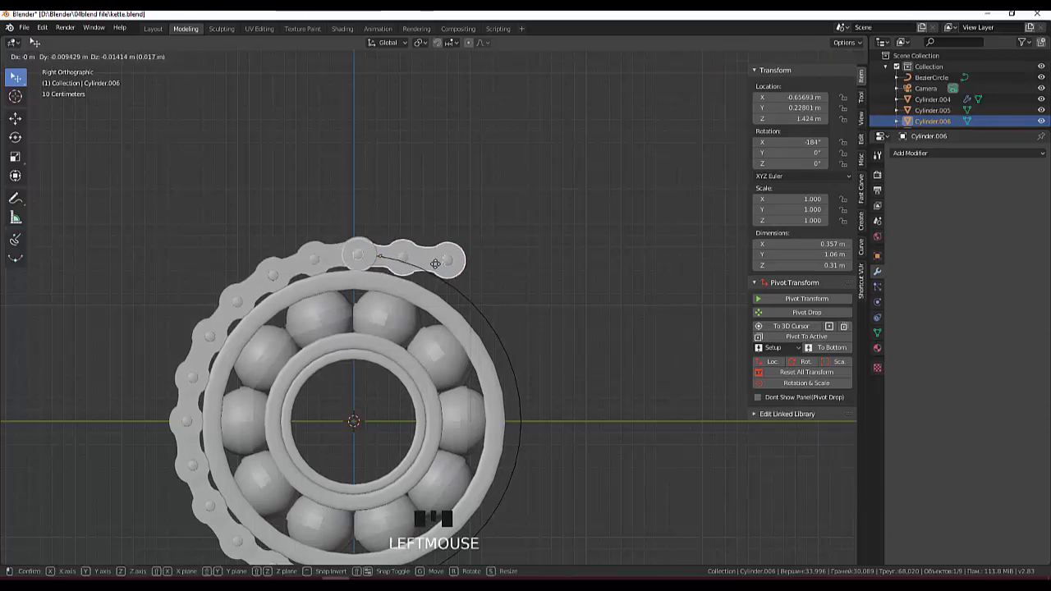
scroll("down", 3)
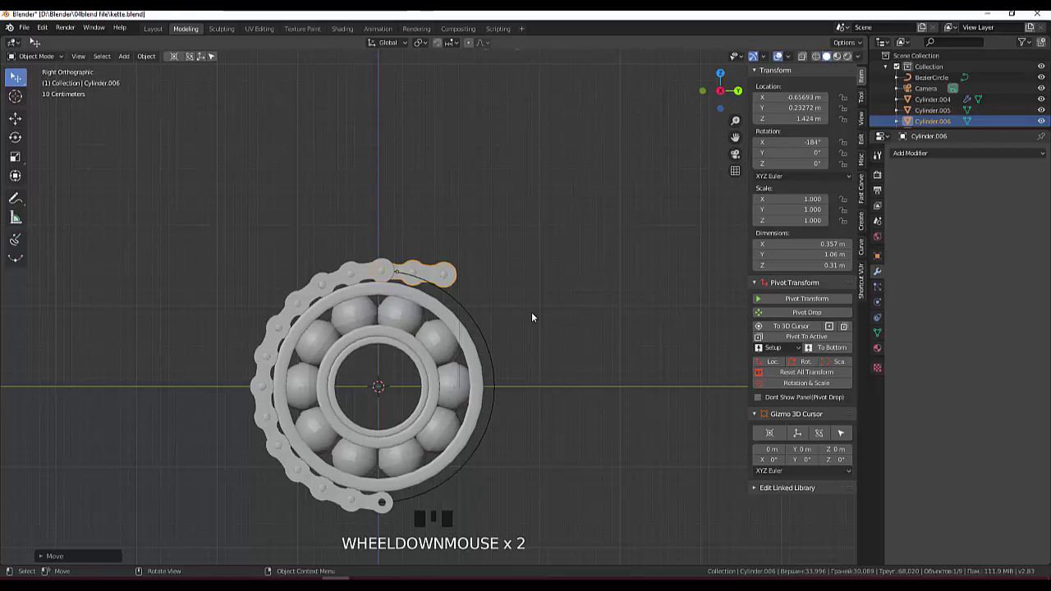
scroll("up", 3)
scroll("up", 3)
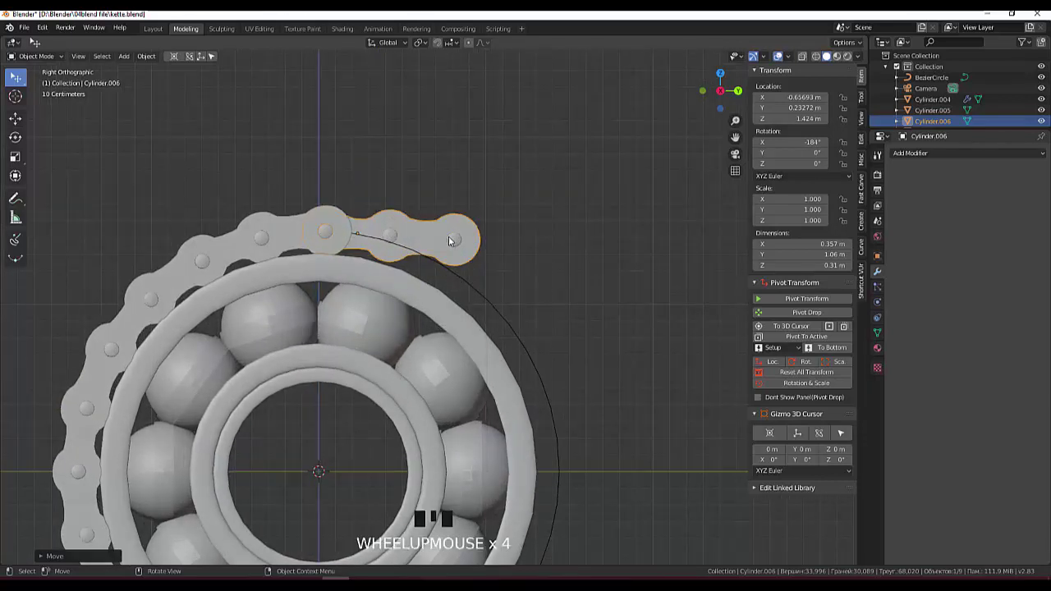
Fine-tune the link's angle (about −181°) and position so it continues the wrap.
key("r")
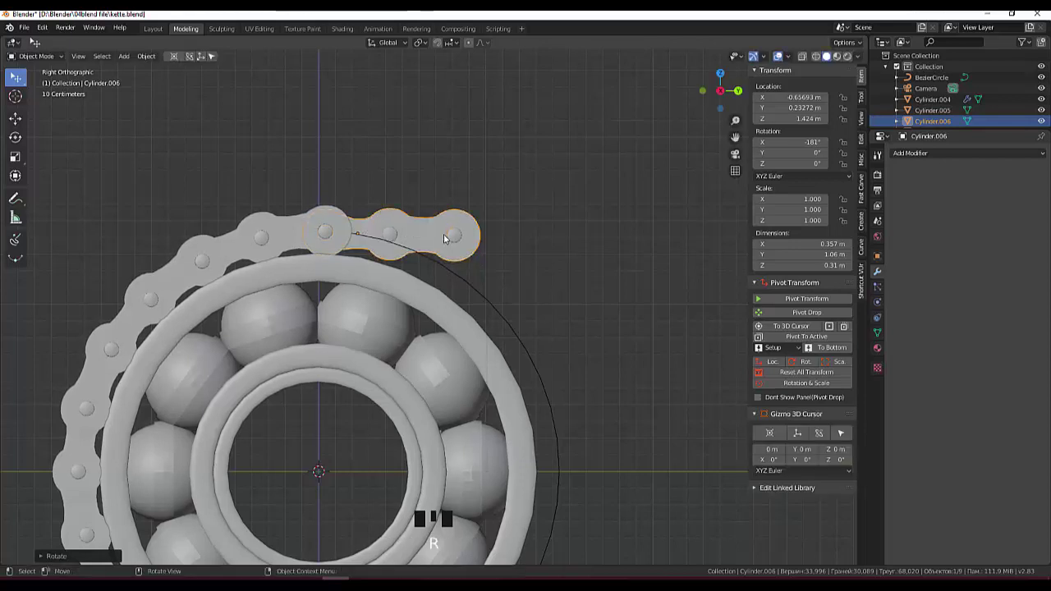
key("g")
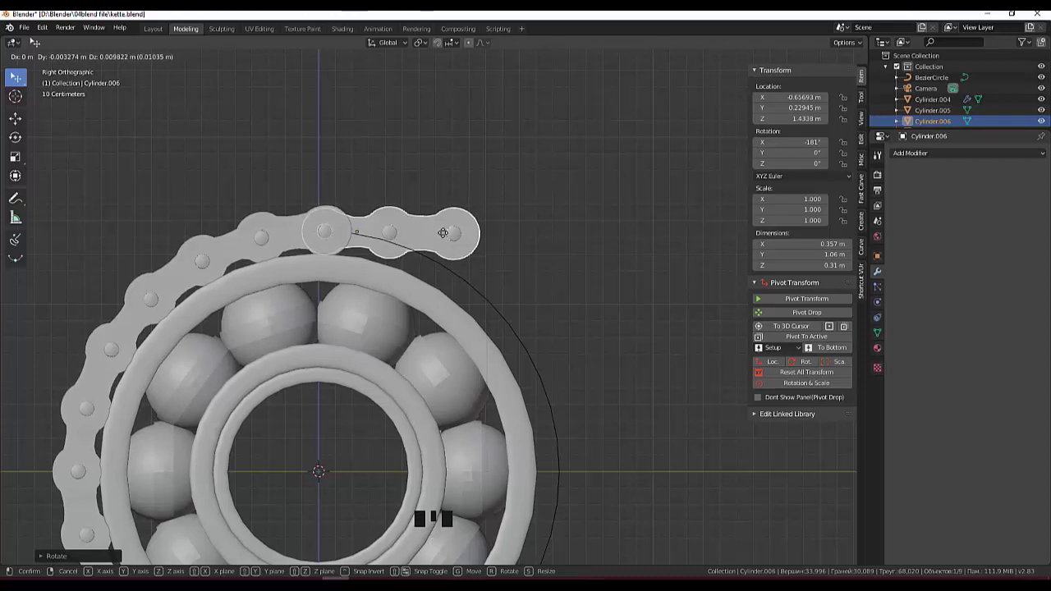
scroll("down", 3)
scroll("up", 3)
left_click_drag(588, 317, 464, 376)
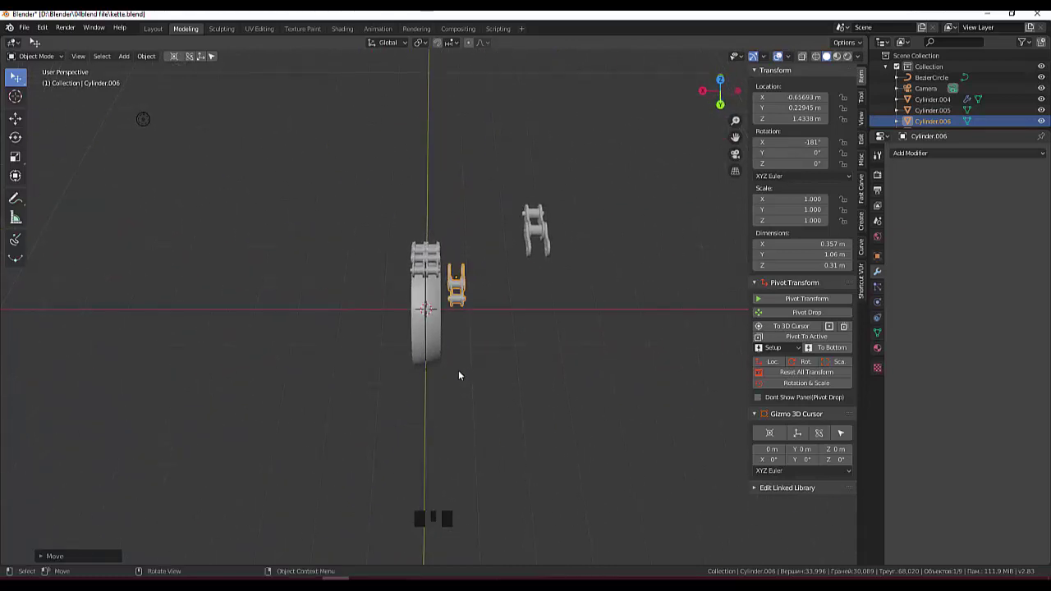
Array the link into a straight run of eight (offset Y −0.72), then rotate a copy of the arc 180° at its end.
key("KP_7")
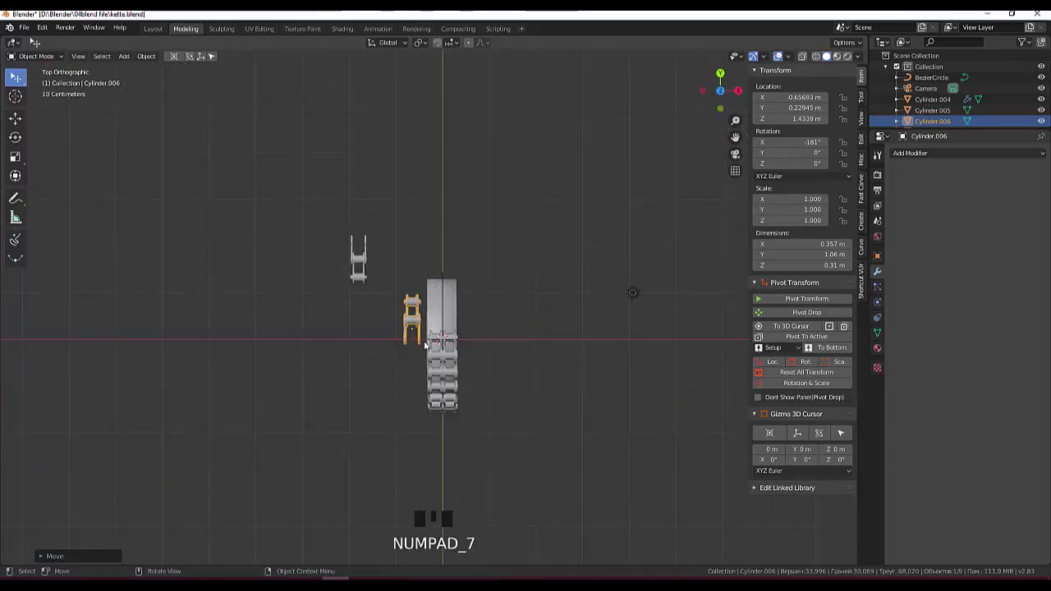
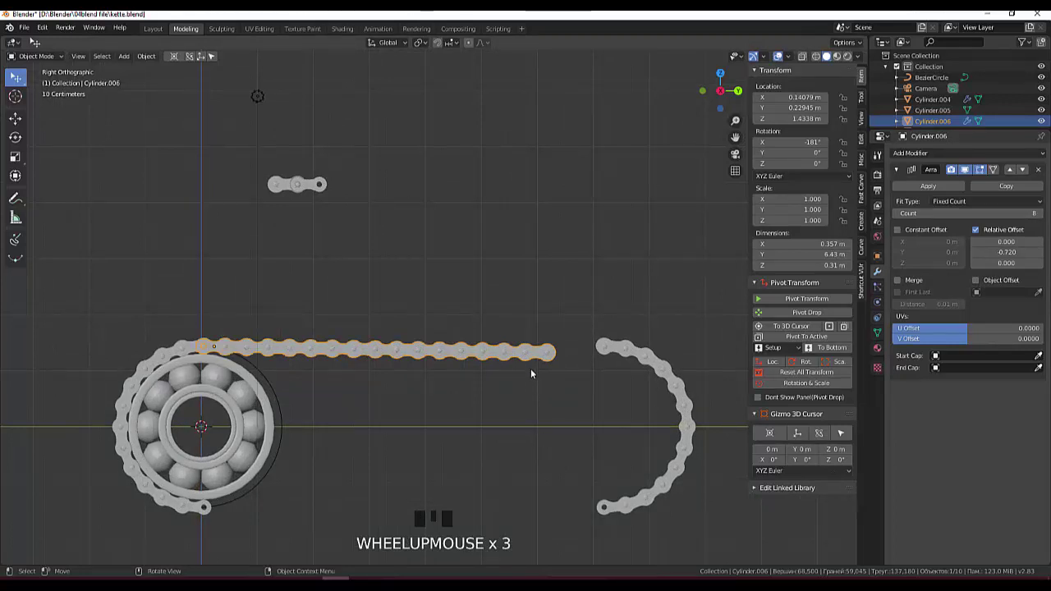
key("r")
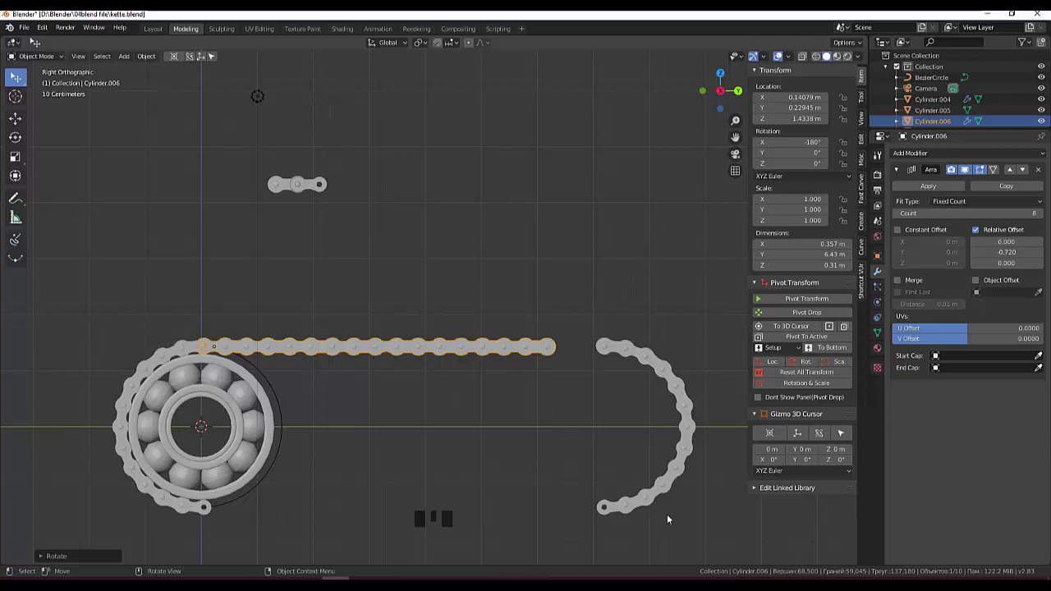
left_click(665, 495)
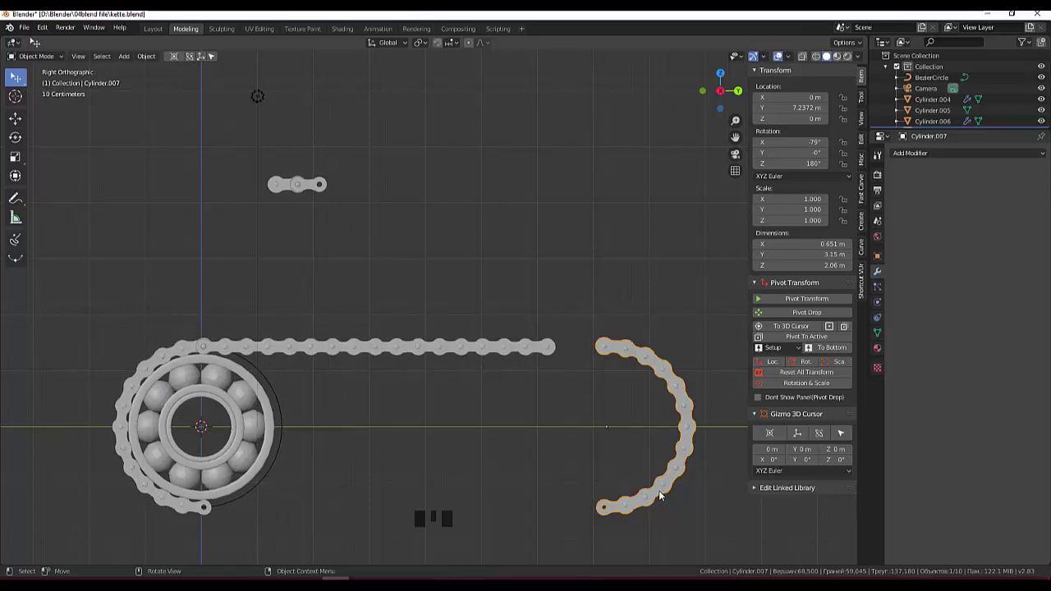
key("r")
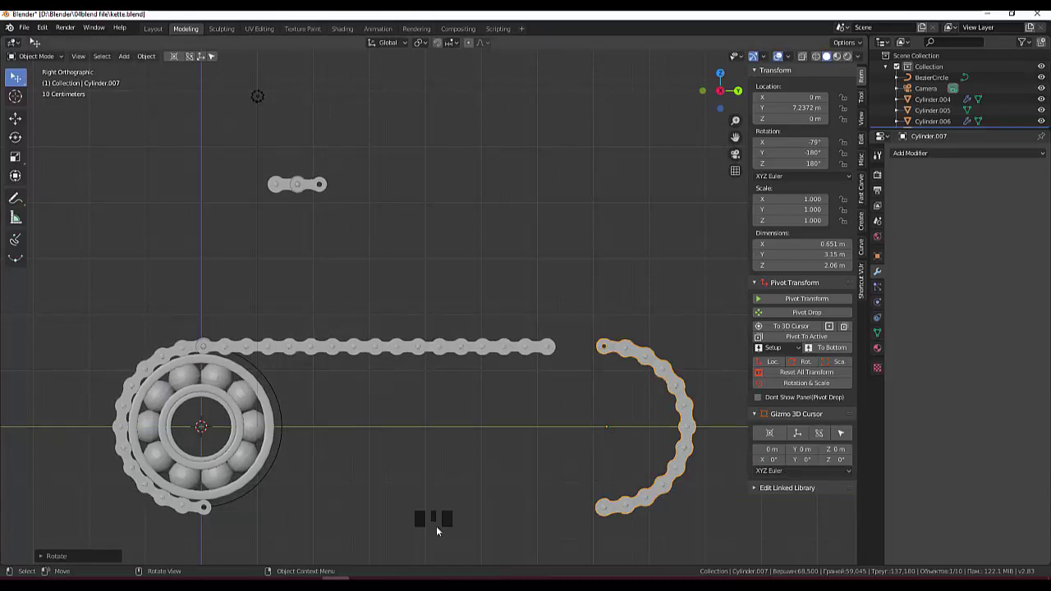
scroll("down", 3)
scroll("down", 3)
left_click(310, 425)
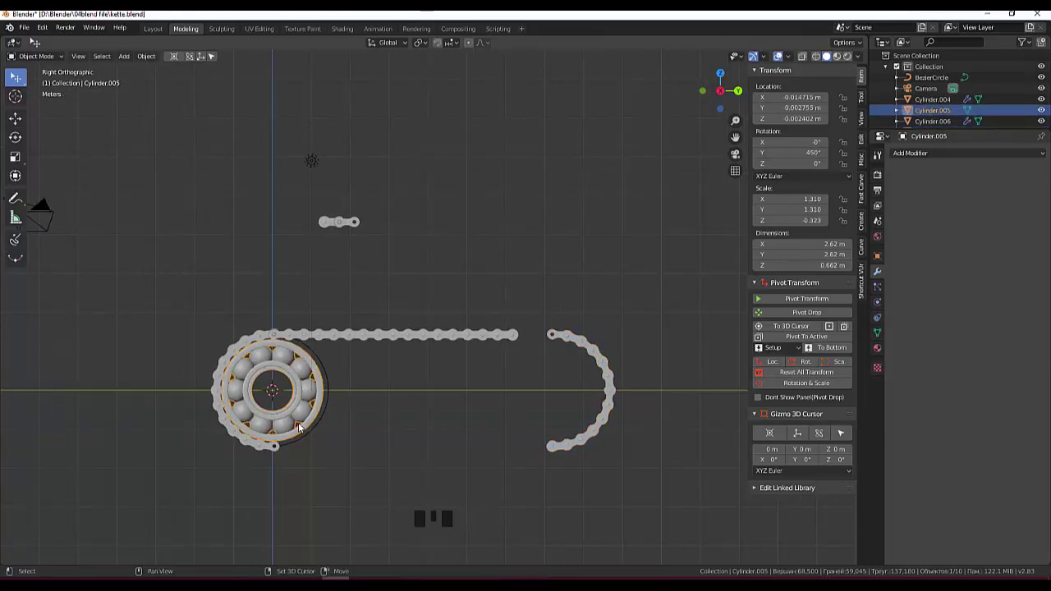
Duplicate the bearing and move the flipped arc (Cylinder.007) along Y to hug the right bearing's far side.
key("shift+d")
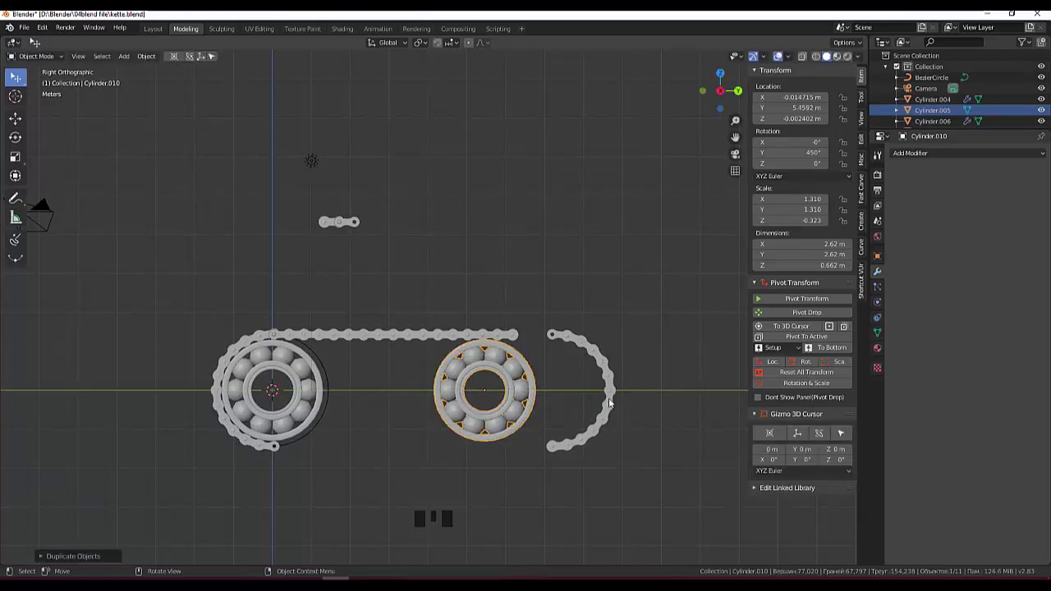
left_click(612, 398)
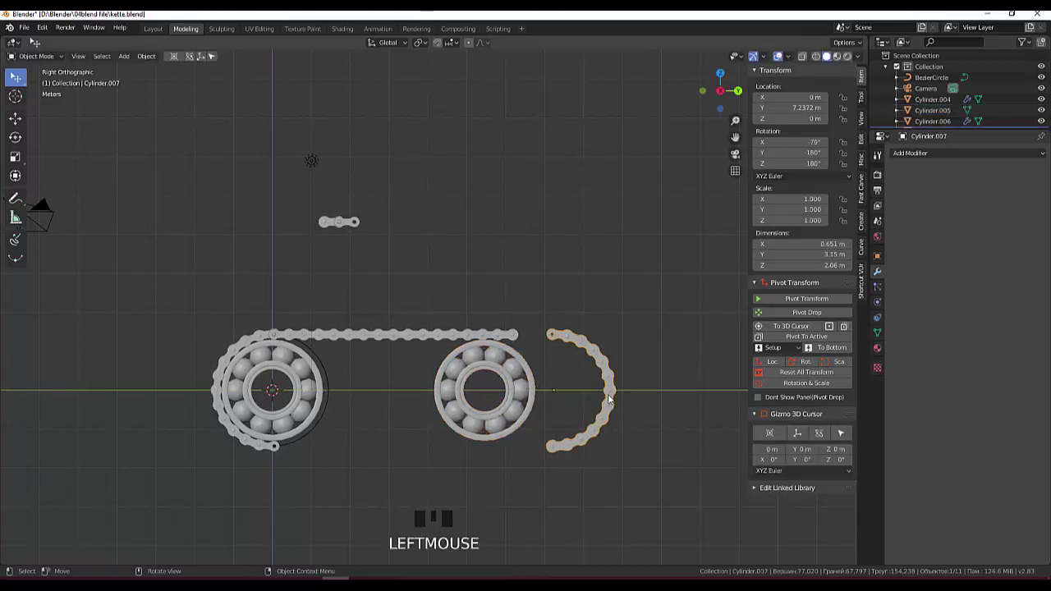
key("g")
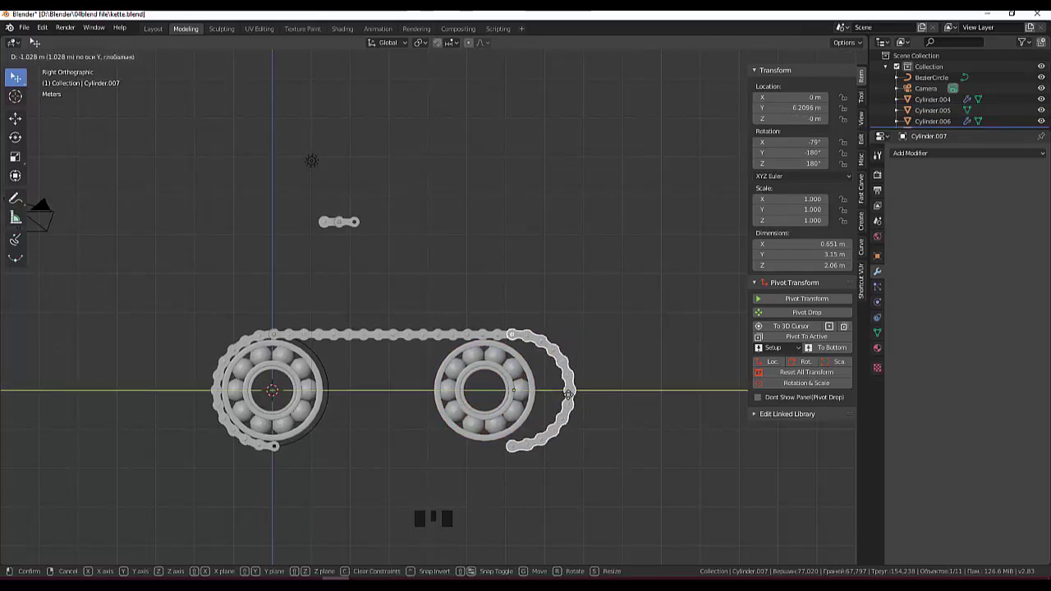
left_click(573, 398)
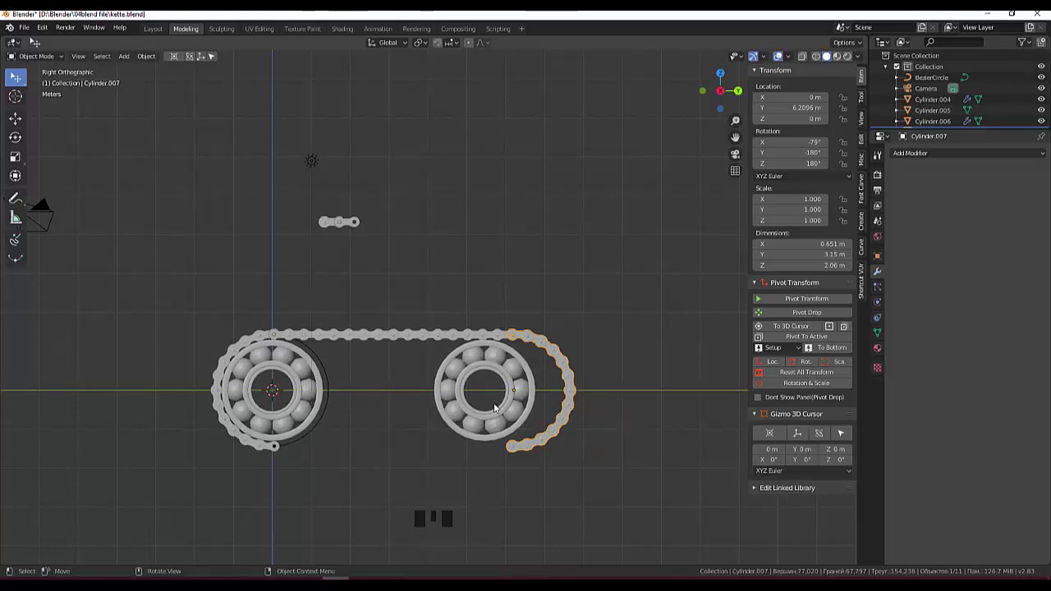
left_click(448, 338)
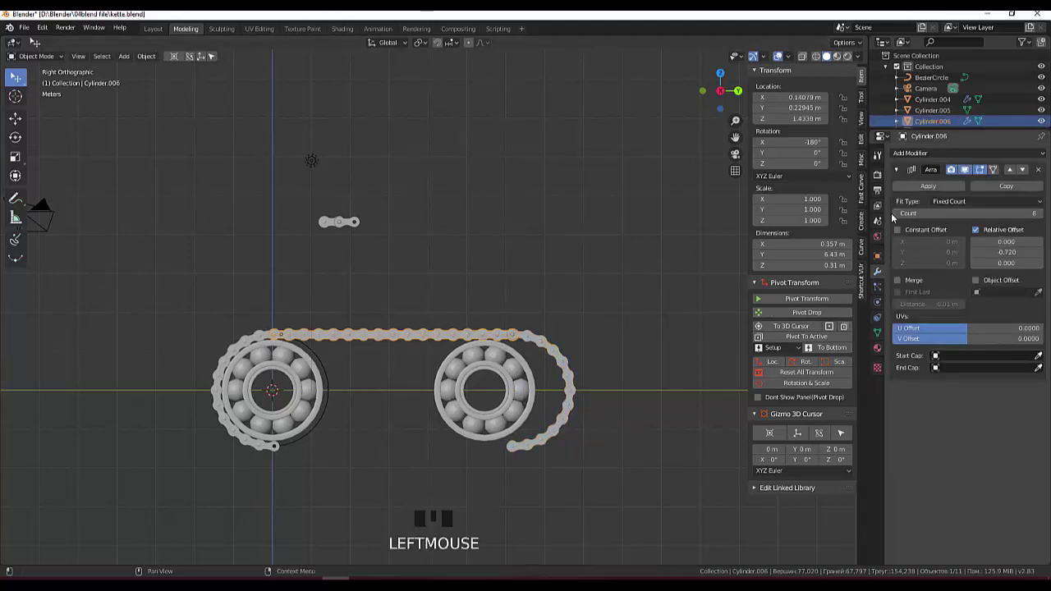
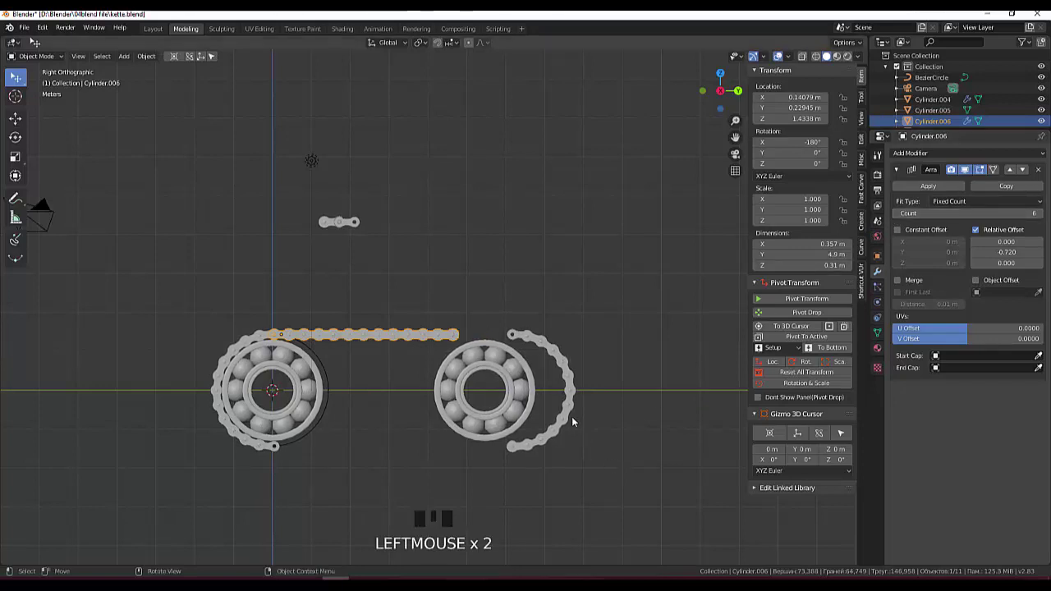
Move the right curved arc along its length and orbit to check the chain alignment.
left_click(570, 410)
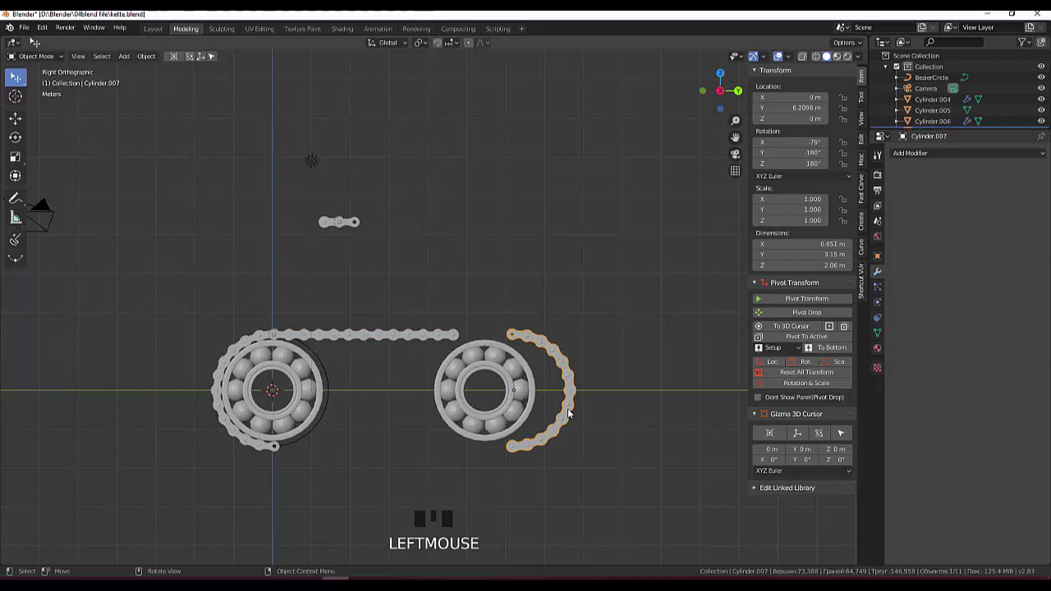
key("g")
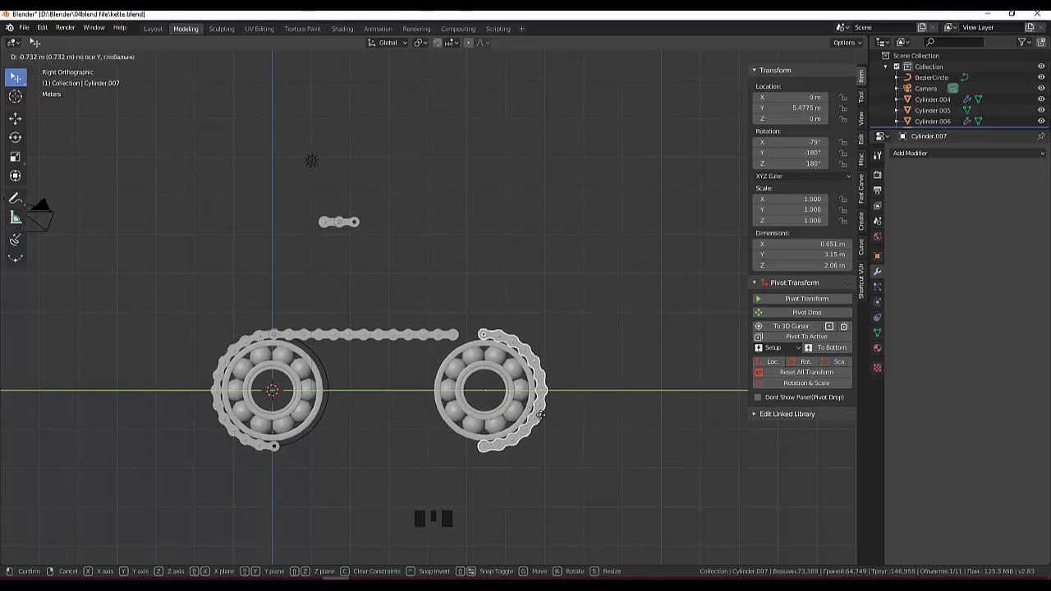
left_click_drag(600, 440, 596, 442)
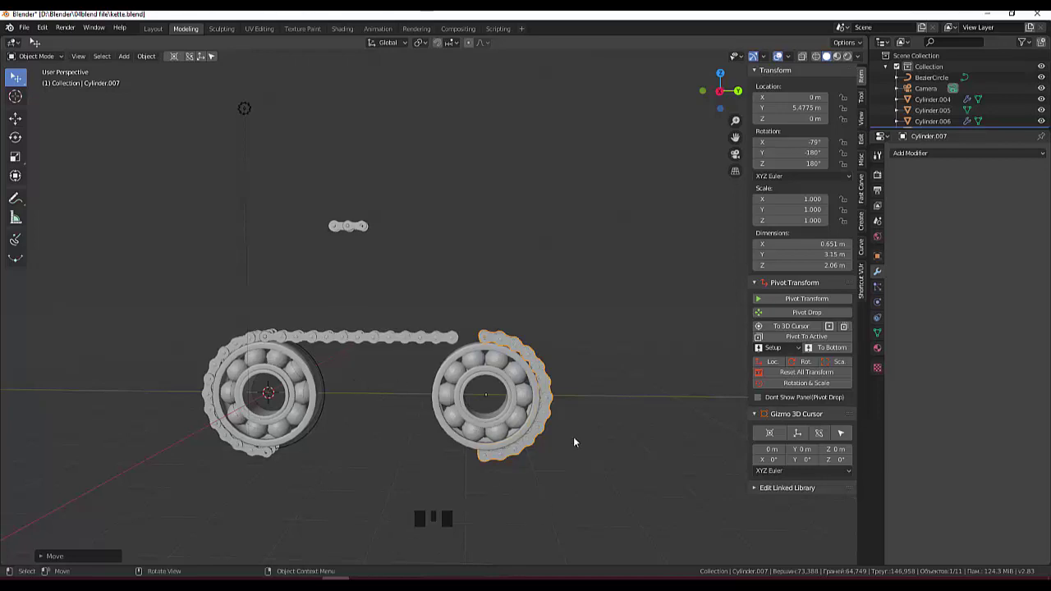
scroll("up", 3)
scroll("down", 3)
left_click_drag(607, 425, 594, 432)
scroll("up", 3)
Set the straight run's Array count to 7 and nudge the right arc along Y to meet it.
left_click(462, 354)
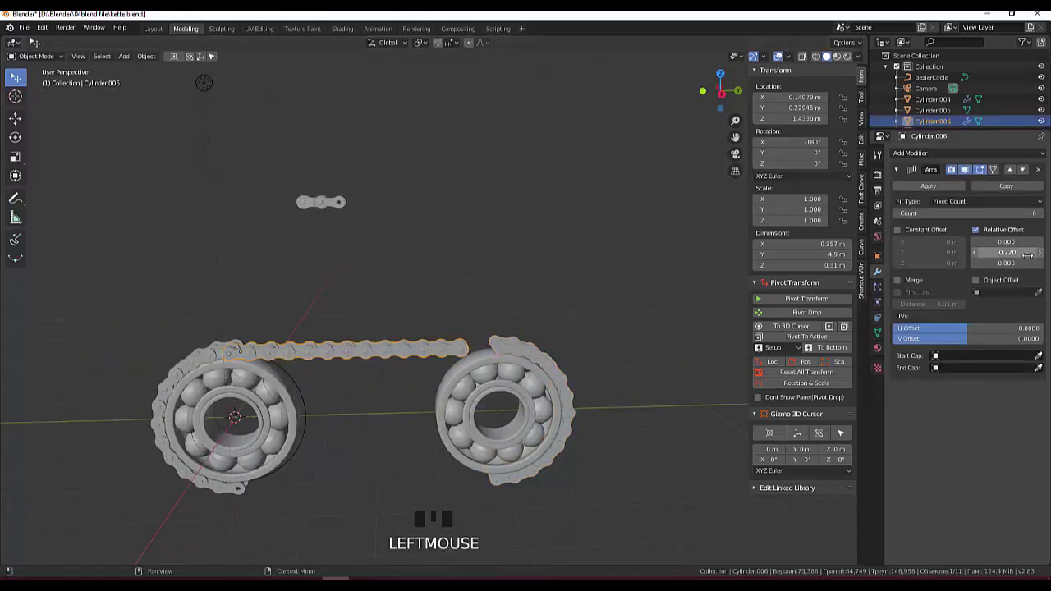
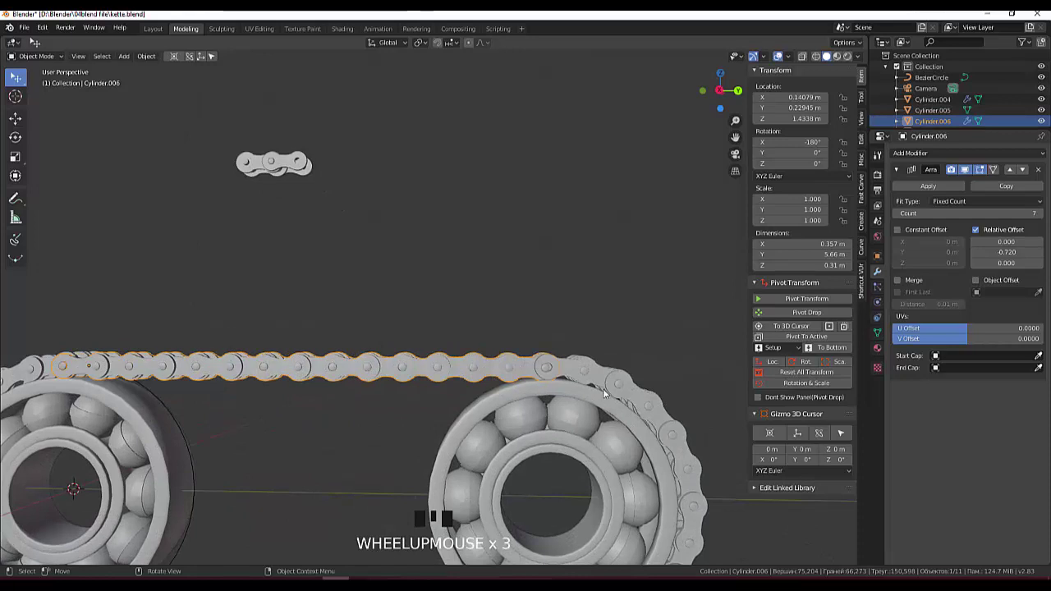
scroll("up", 3)
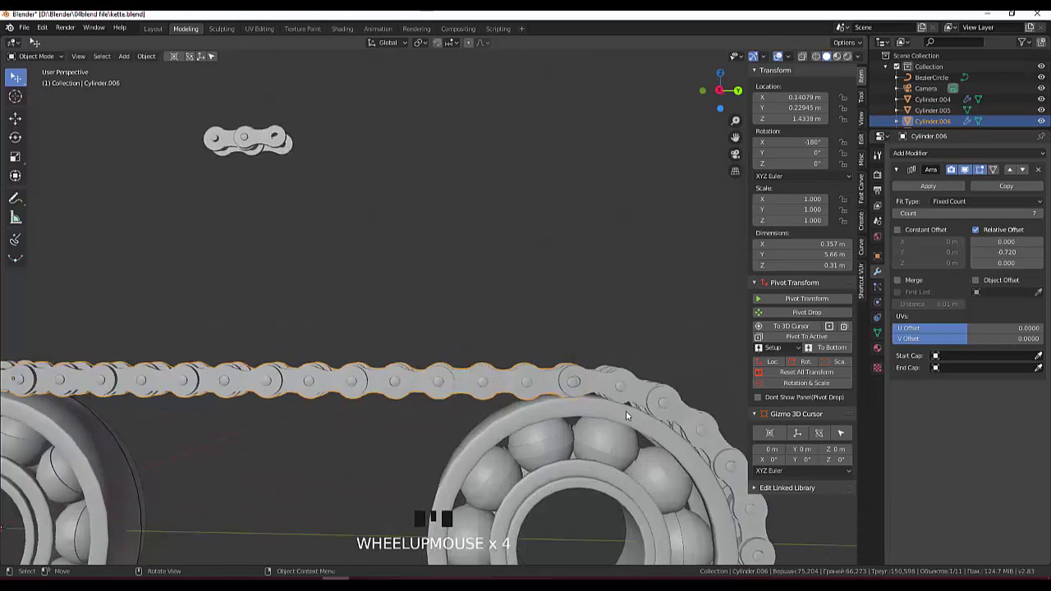
key("KP_3")
left_click(612, 387)
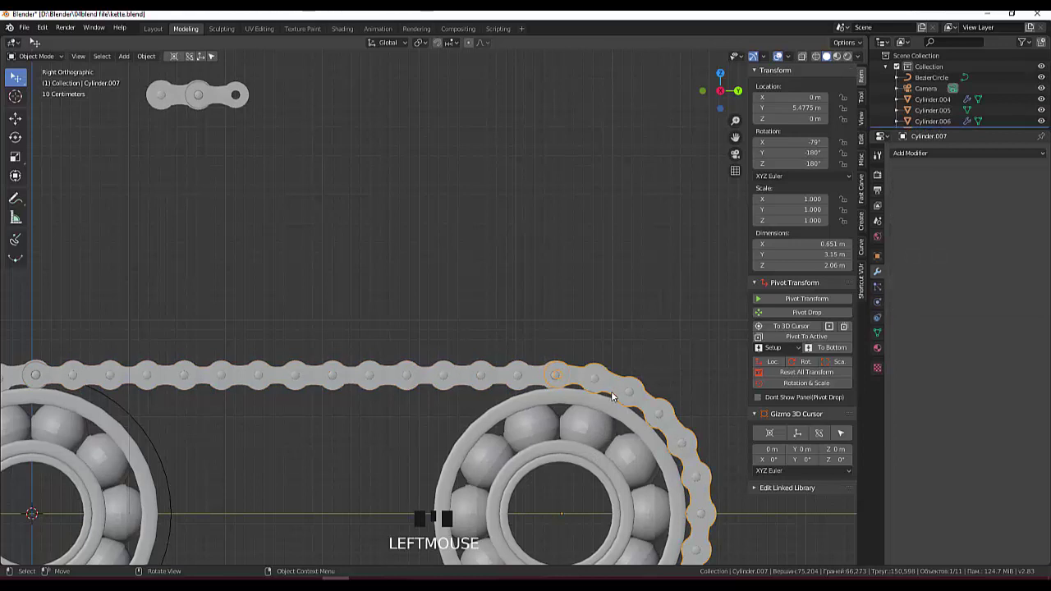
left_click(617, 397)
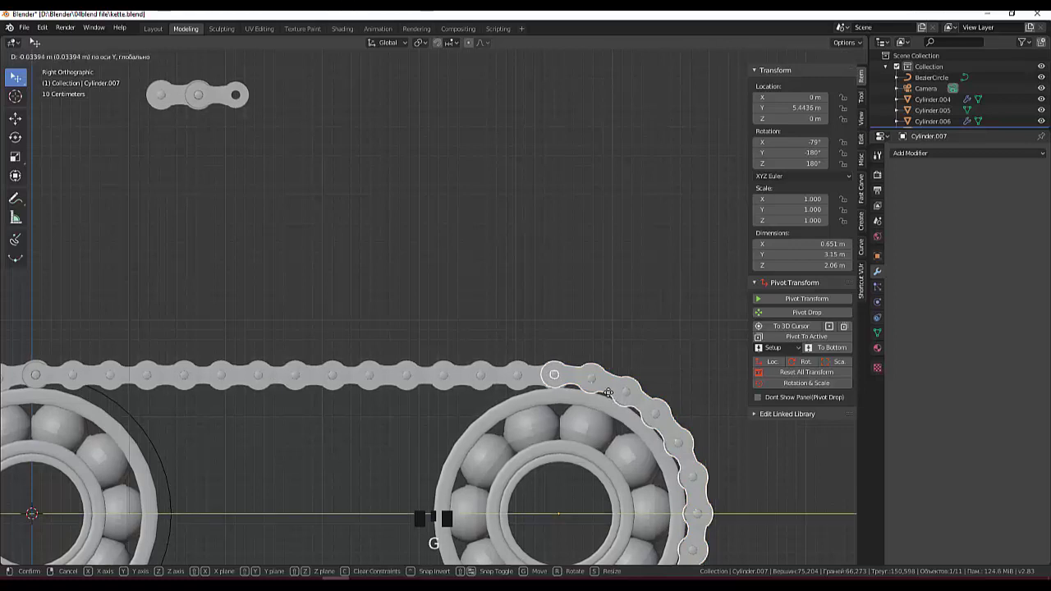
scroll("down", 3)
left_click(558, 473)
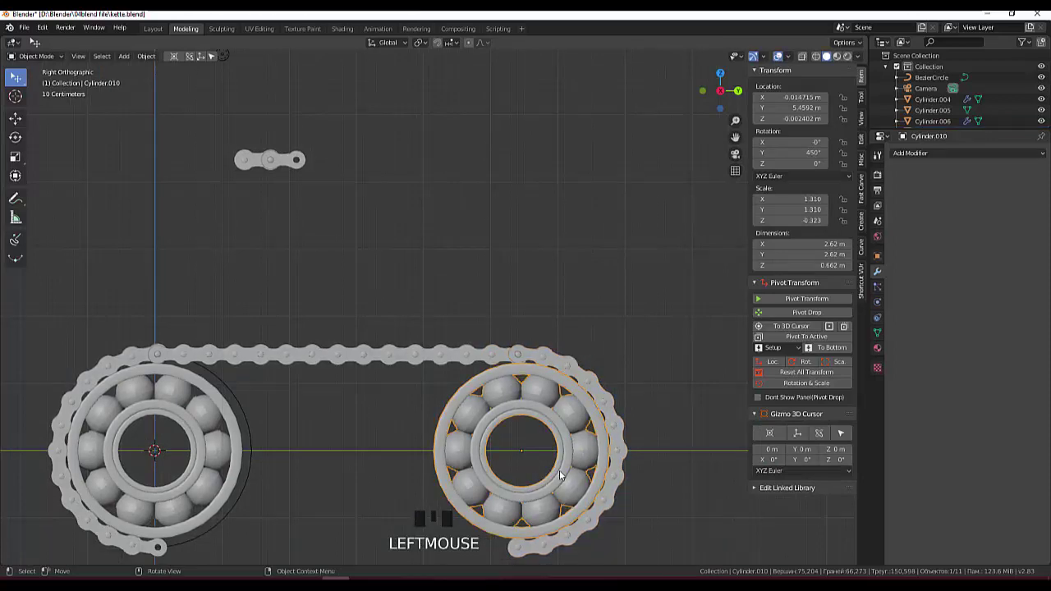
Select the straight upper chain run (Cylinder.006) and duplicate it with Shift+D.
left_click(680, 495)
left_click_drag(686, 501, 707, 541)
left_click(377, 407)
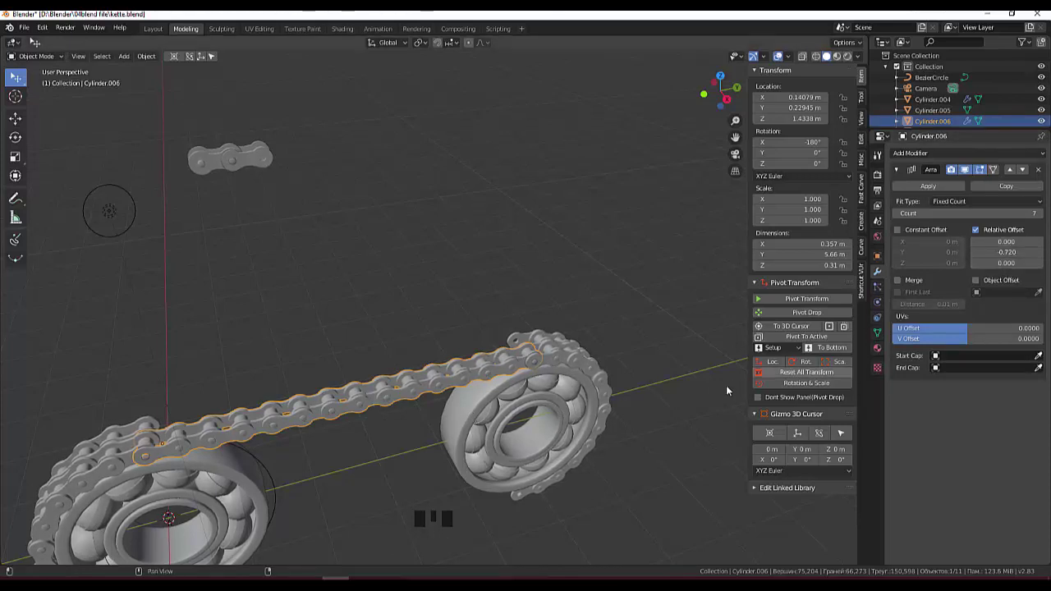
left_click_drag(665, 454, 618, 507)
key("shift+d")
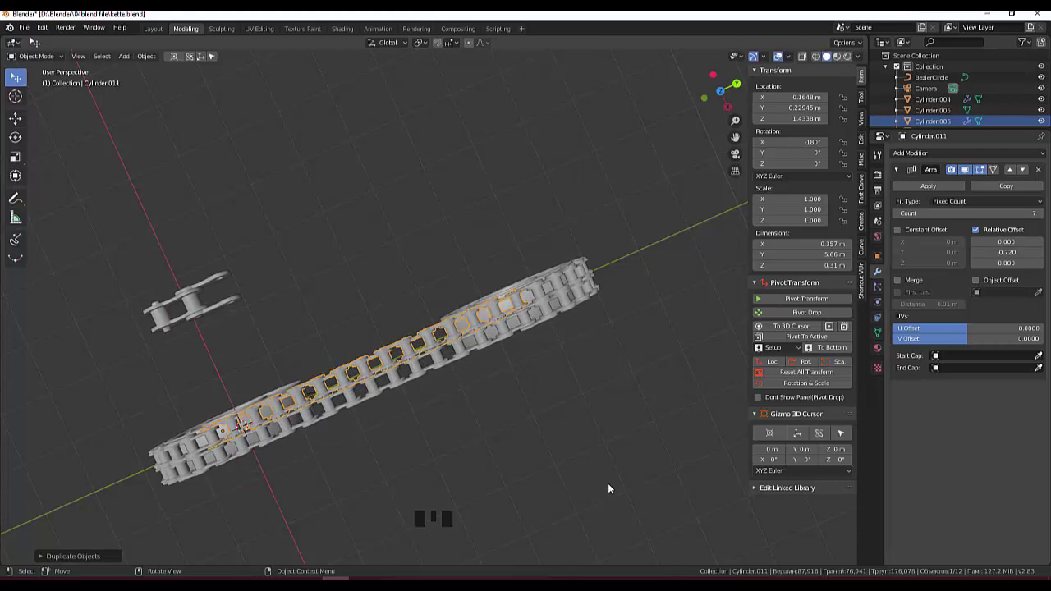
In top view, slide the copy along X to about −0.217 m as a parallel strand beside the original.
key("KP_7")
scroll("up", 3)
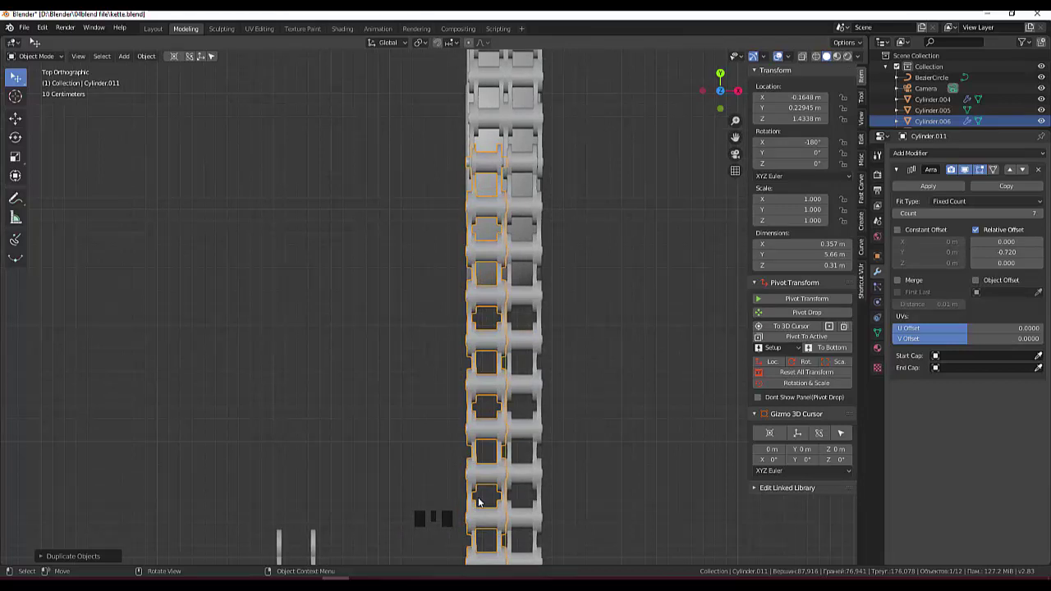
key("g")
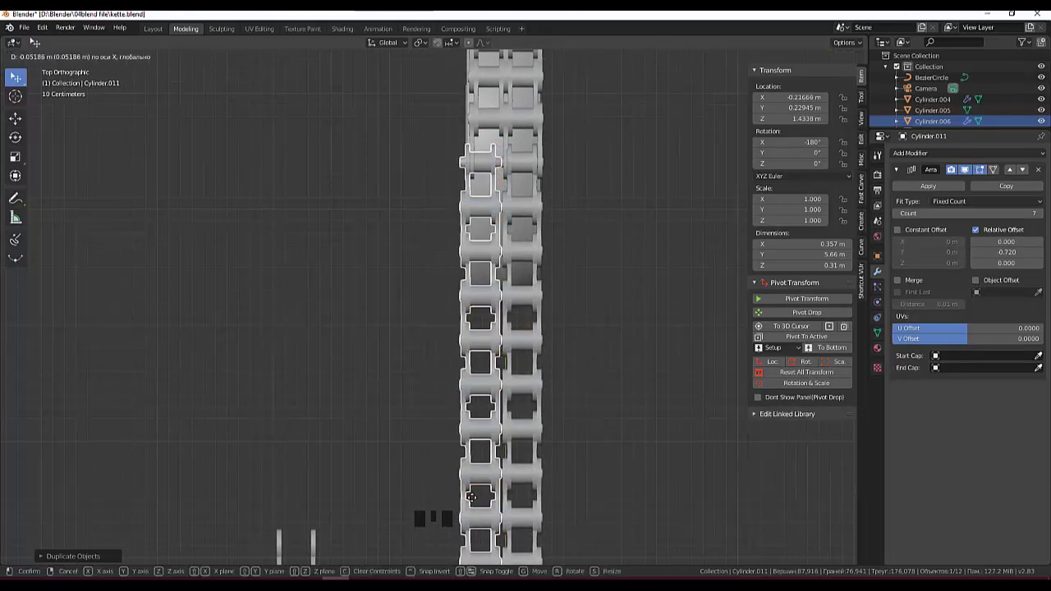
left_click_drag(549, 491, 573, 414)
scroll("down", 3)
left_click_drag(592, 491, 695, 457)
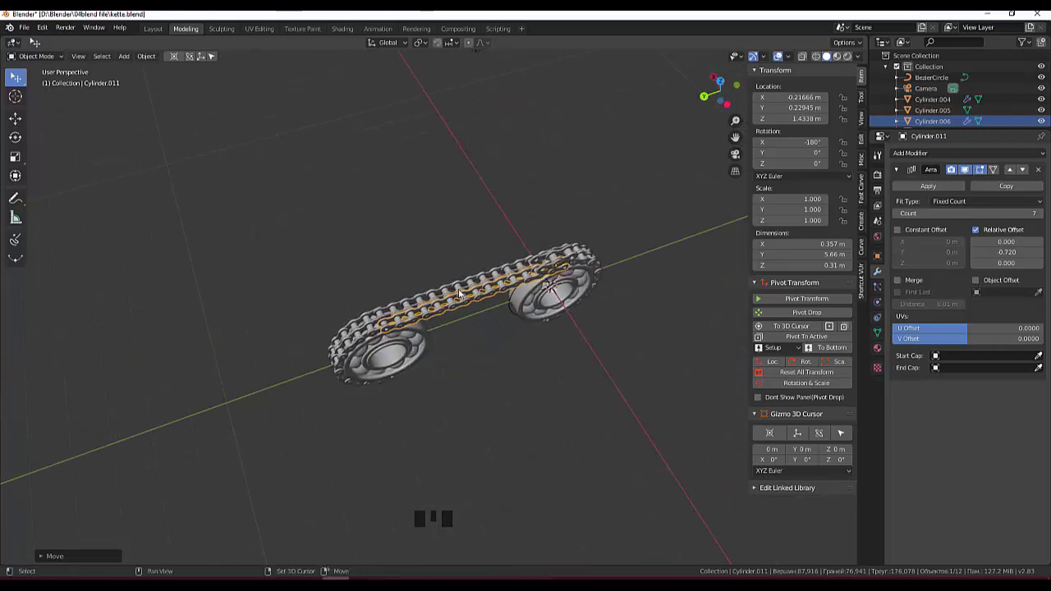
Apply the Array modifier so the straight run's links become permanent geometry.
left_click(463, 293)
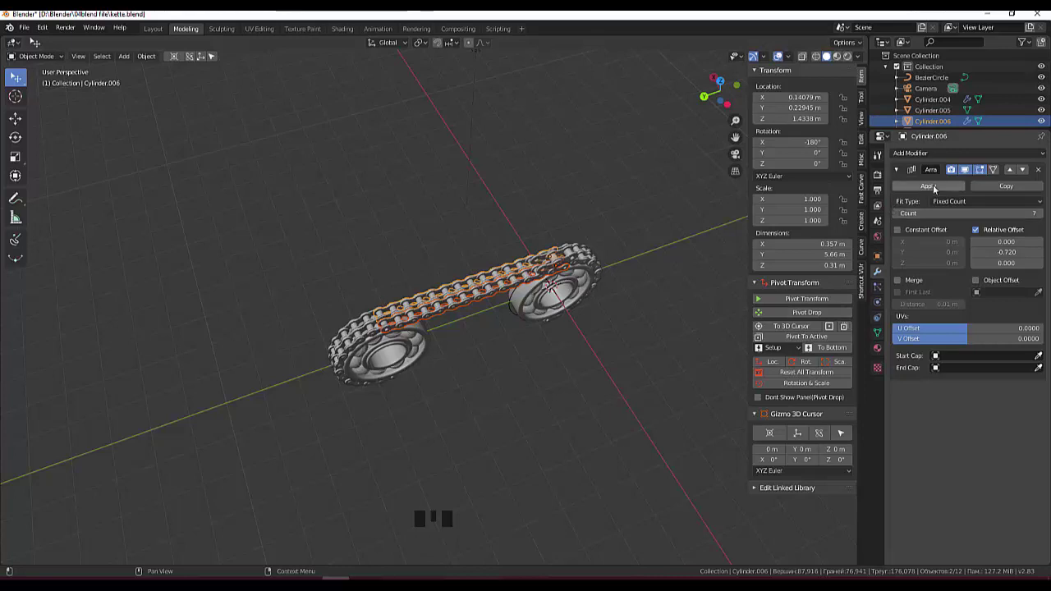
left_click_drag(584, 335, 552, 229)
left_click(552, 229)
left_click(436, 312)
left_click(443, 299)
left_click(935, 190)
left_click_drag(548, 479, 523, 465)
Duplicate the straight run and drop the copy beneath the two bearings in side view.
key("shift+d")
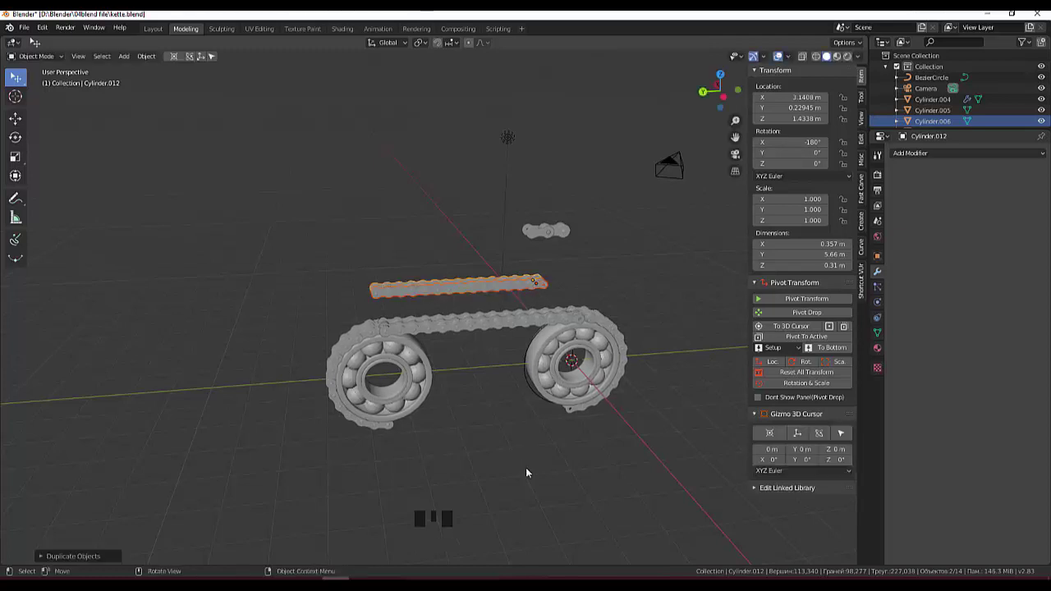
key("KP_3")
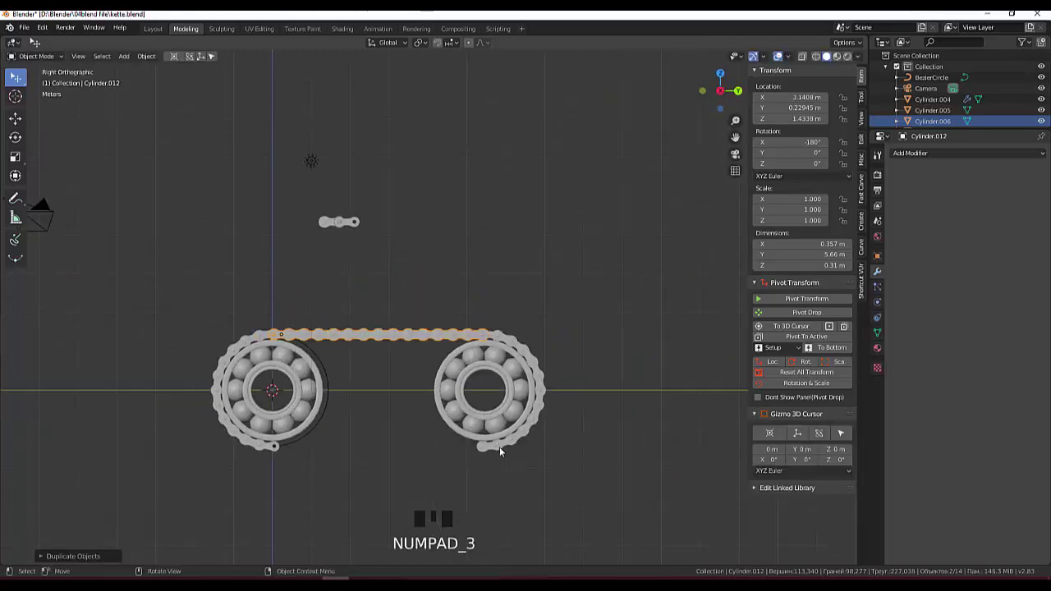
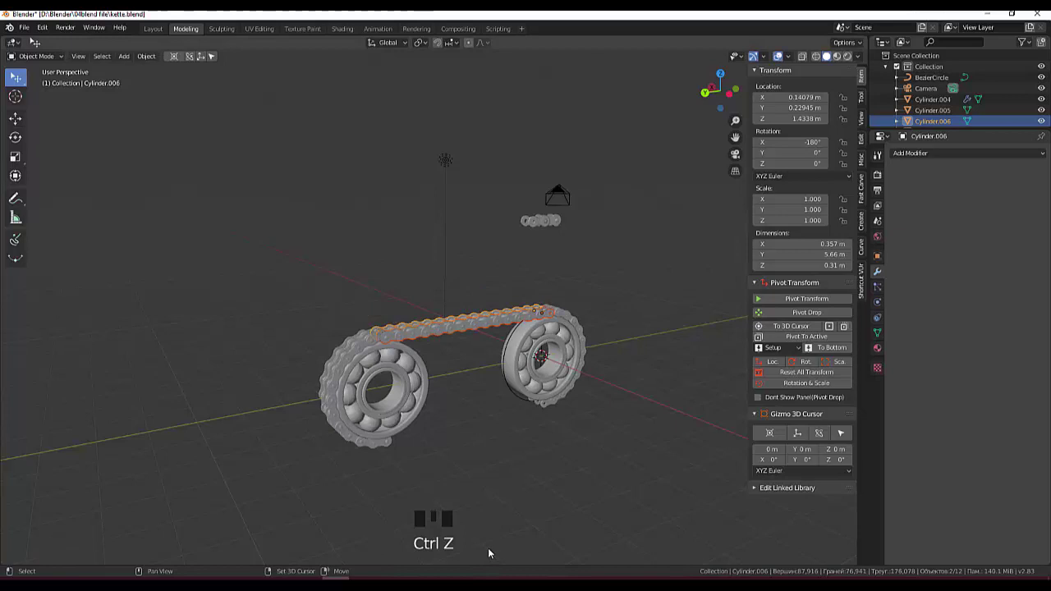
key("shift+d")
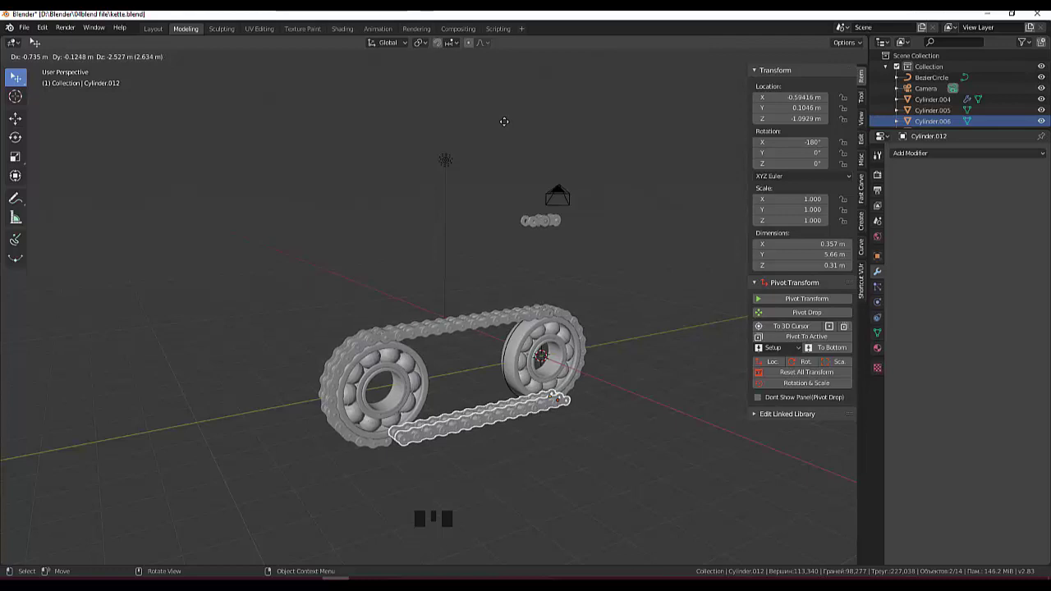
left_click_drag(543, 101, 464, 78)
key("KP_3")
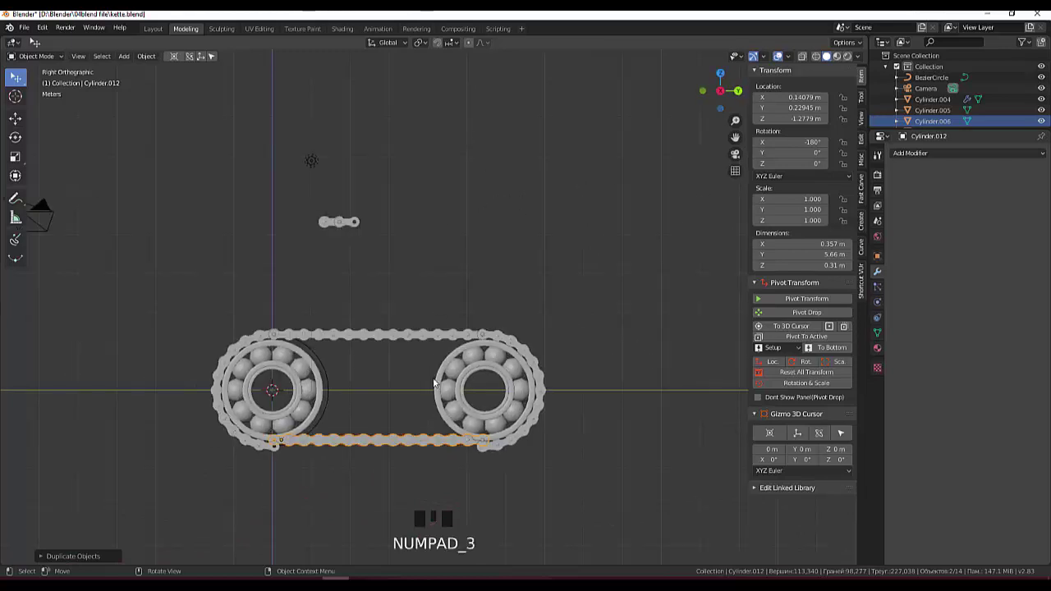
scroll("up", 3)
Move the bottom chain run lower along Z in Right view toward the bearings' underside.
left_click(382, 472)
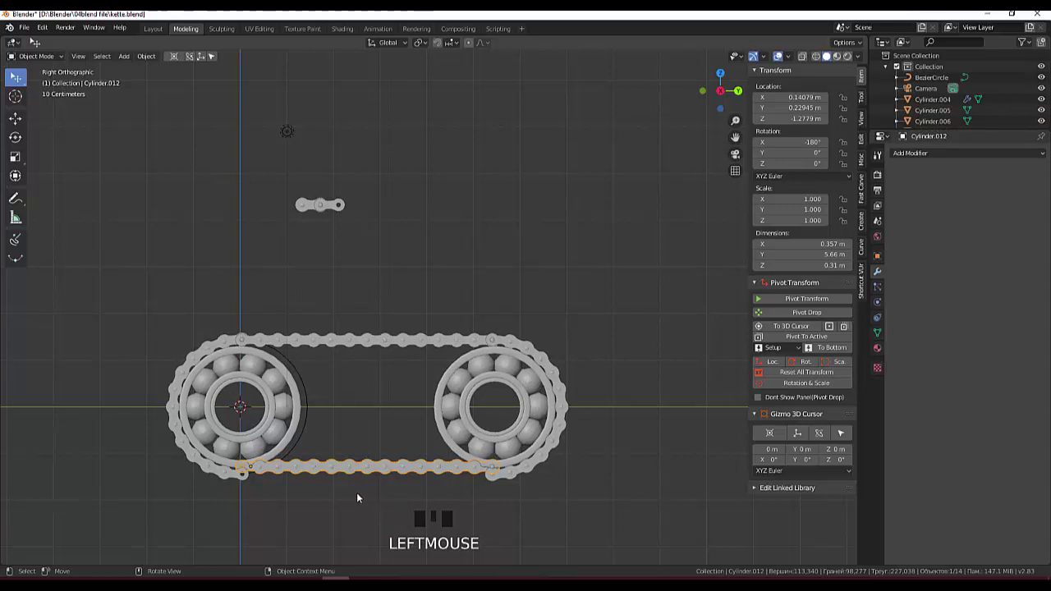
scroll("up", 3)
scroll("down", 3)
left_click(359, 504)
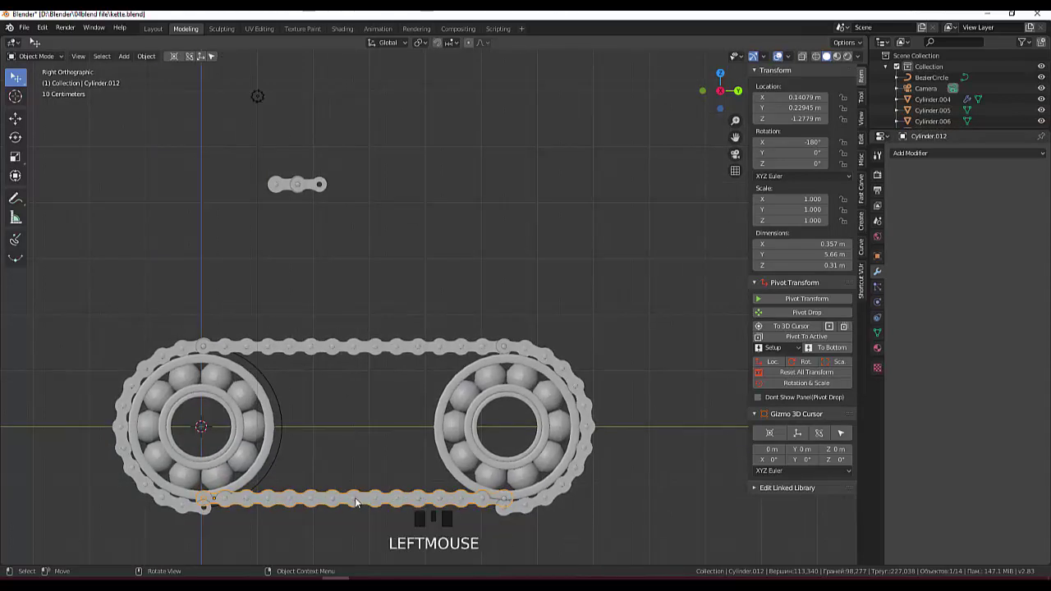
key("g")
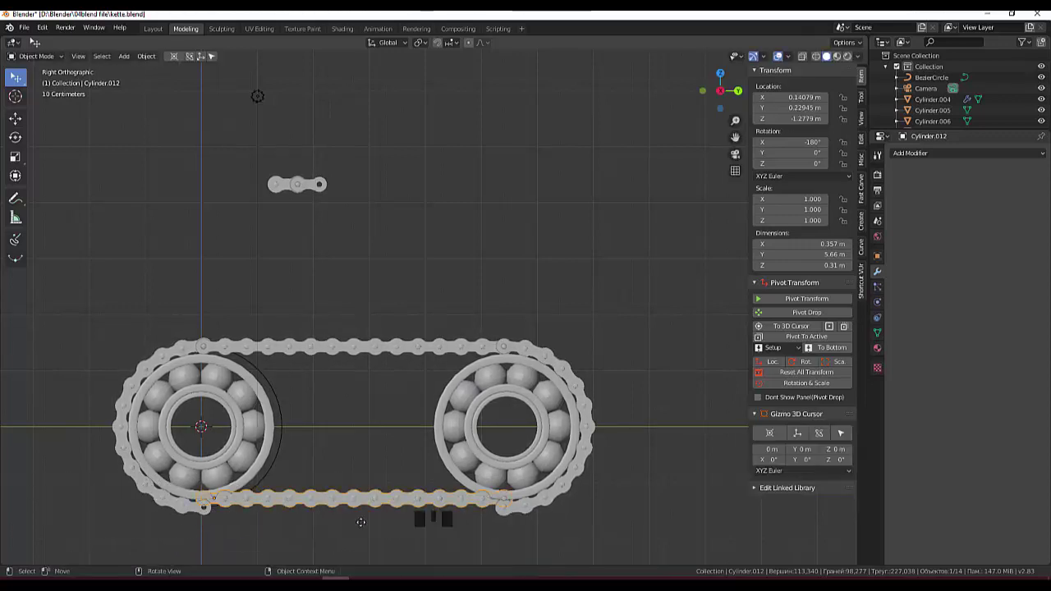
left_click(368, 500)
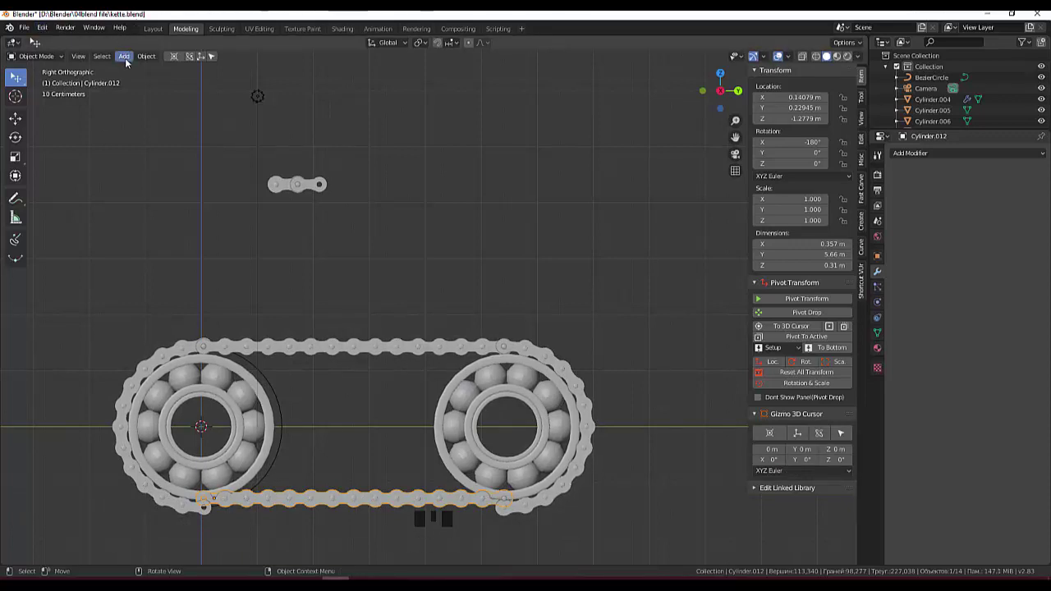
left_click_drag(130, 61, 285, 96)
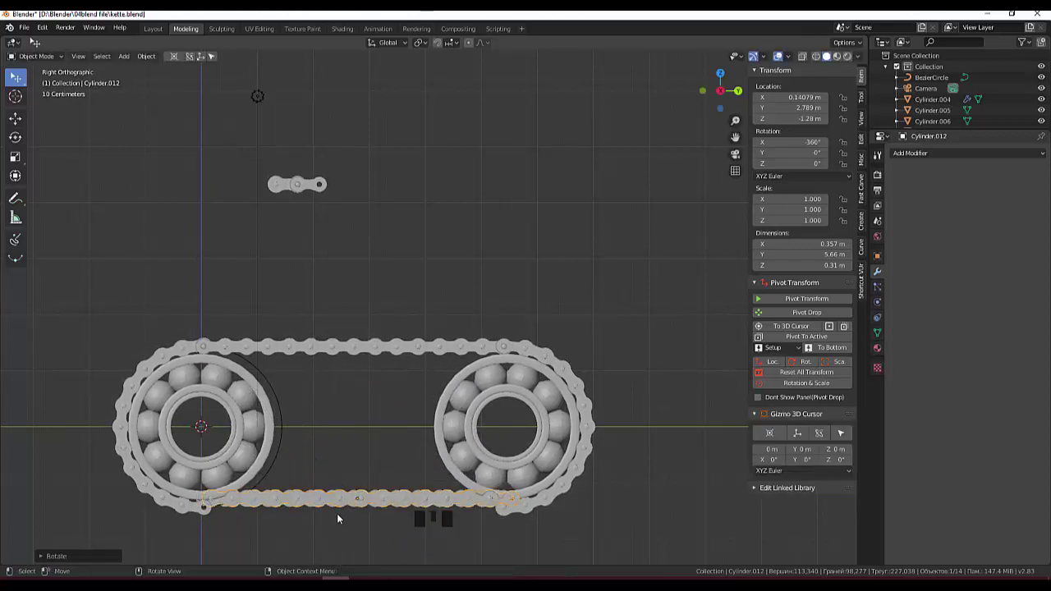
key("KP_3")
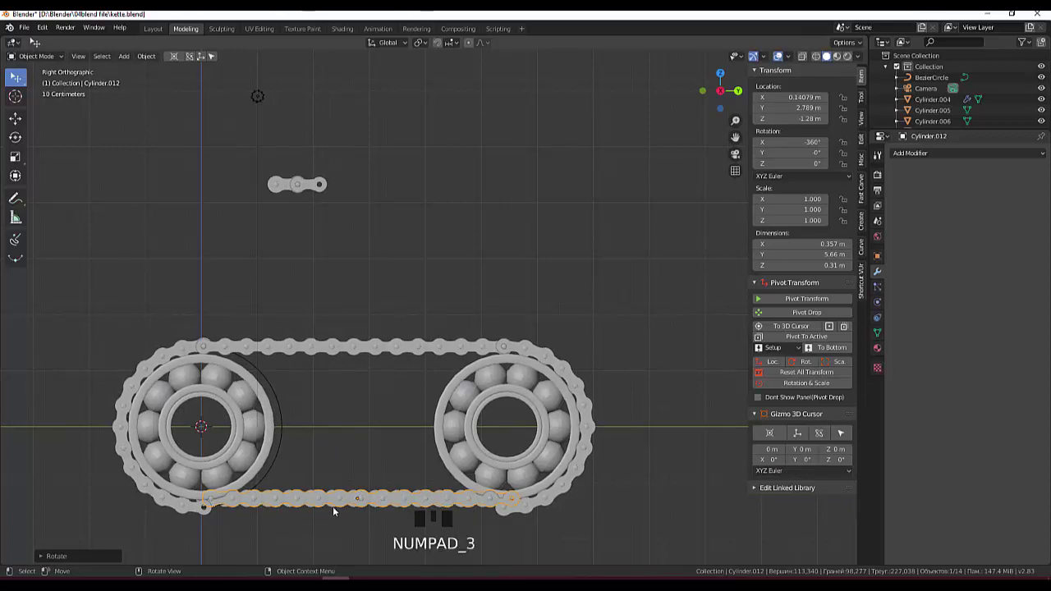
Nudge the bottom straight section down to about Z −1.45 m in line with the loop.
scroll("up", 3)
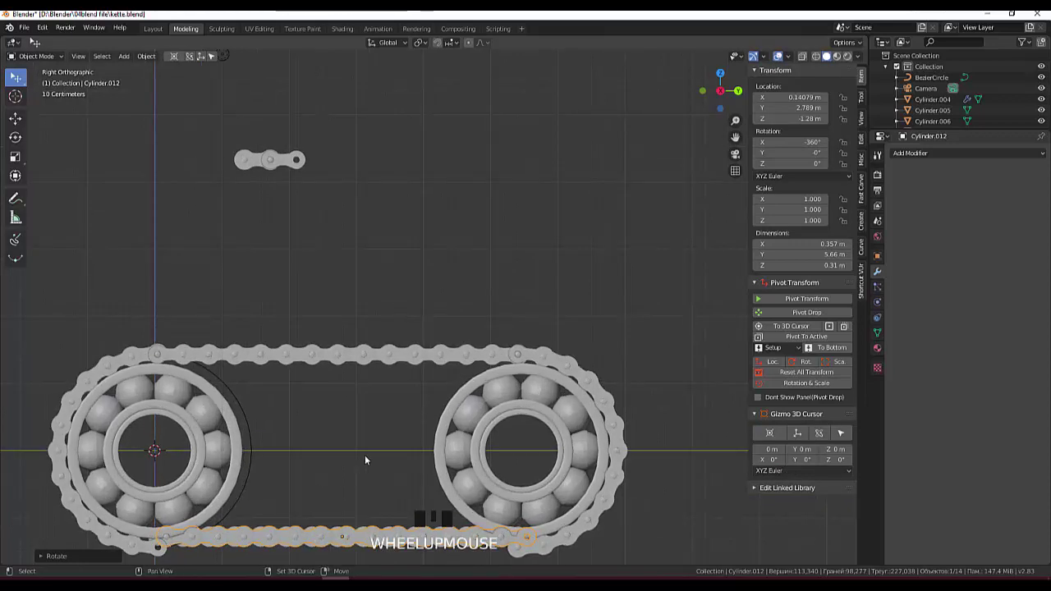
left_click_drag(370, 449, 365, 350)
scroll("up", 3)
left_click(354, 351)
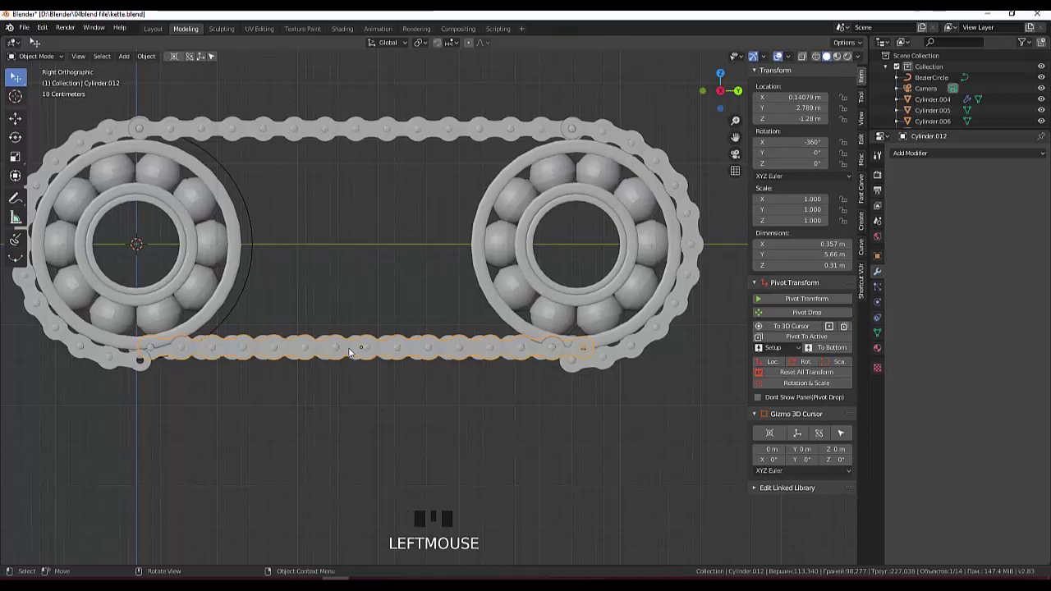
left_click_drag(359, 359, 382, 82)
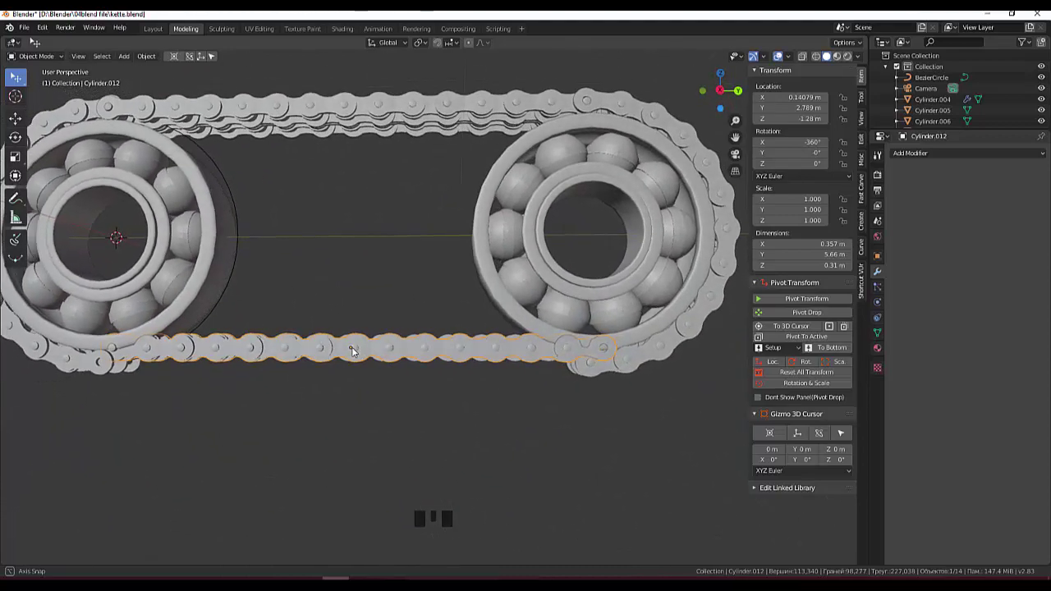
key("KP_3")
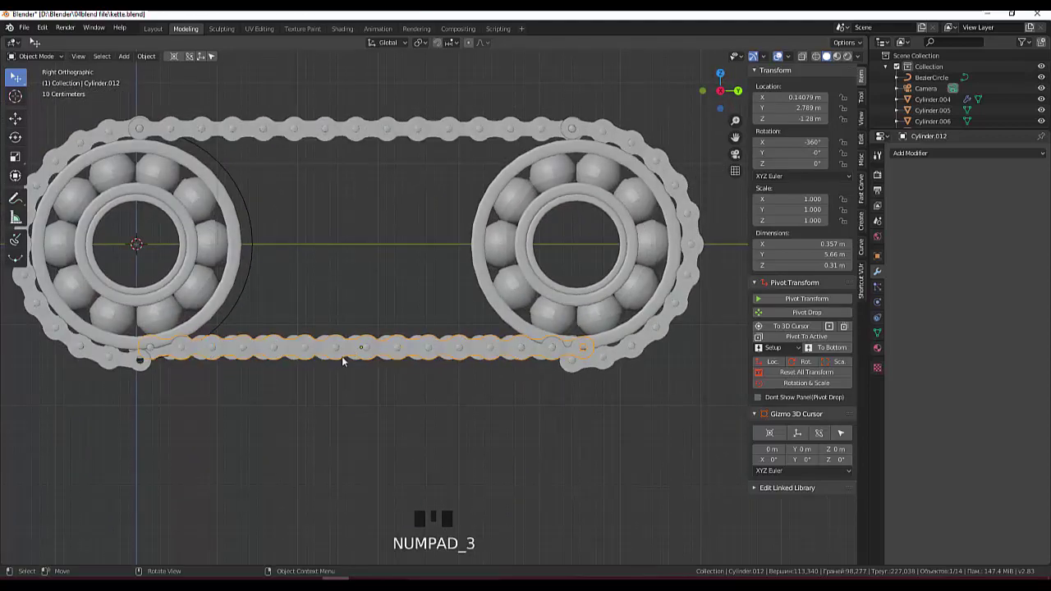
left_click(336, 403)
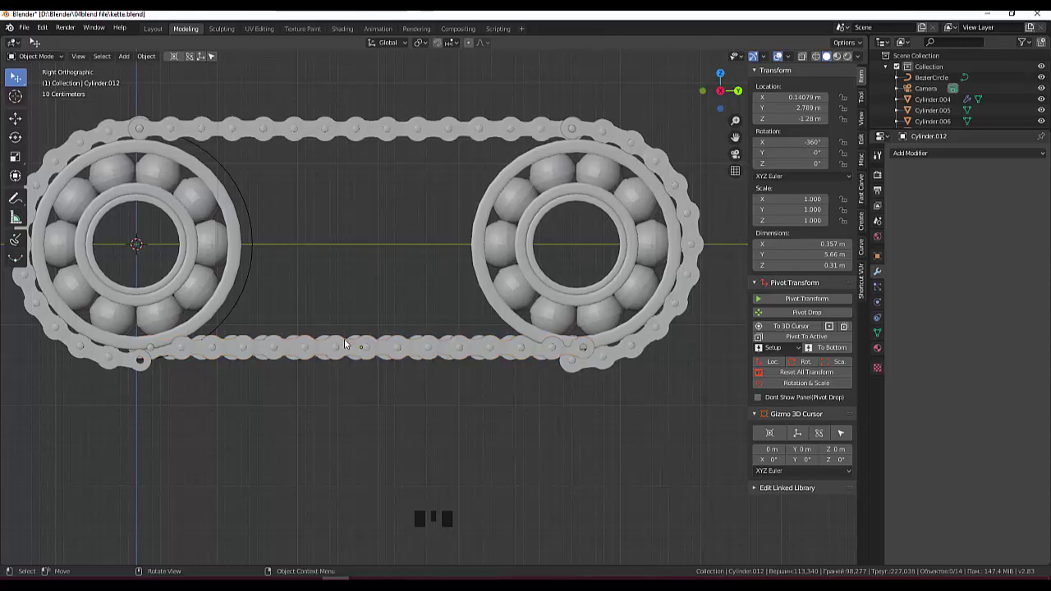
left_click(345, 350)
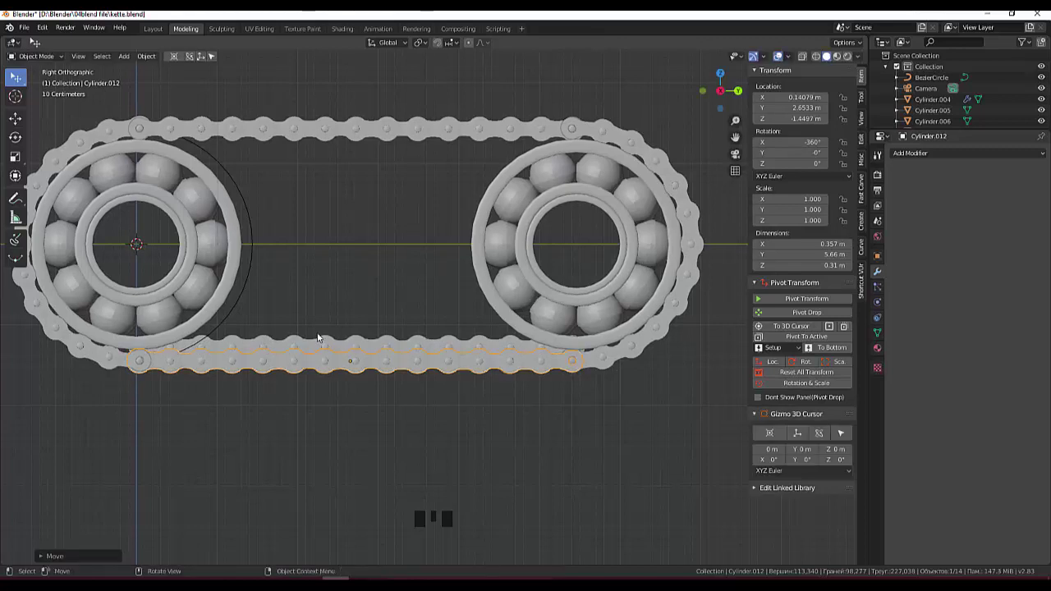
Shift the other straight section vertically, then inspect the stacked sections from an angle.
left_click(331, 346)
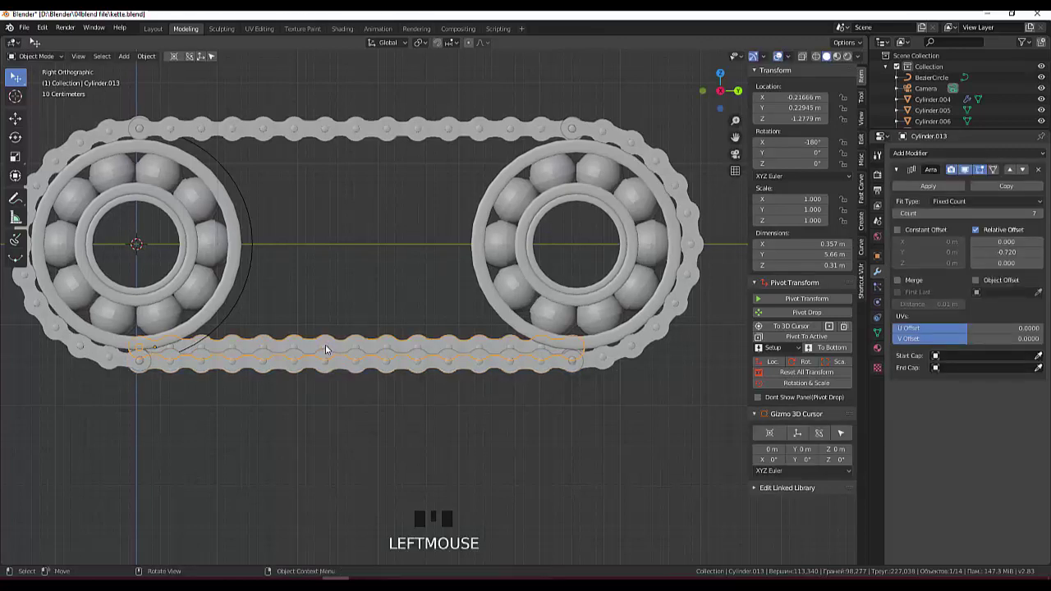
key("KP_3")
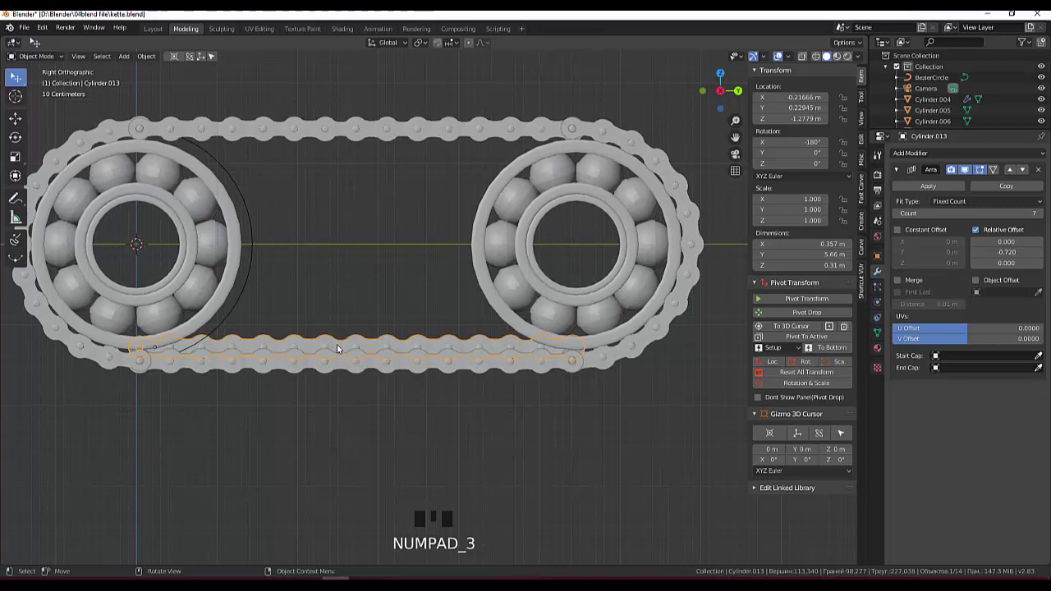
key("g")
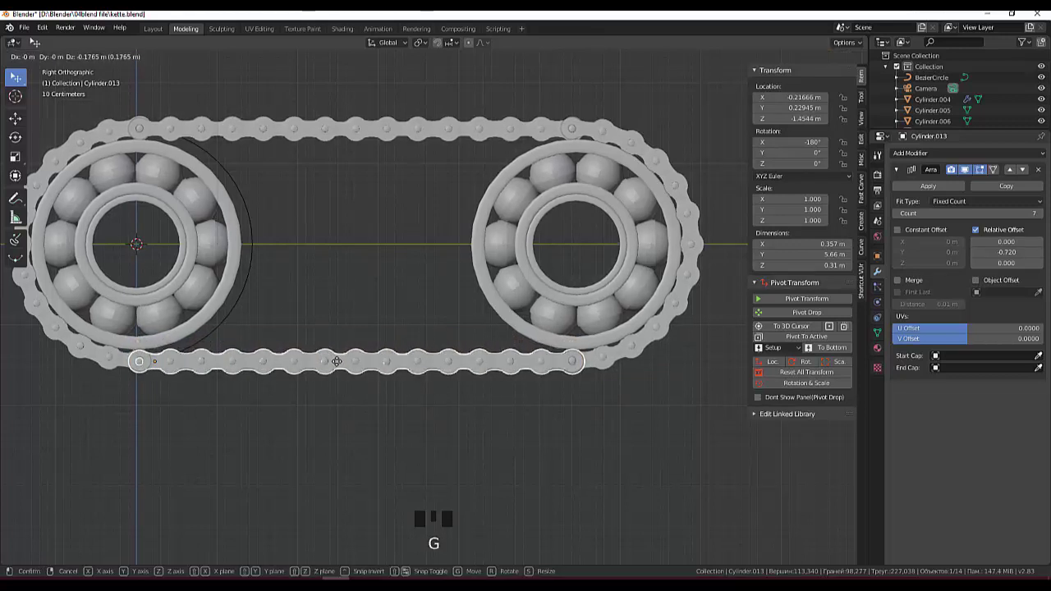
left_click(326, 466)
left_click_drag(353, 452, 430, 474)
scroll("down", 3)
left_click_drag(436, 430, 470, 471)
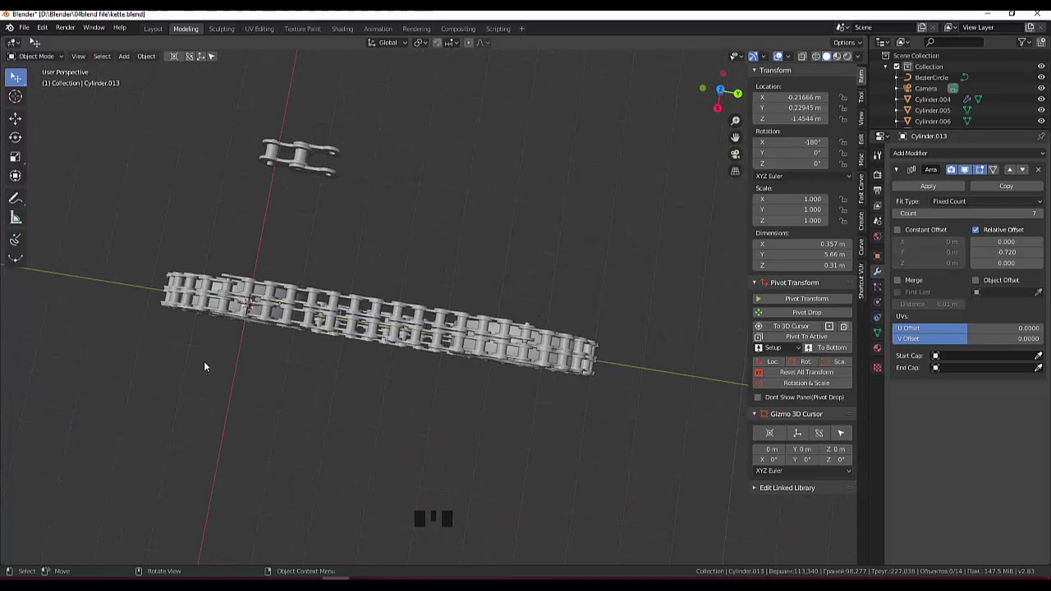
scroll("up", 3)
Delete the two overlapping duplicate straight chain pieces, leaving one clean loop.
left_click(117, 262)
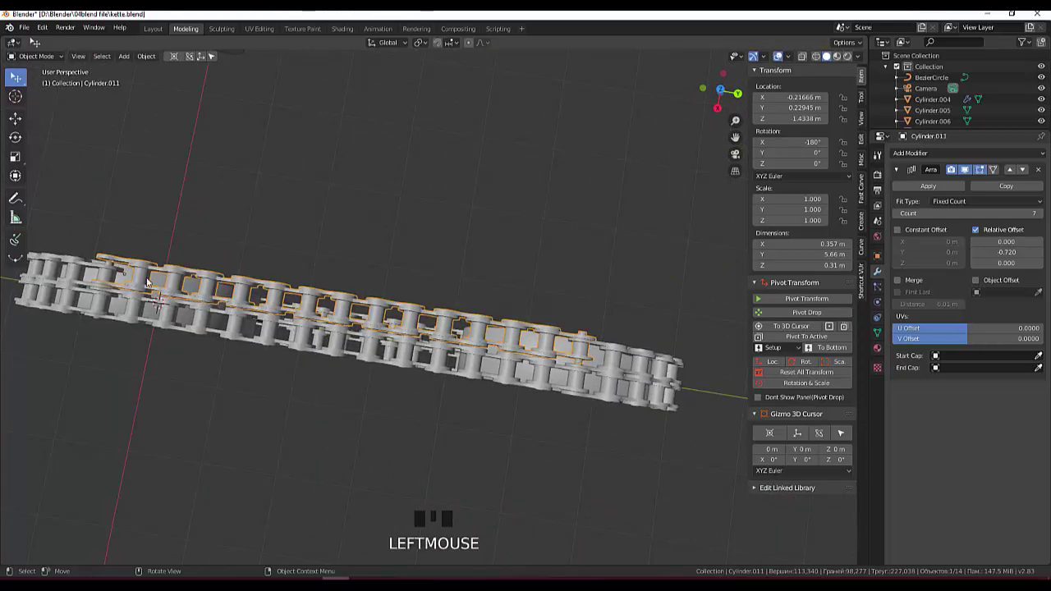
key("Delete")
left_click(330, 309)
left_click(327, 315)
key("Delete")
left_click_drag(320, 318, 683, 305)
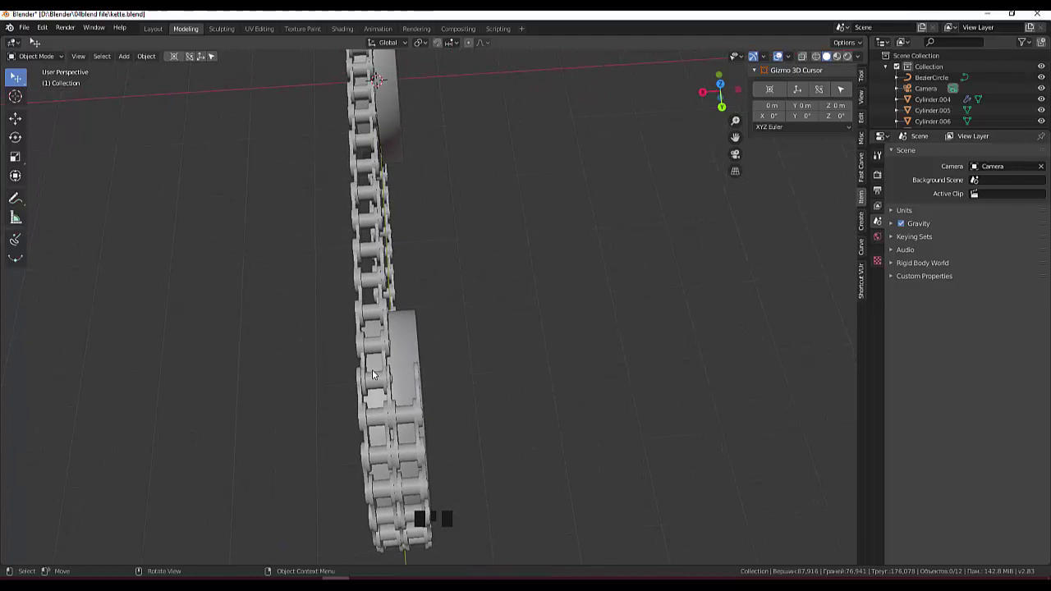
Duplicate the top straight section to form a second row beside it.
left_click(377, 379)
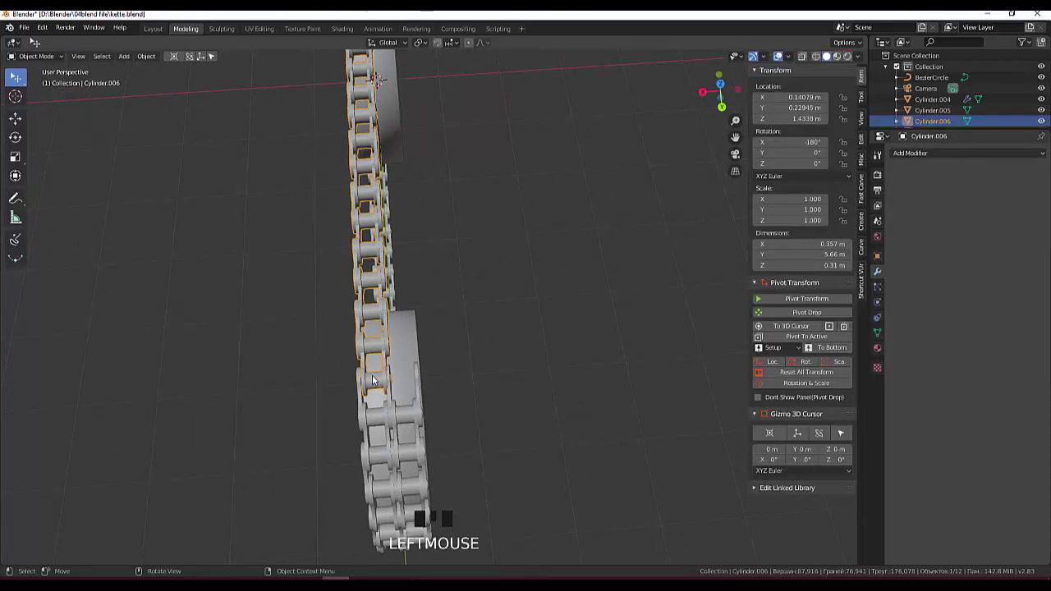
key("shift+d")
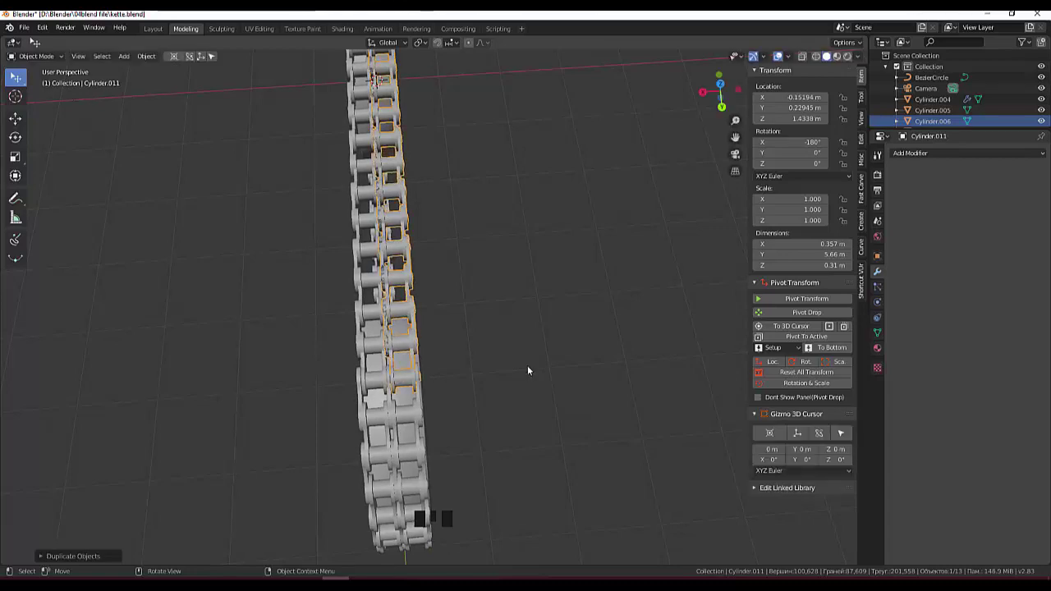
key("KP_7")
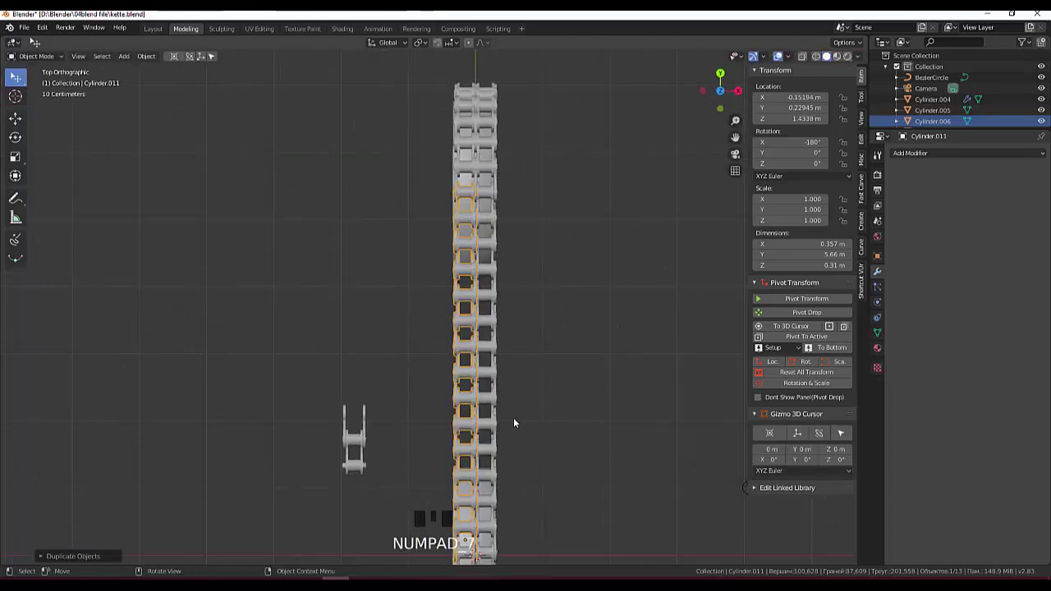
left_click_drag(517, 424, 339, 212)
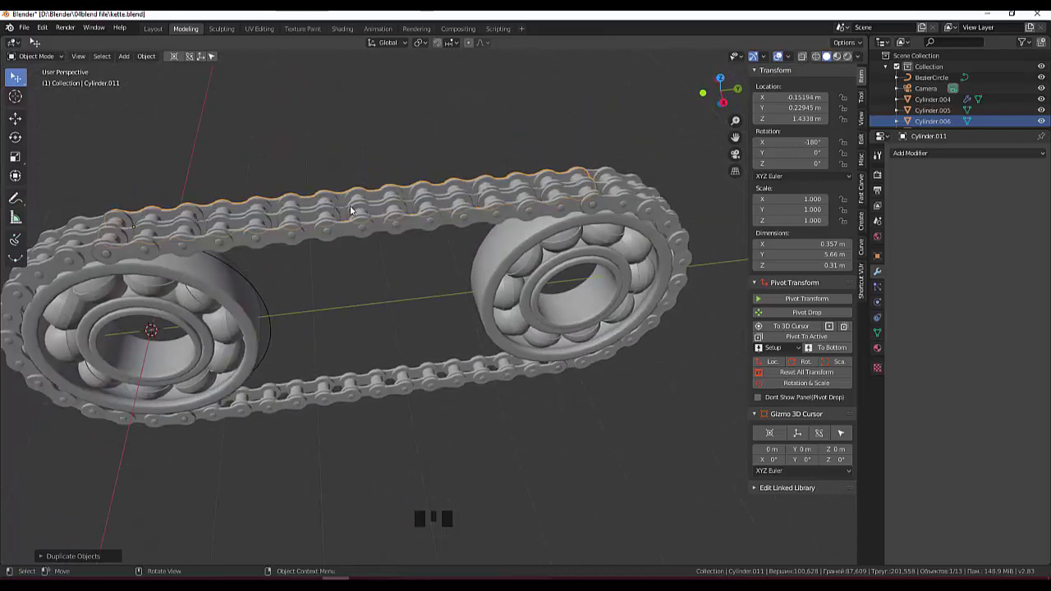
Join the top section and its copy into one double-row piece, then delete the bottom straight run.
left_click(355, 211)
left_click(360, 202)
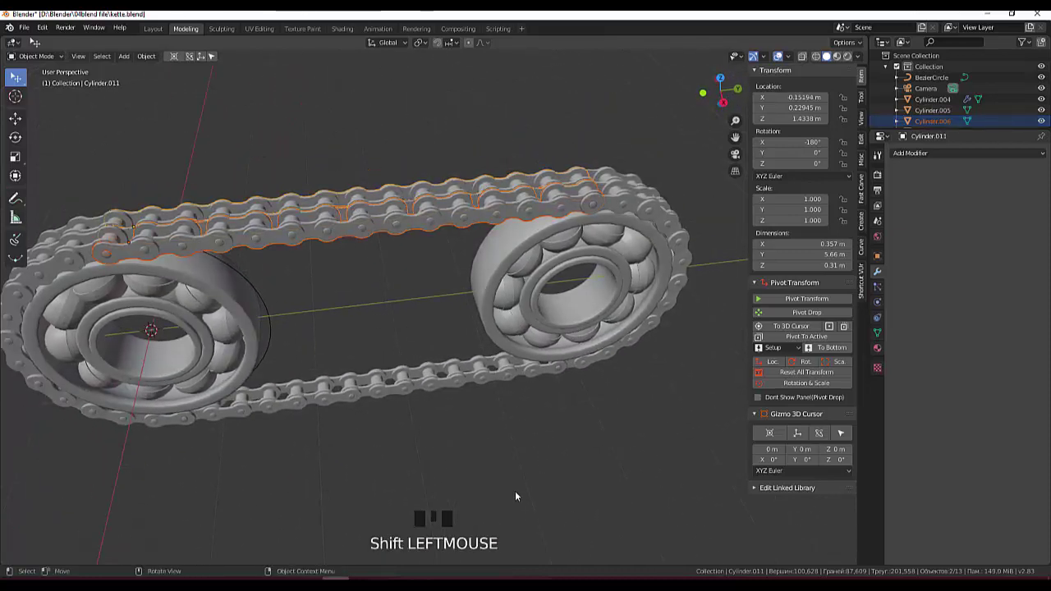
left_click(908, 157)
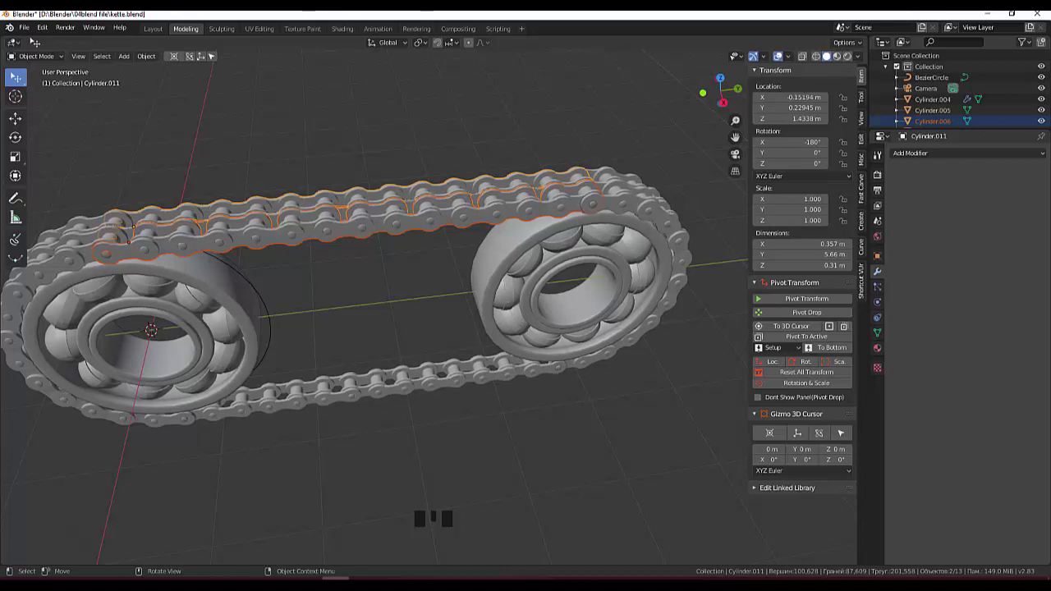
key("ctrl+j")
key("ctrl+j")
key("ctrl+j")
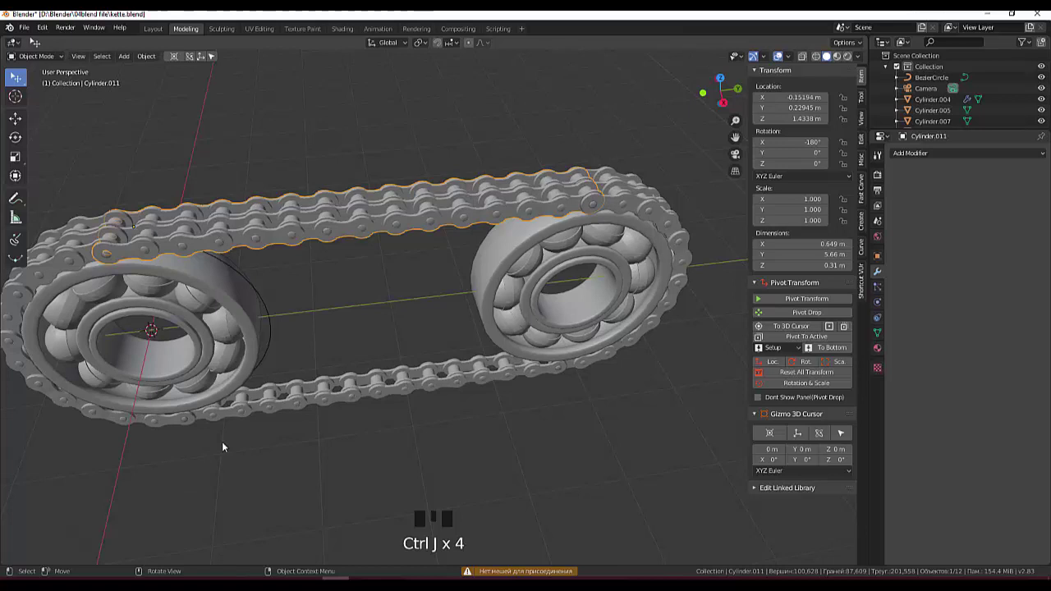
left_click(294, 401)
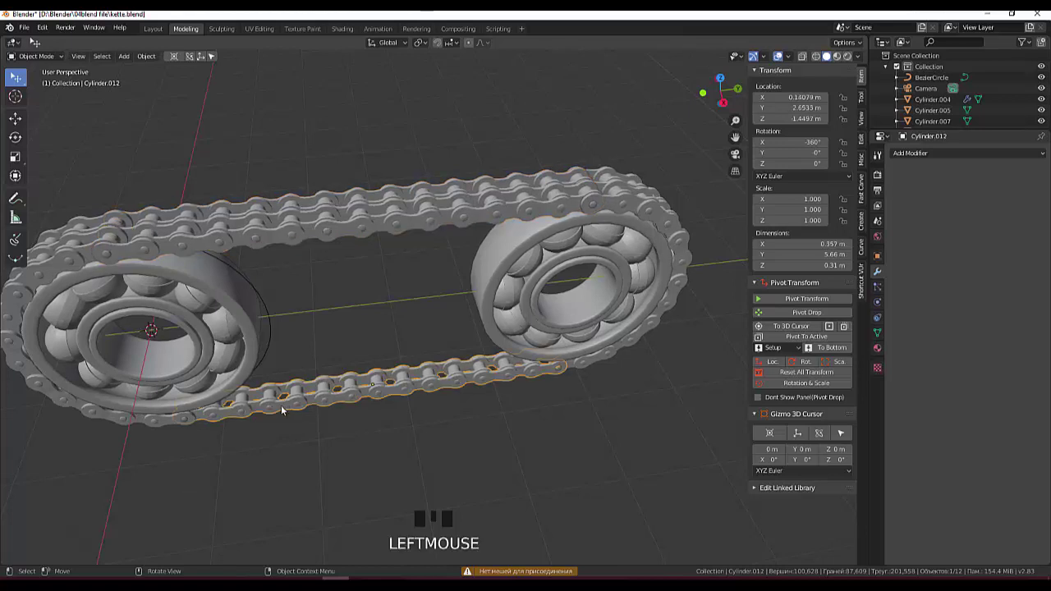
key("Delete")
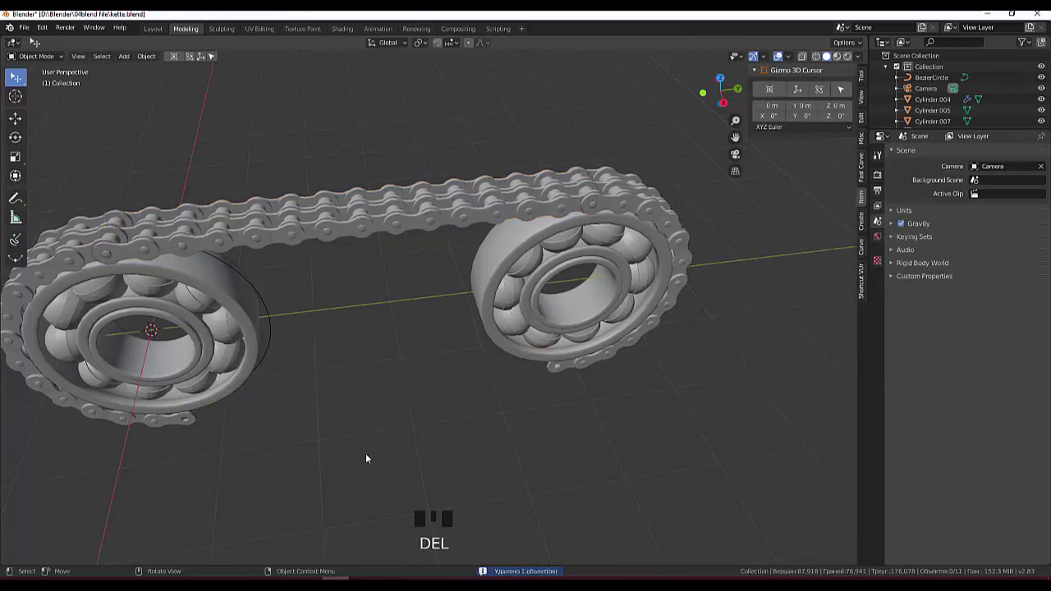
Duplicate the joined top straight run and place the copy below the bearings in side view.
left_click(326, 242)
left_click_drag(383, 369, 353, 337)
key("KP_3")
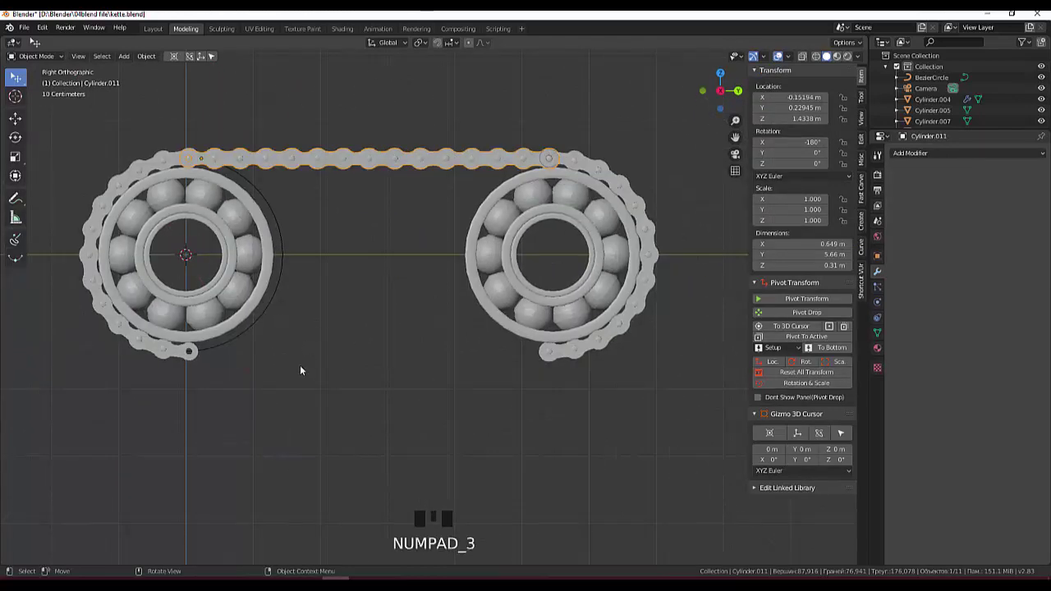
key("g")
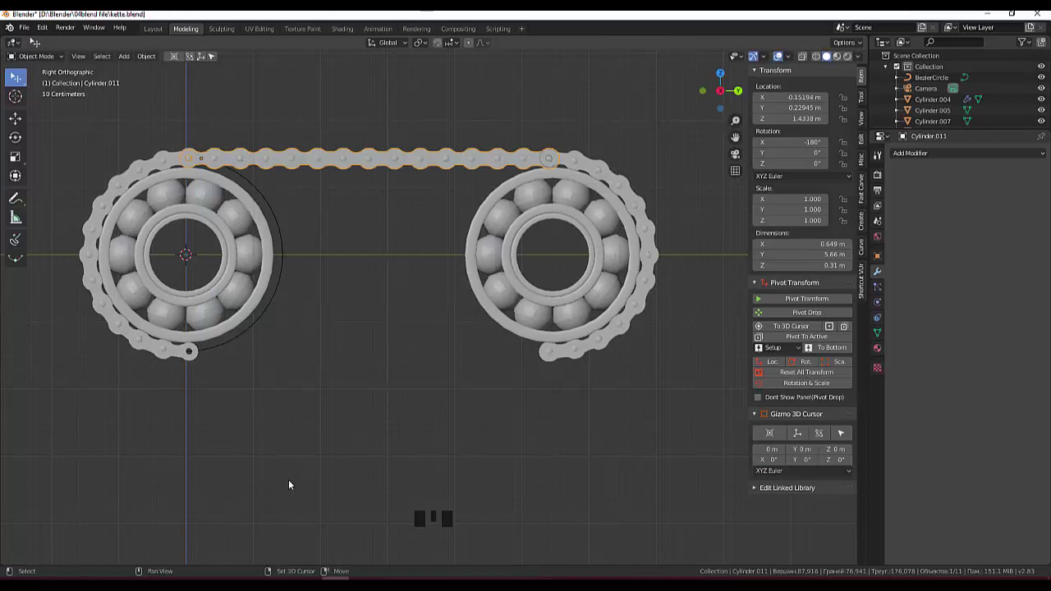
key("shift+d")
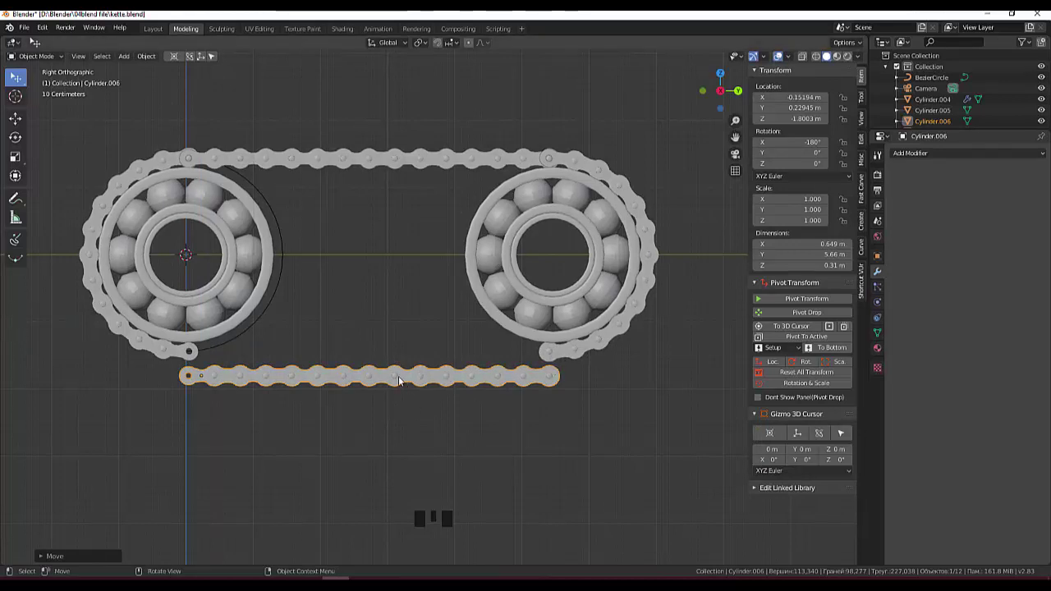
left_click(403, 381)
left_click_drag(149, 60, 313, 98)
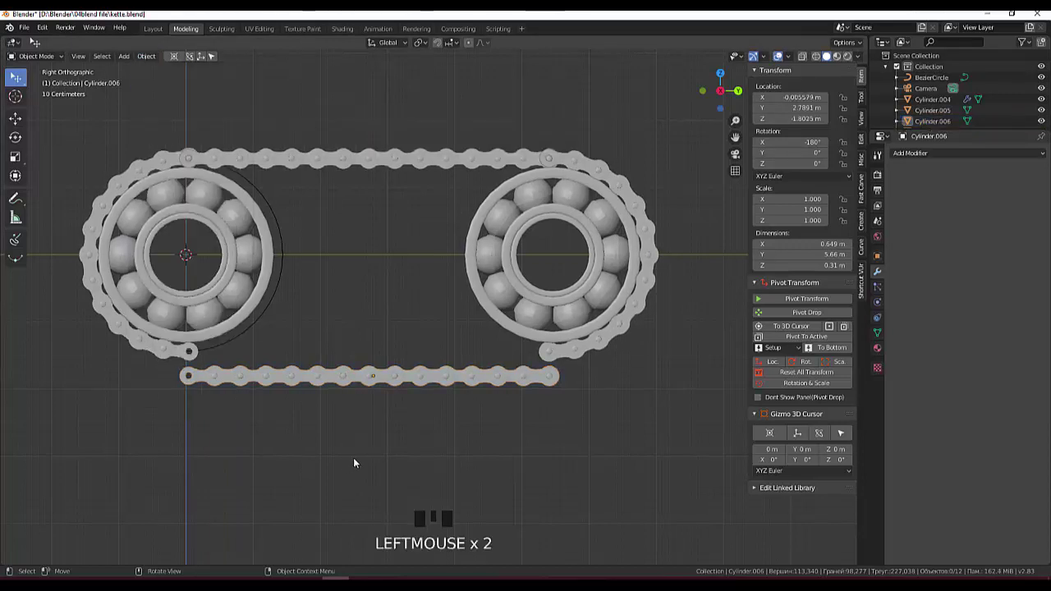
Adjust the new bottom run to about Z −1.44 m so it meets the curved ends.
key("r")
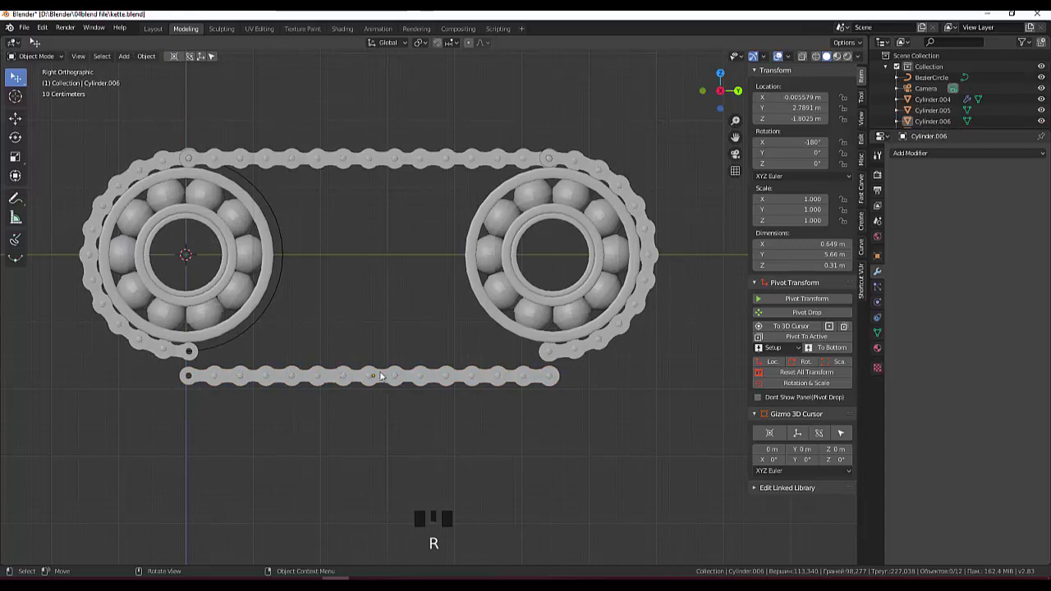
left_click(377, 386)
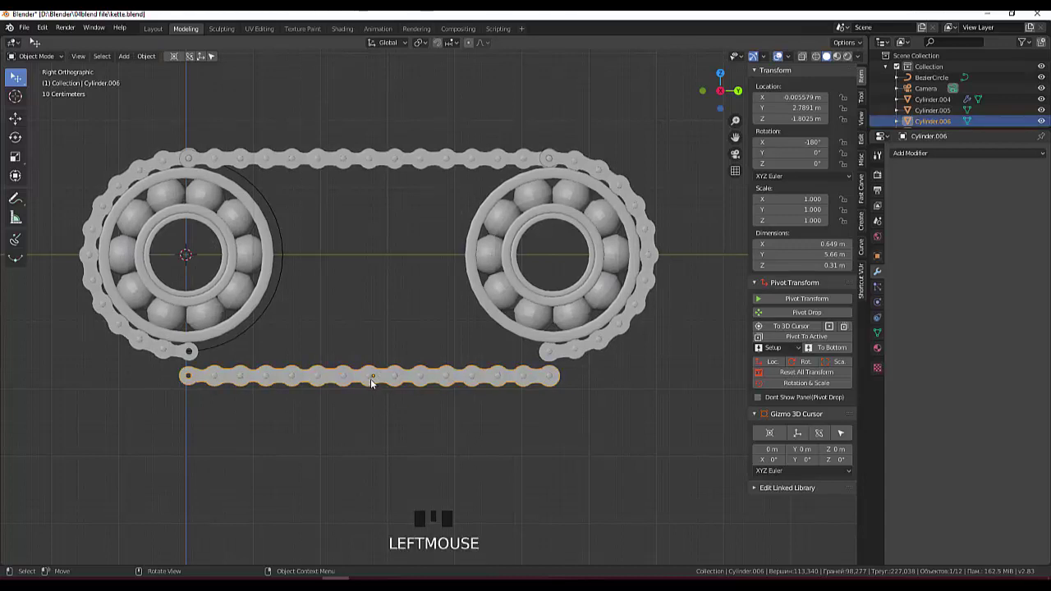
key("r")
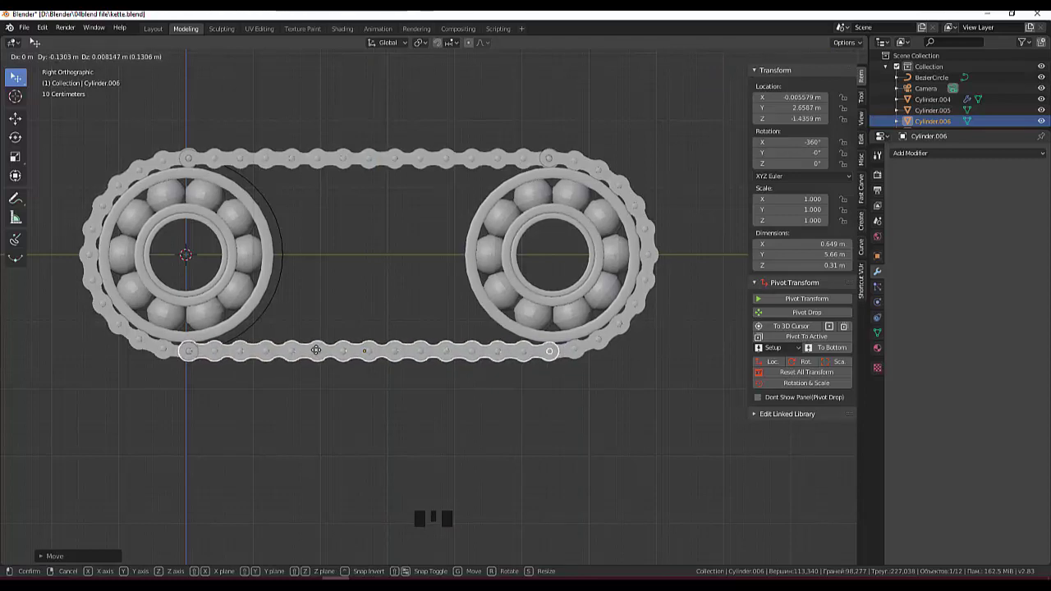
left_click_drag(436, 405, 543, 418)
scroll("down", 3)
scroll("up", 3)
Orbit around the chain to check the closed loop around both bearings.
left_click_drag(545, 409, 533, 388)
scroll("down", 3)
left_click_drag(506, 368, 436, 393)
scroll("up", 3)
left_click_drag(450, 390, 520, 365)
scroll("down", 3)
left_click_drag(592, 278, 648, 296)
scroll("down", 3)
scroll("up", 3)
left_click_drag(553, 290, 483, 308)
left_click_drag(484, 313, 390, 275)
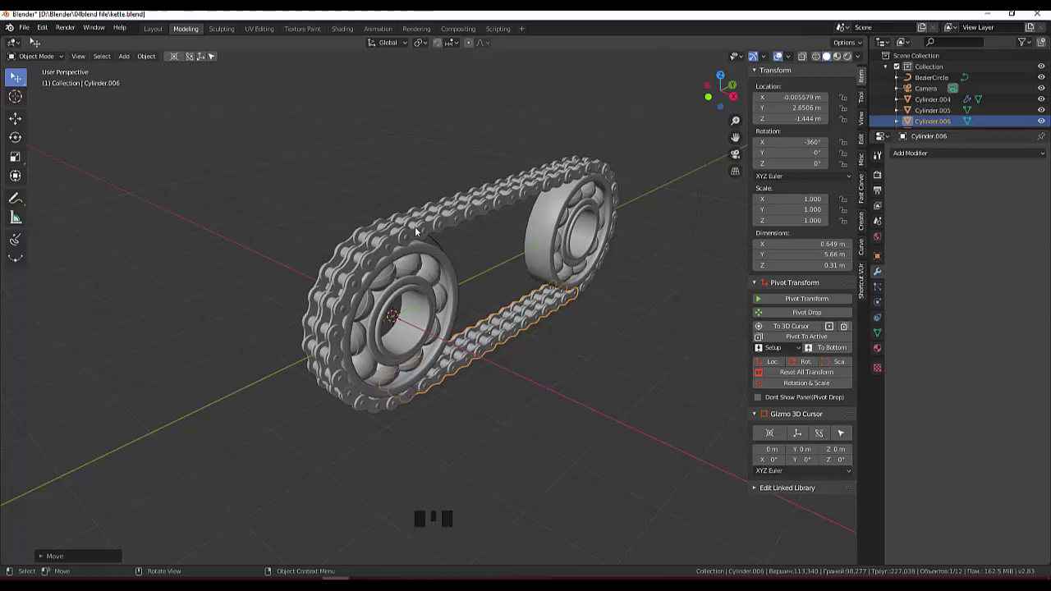
Join both curved arcs and the straight runs into a single chain object.
left_click(419, 231)
left_click(385, 251)
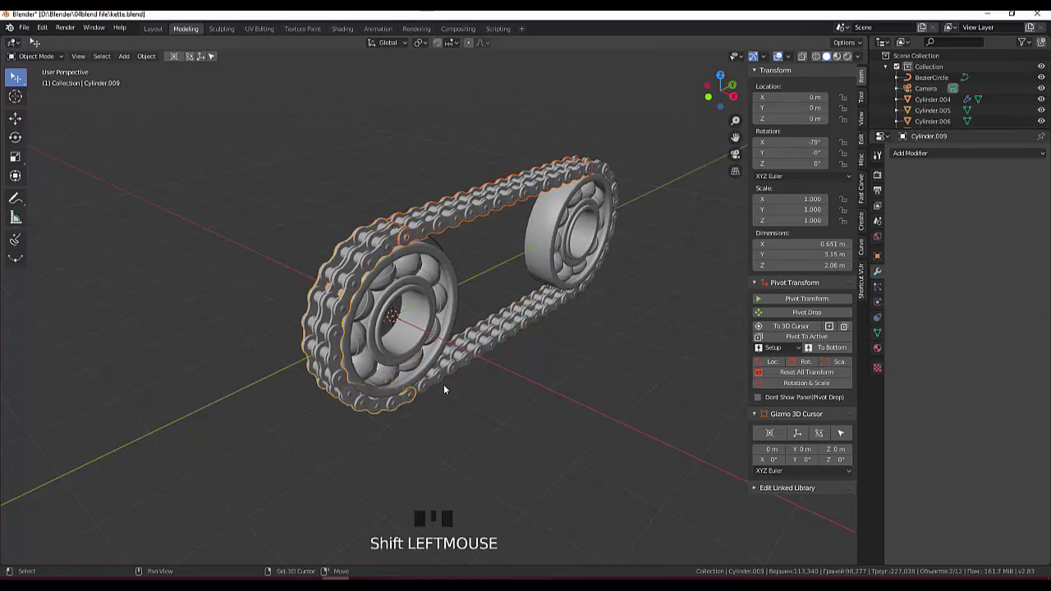
left_click(448, 374)
left_click(600, 277)
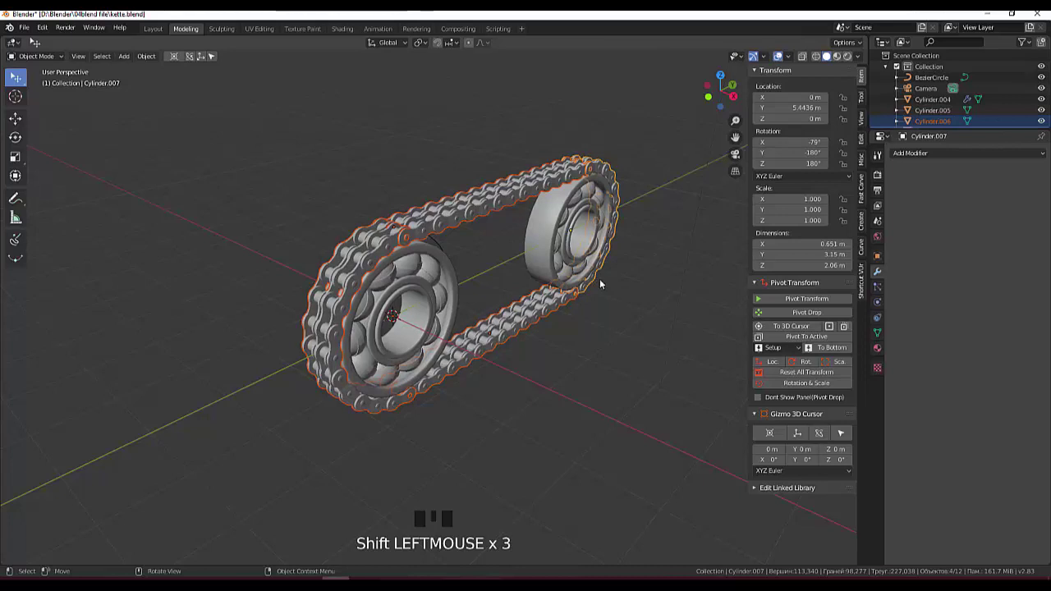
key("ctrl+j")
Scale the whole chain along X to 1.241 to widen it.
left_click_drag(593, 308, 603, 310)
key("s")
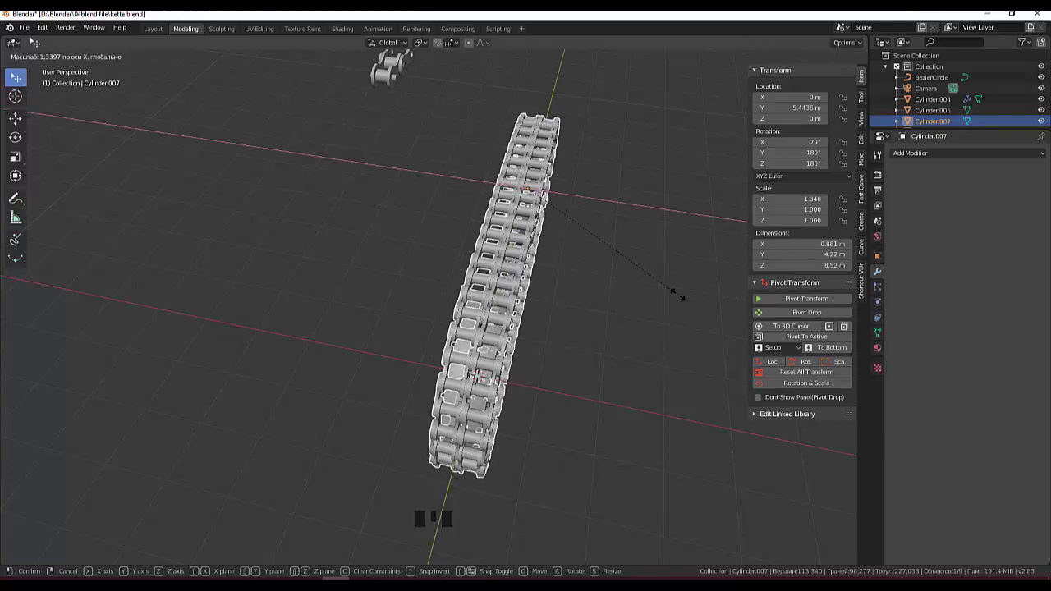
left_click_drag(634, 344, 607, 362)
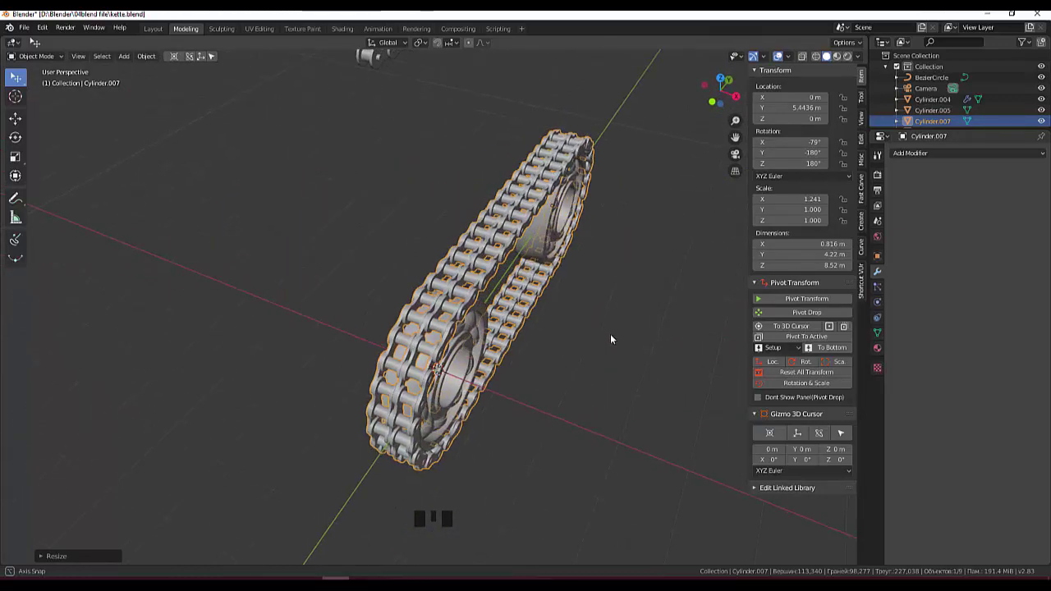
left_click(567, 337)
left_click_drag(575, 346, 551, 334)
scroll("up", 3)
left_click(571, 441)
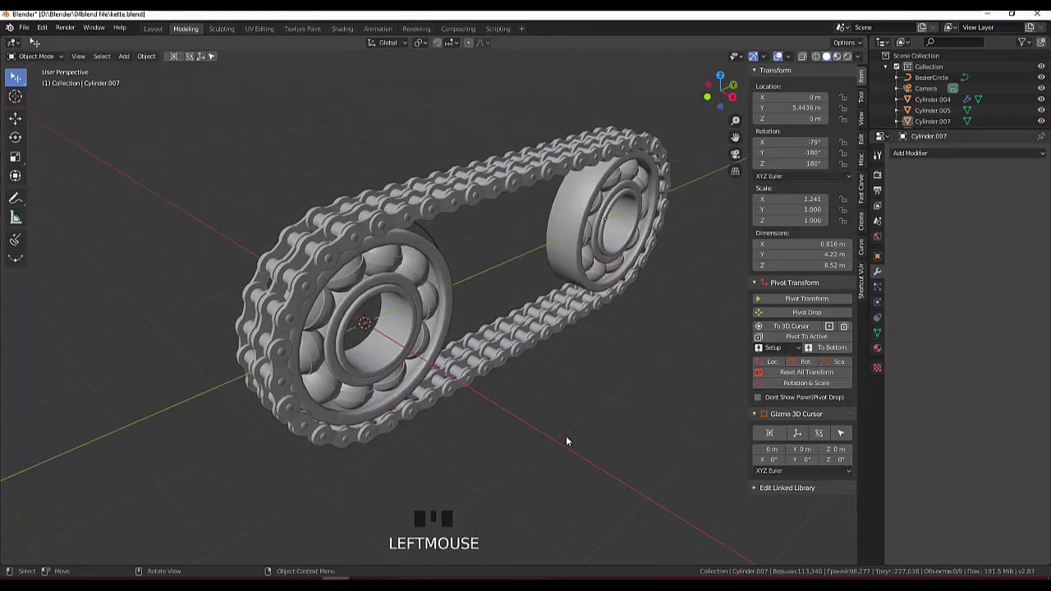